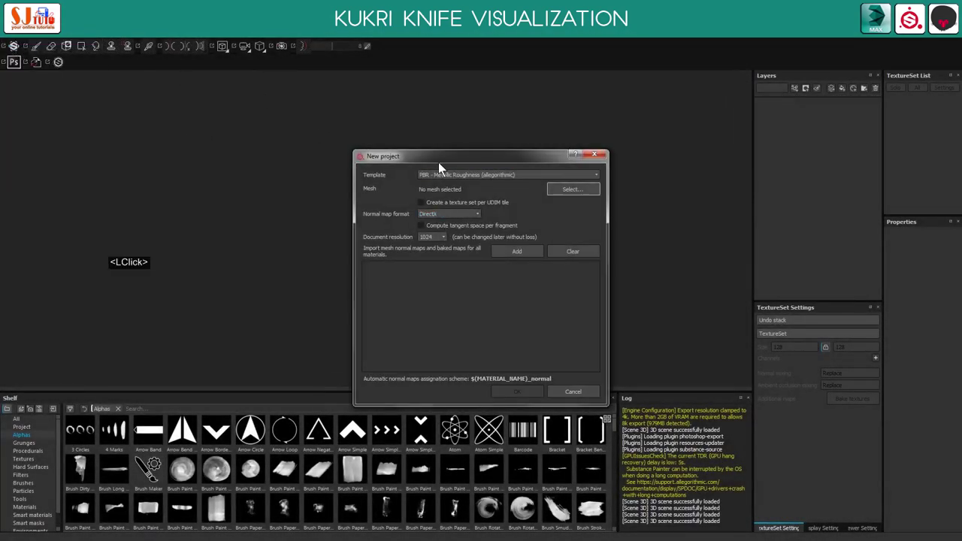
Create a new project, load kukri_low.obj as the mesh and choose the document resolution
left_click(404, 148)
left_click(392, 147)
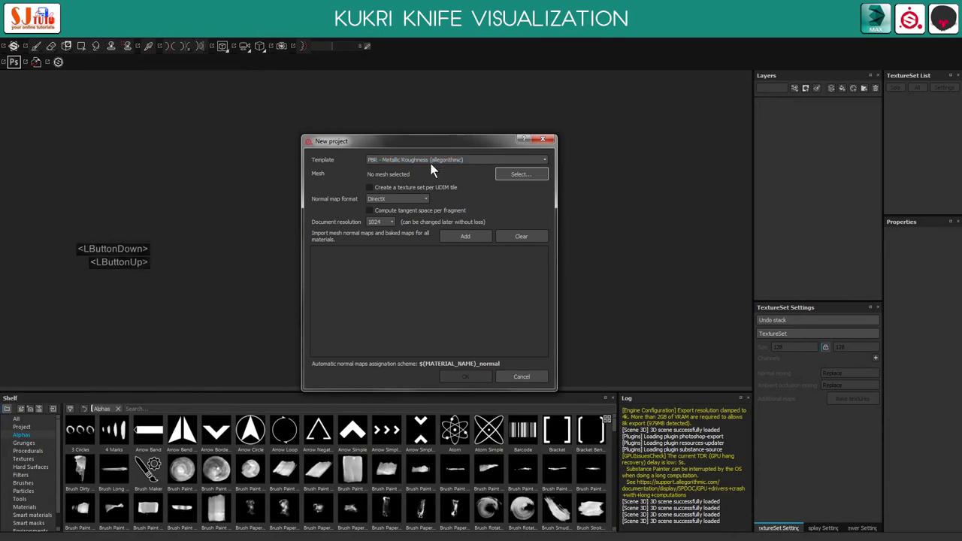
left_click(527, 180)
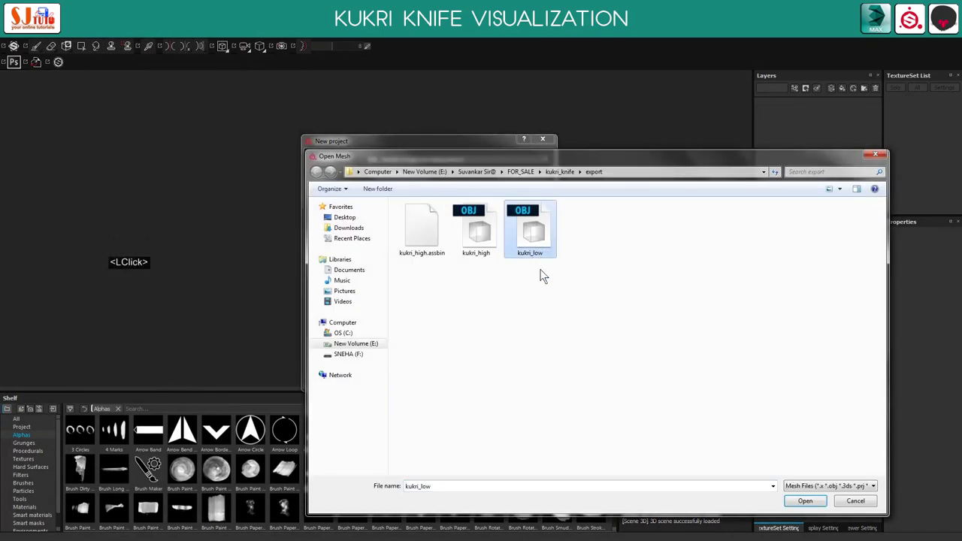
left_click(420, 143)
left_click(408, 139)
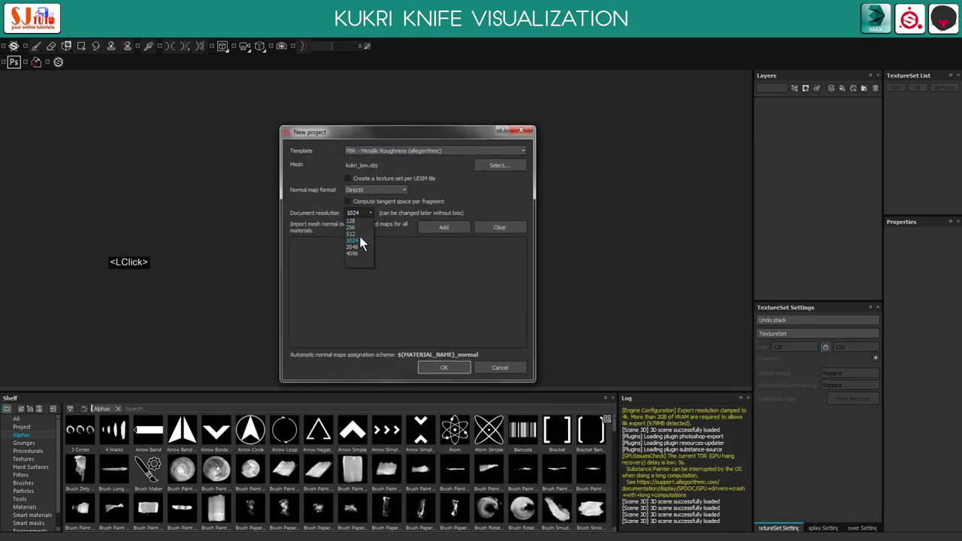
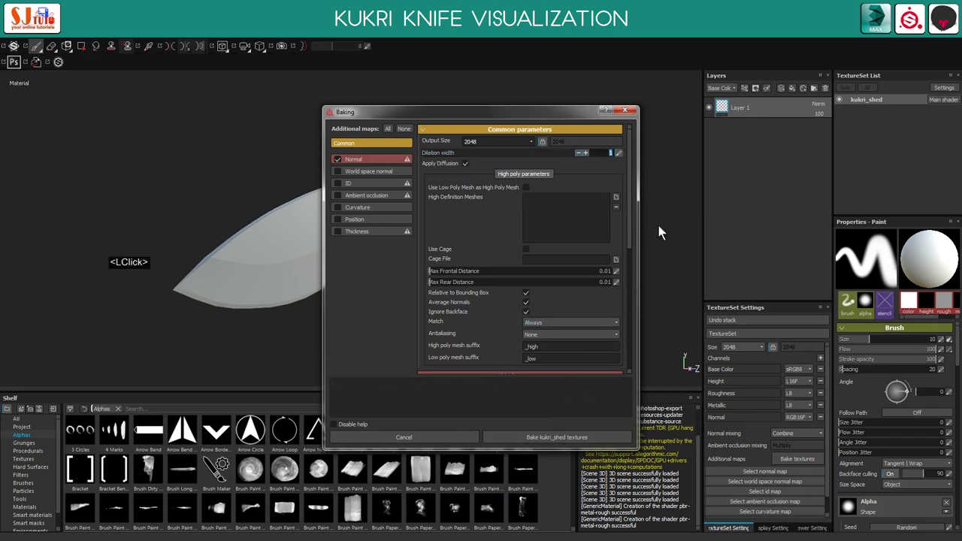
Set dilation to 16 and match low and high poly by mesh name
type("16")
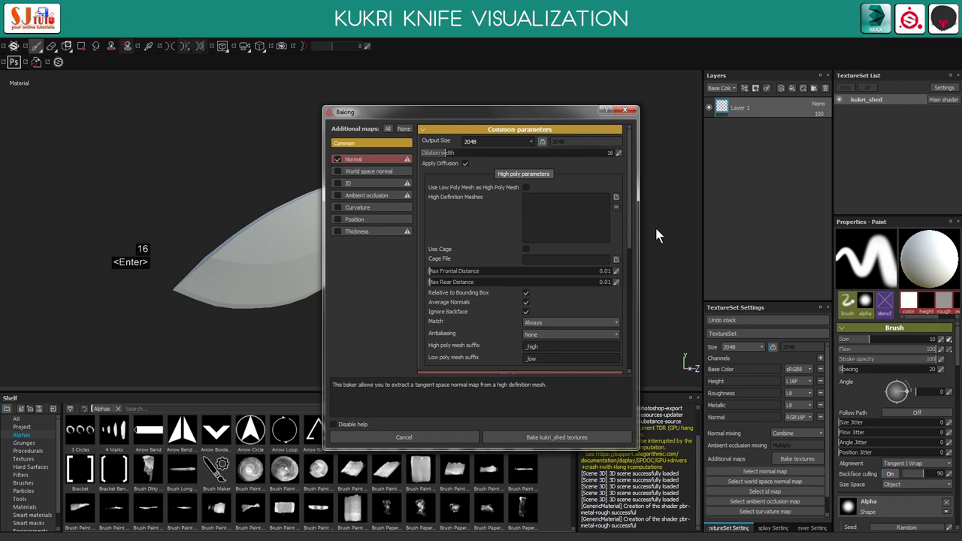
left_click(552, 326)
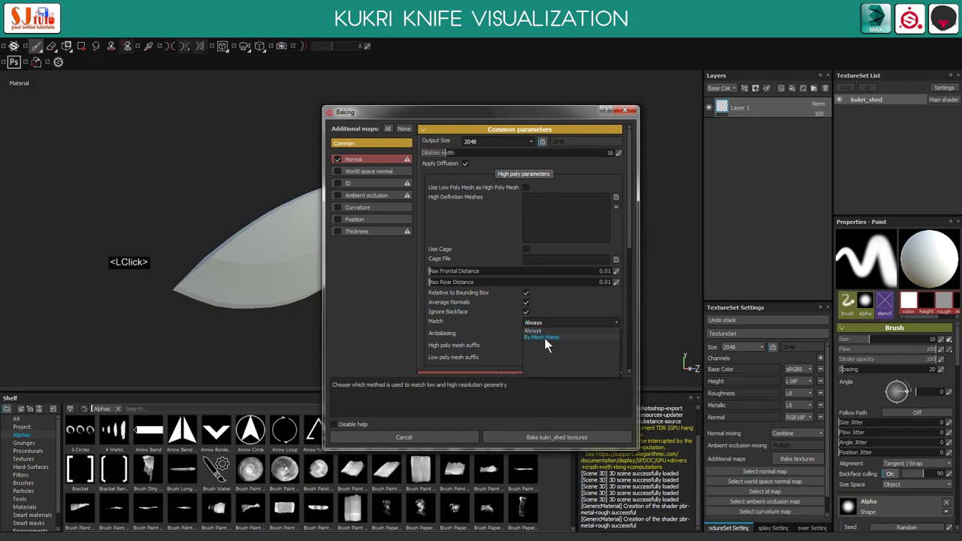
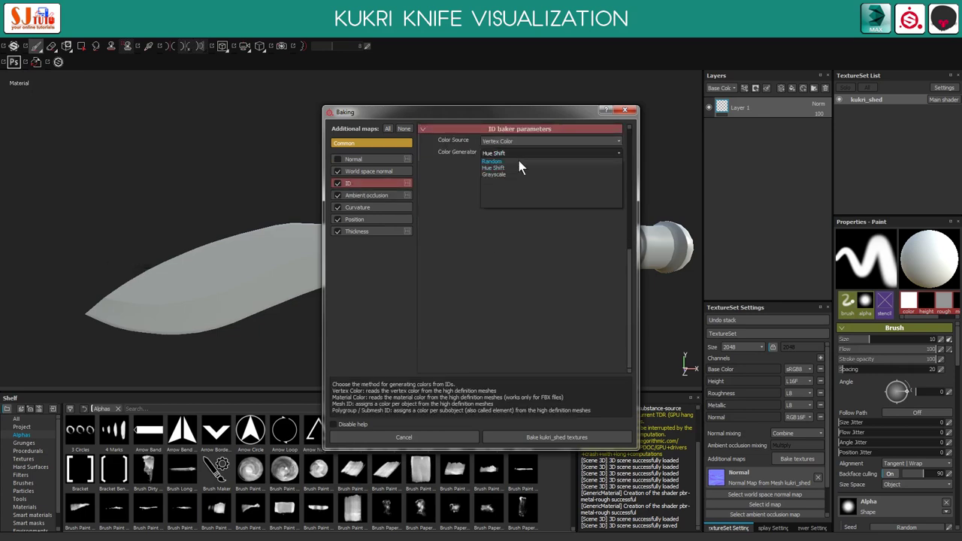
Choose the ID map colour source and limit thickness self occlusion to the same mesh name
left_click(524, 166)
left_click(524, 166)
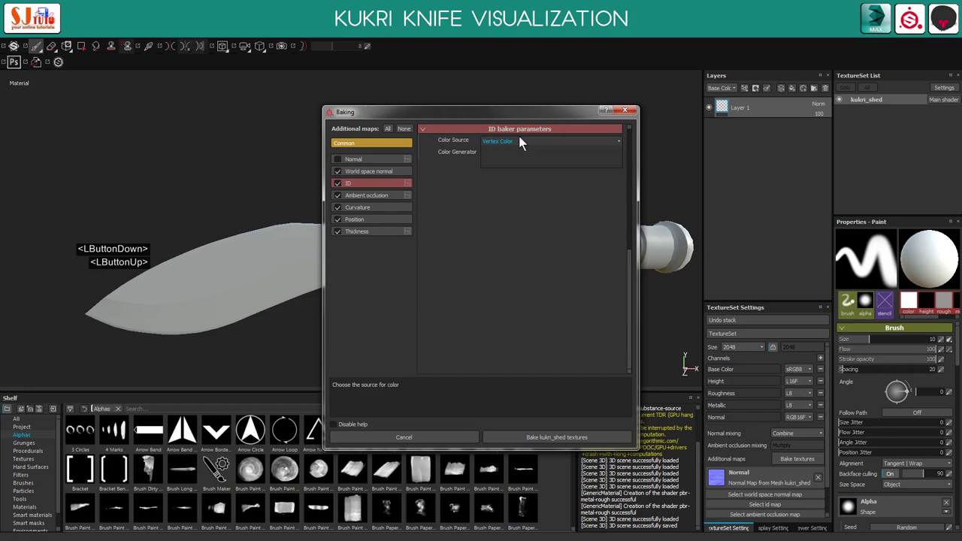
left_click(525, 172)
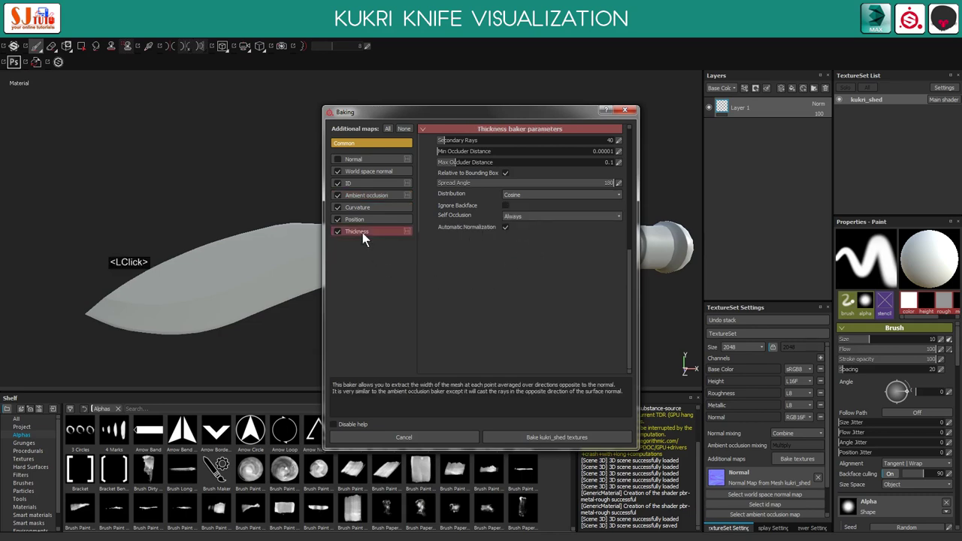
left_click(370, 225)
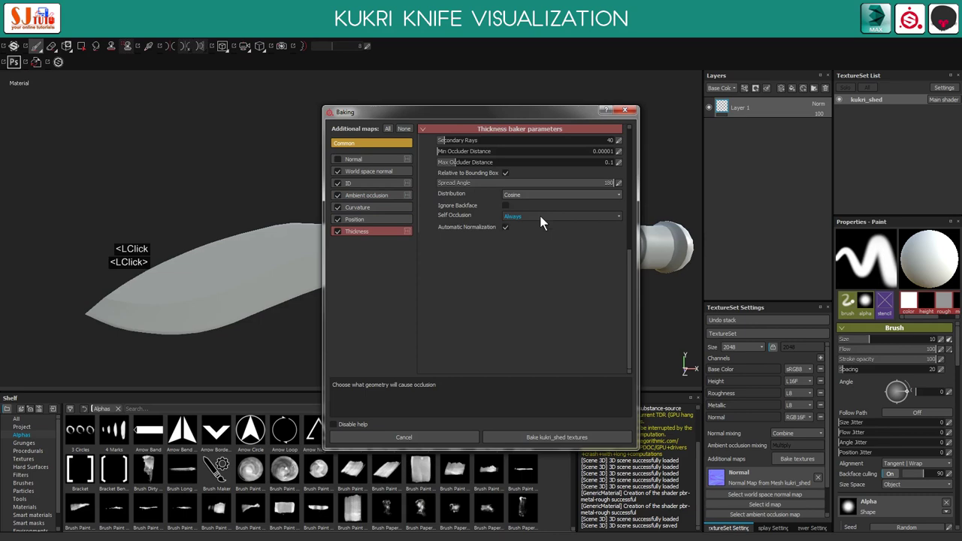
left_click(548, 236)
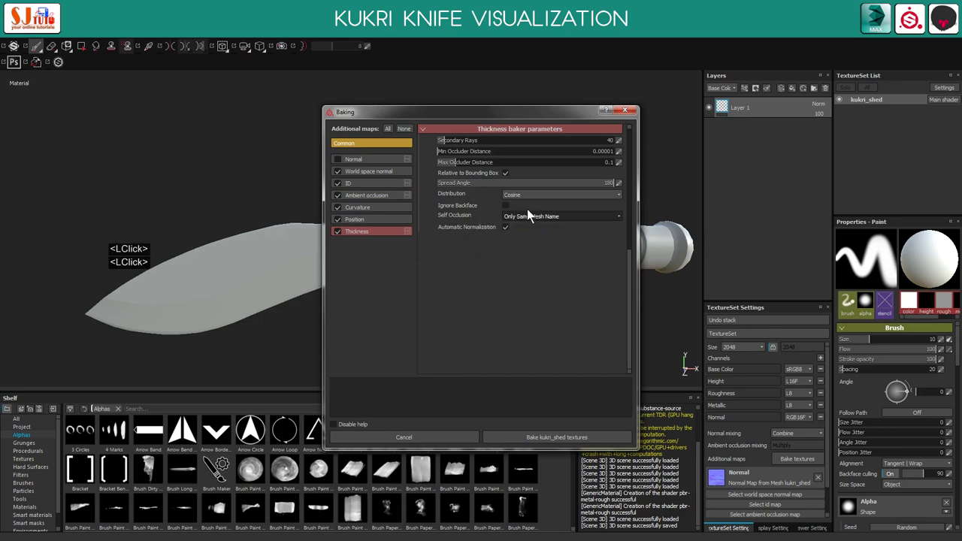
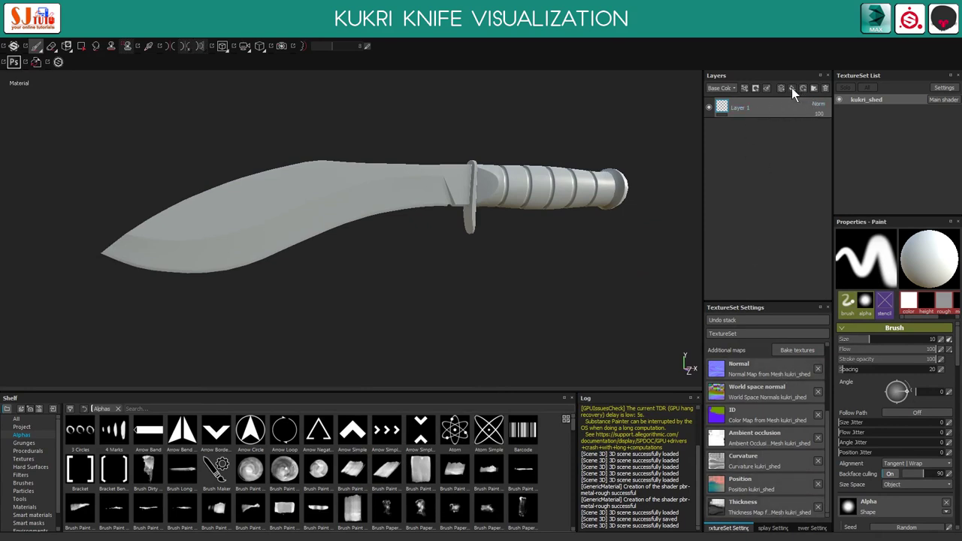
Add a red fill layer and group it into its own folder
left_click(796, 92)
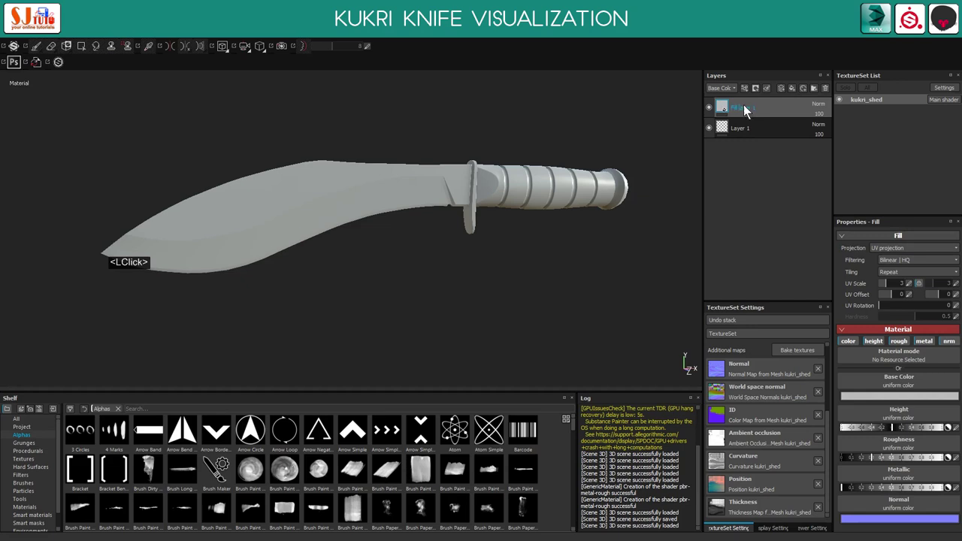
left_click(902, 362)
left_click(910, 355)
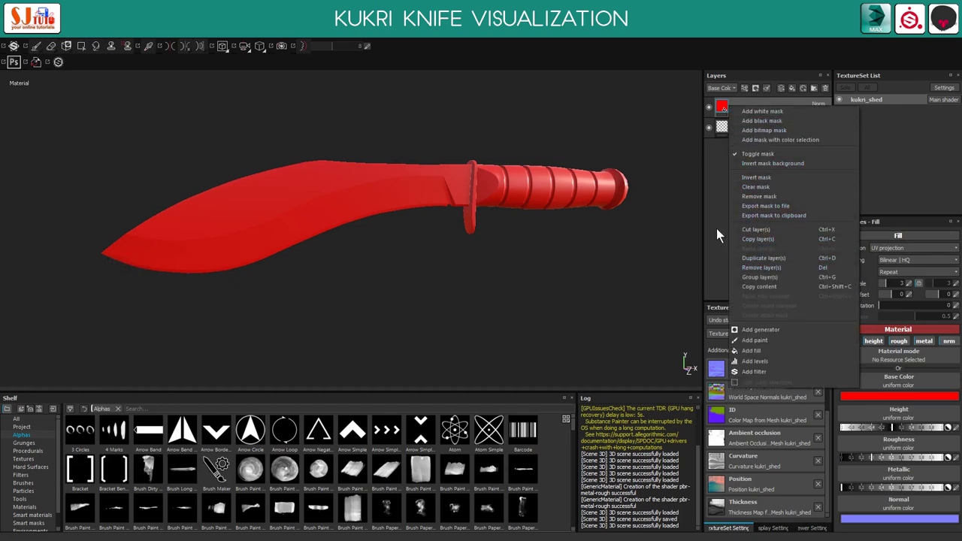
left_click(779, 282)
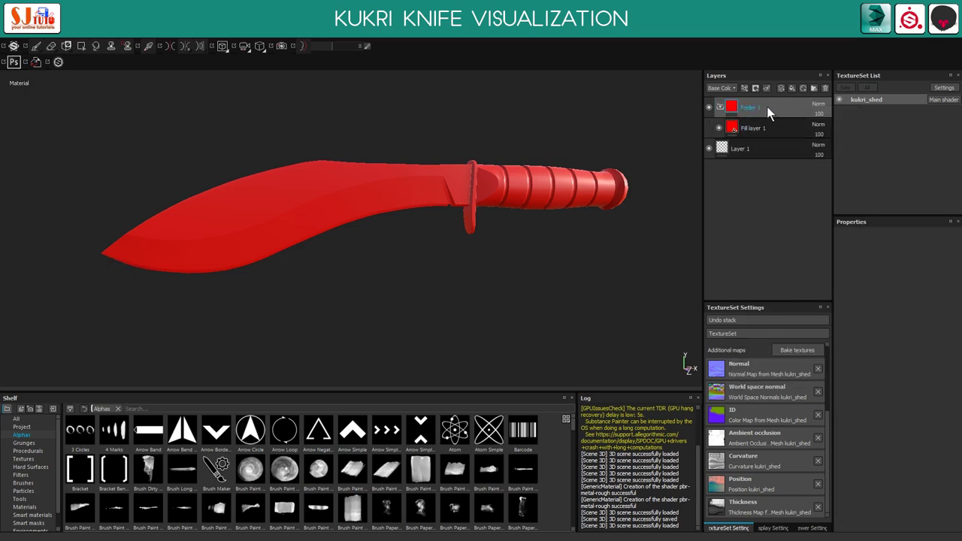
Give the red folder a black mask so the fill is hidden until painted in
right_click(754, 113)
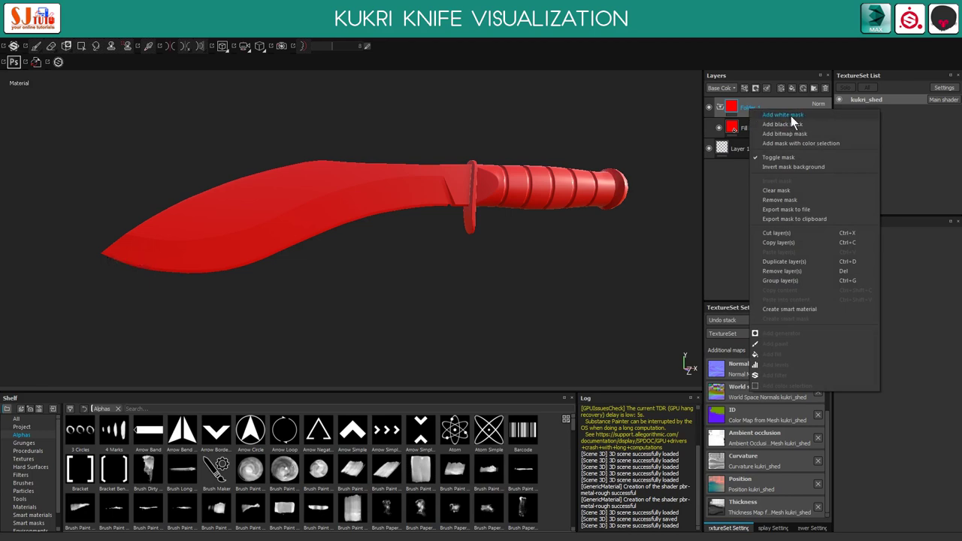
left_click(795, 120)
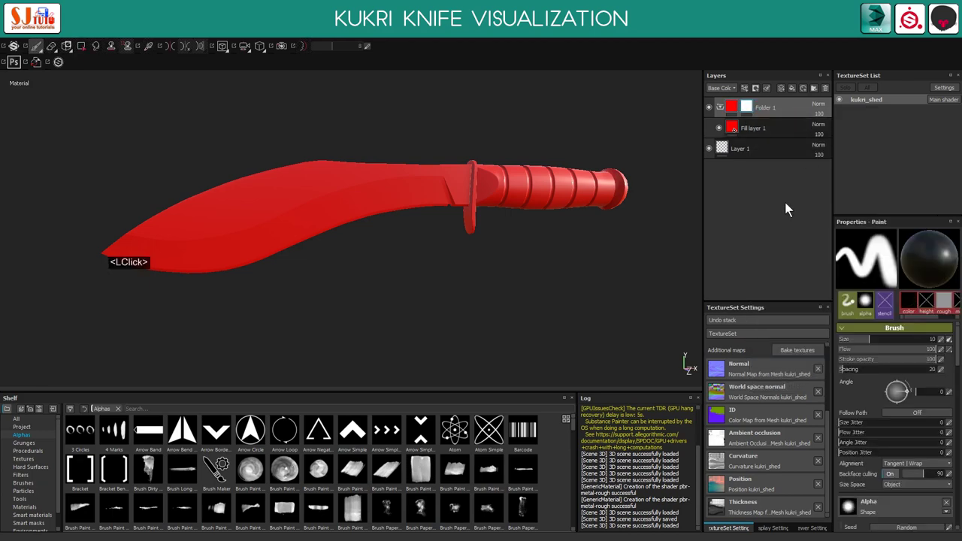
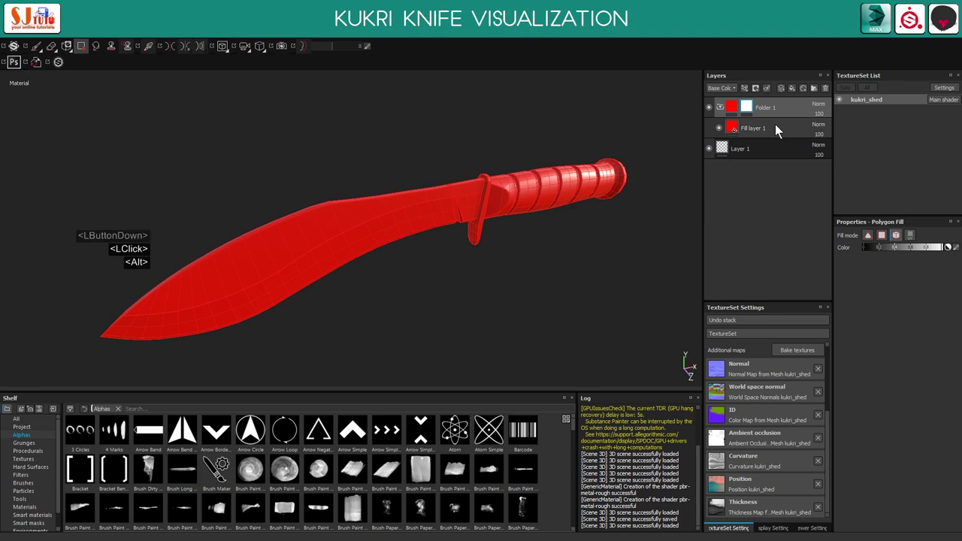
right_click(753, 114)
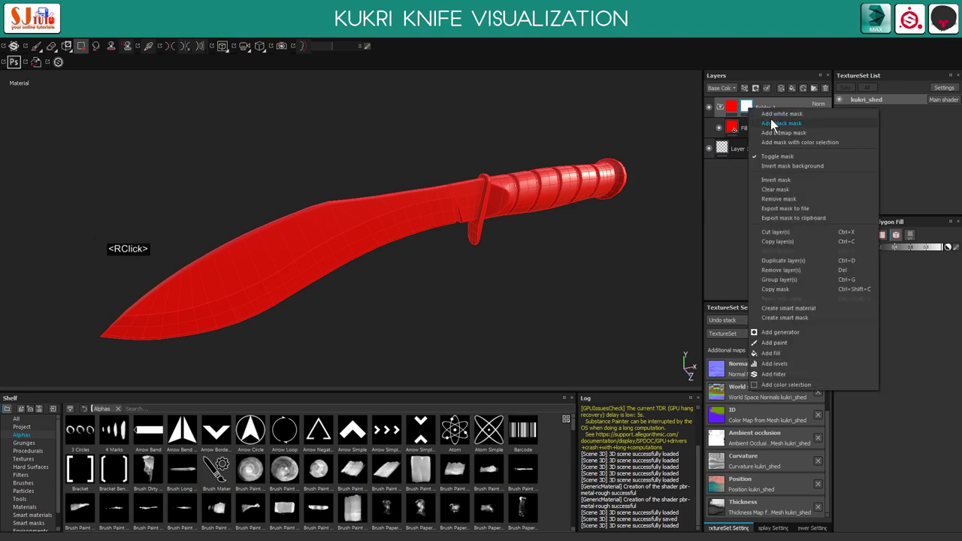
left_click(780, 128)
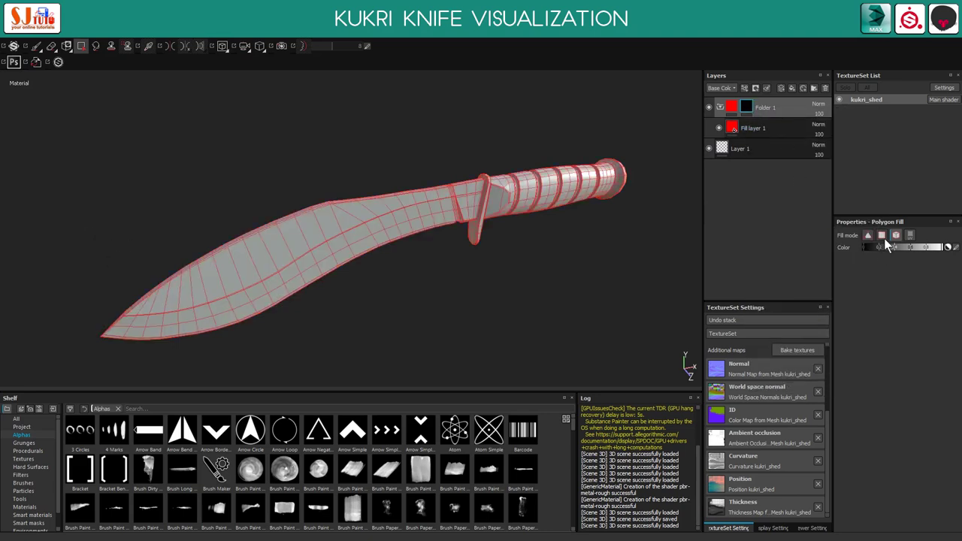
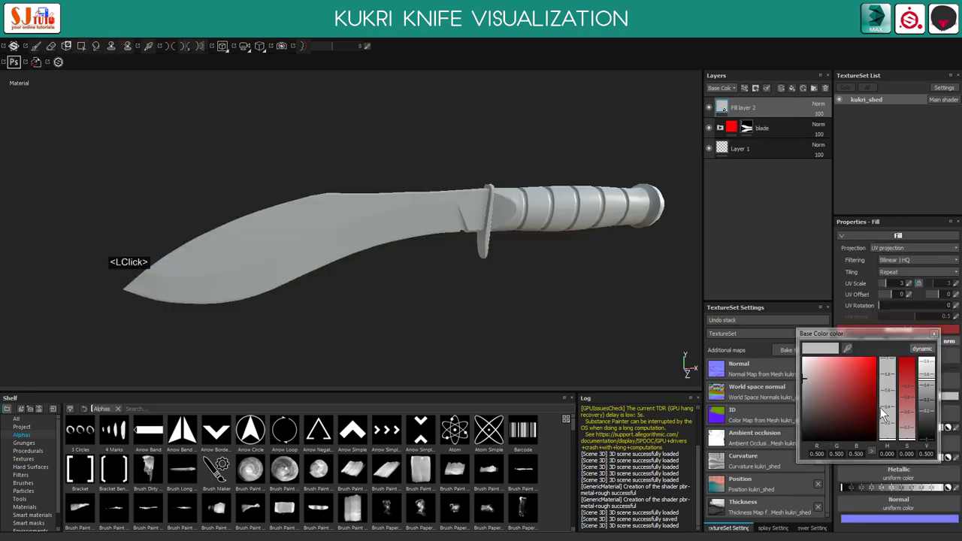
Colour the second fill layer blue
left_click(882, 373)
left_click(882, 396)
left_click(895, 388)
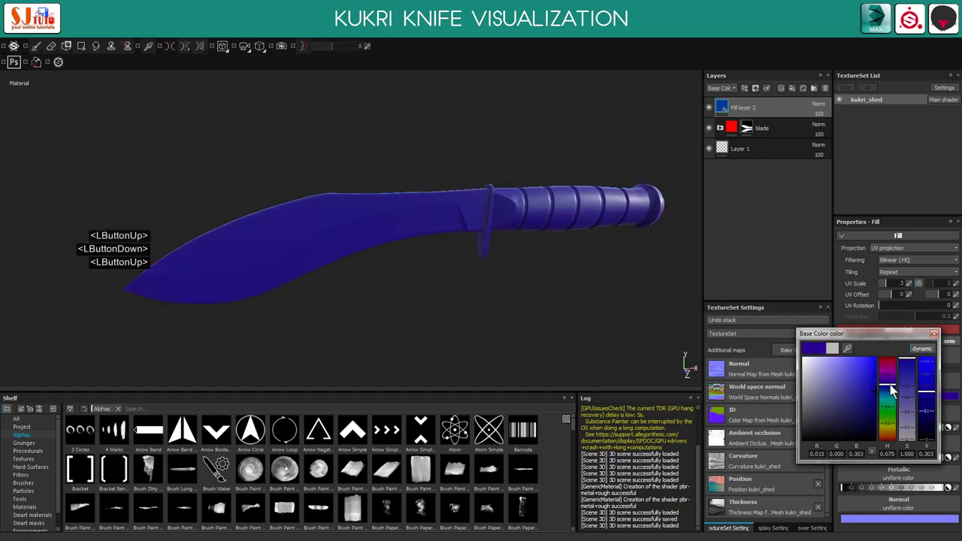
left_click(886, 361)
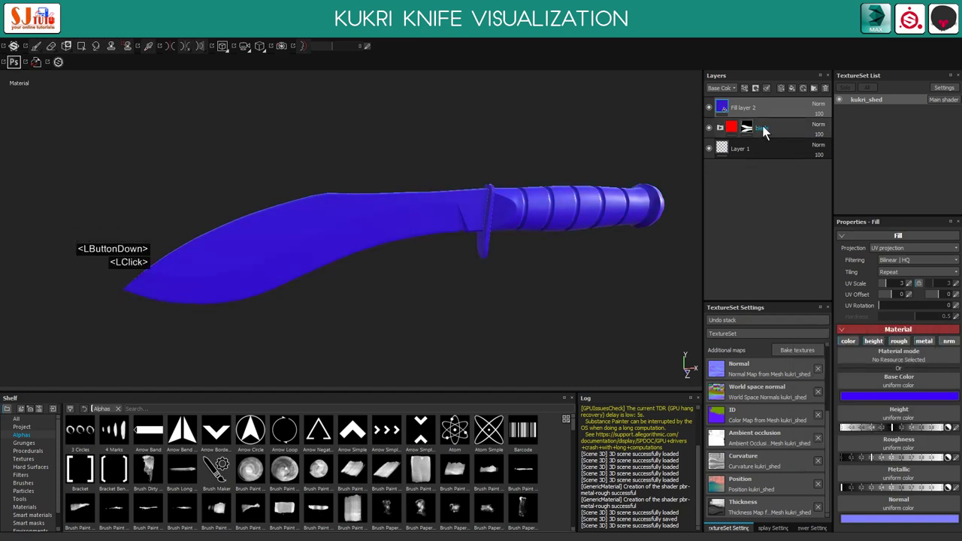
Group the blue fill into its own folder and give it a mask
right_click(768, 112)
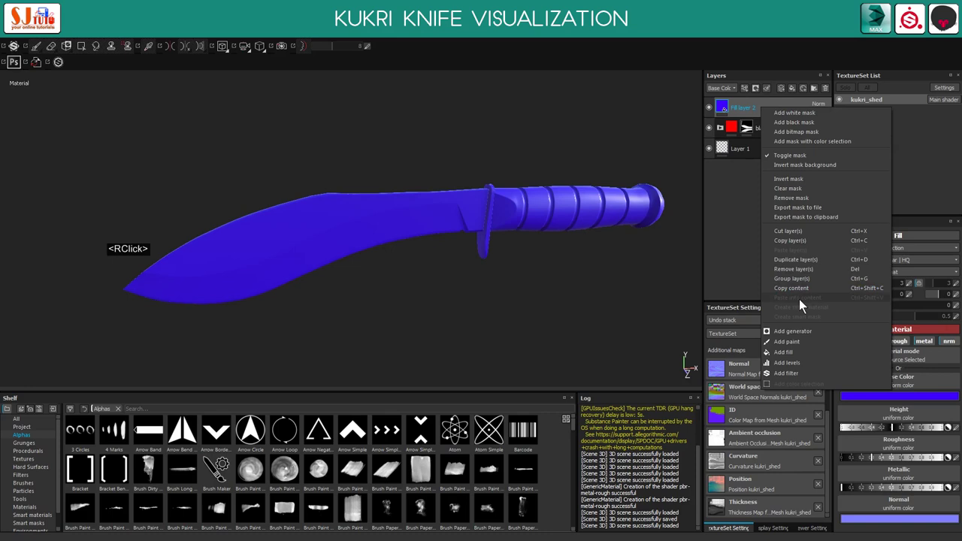
left_click(812, 284)
right_click(767, 104)
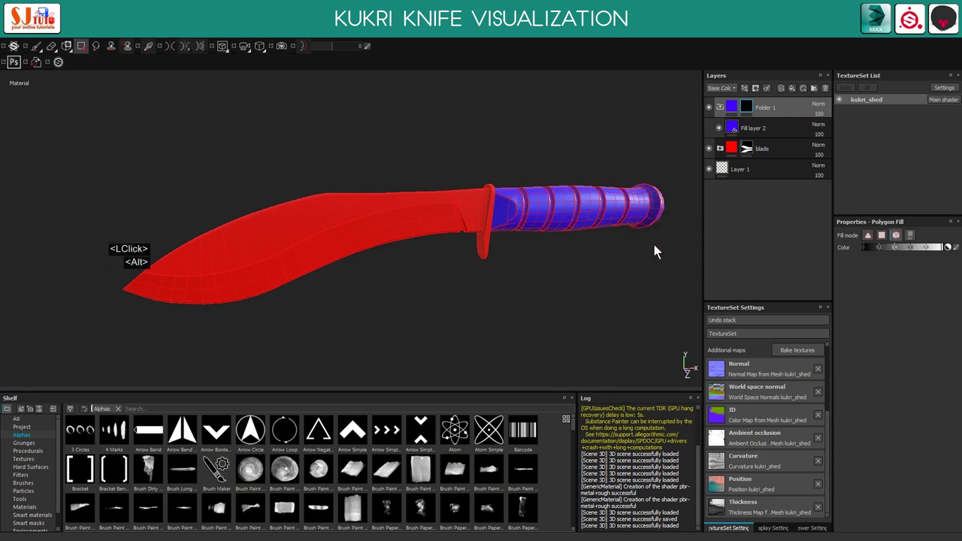
double_click(647, 229)
middle_click(633, 207)
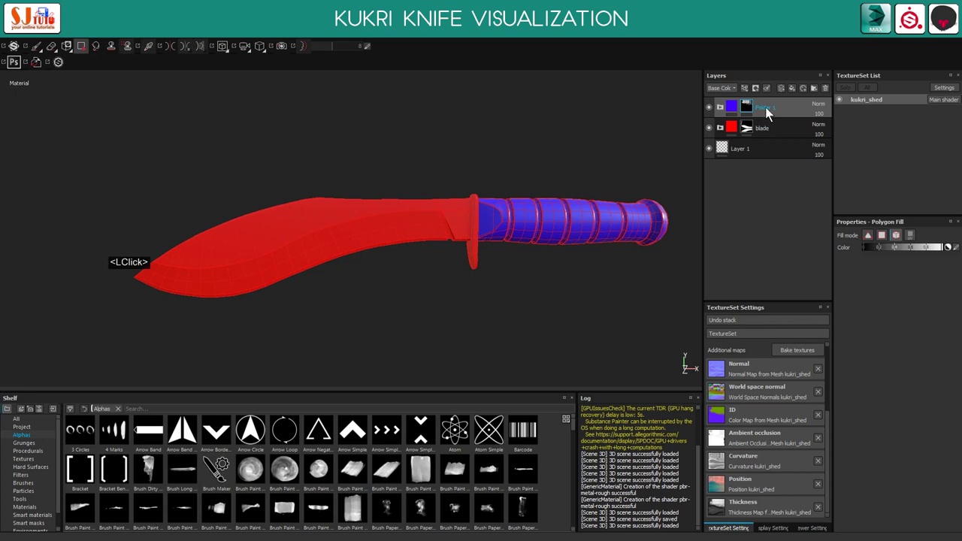
Rename the blue folder 'grip' and restore the removed paint layer
left_click(211, 465)
left_click(754, 112)
type("gr")
type("i")
key("Return")
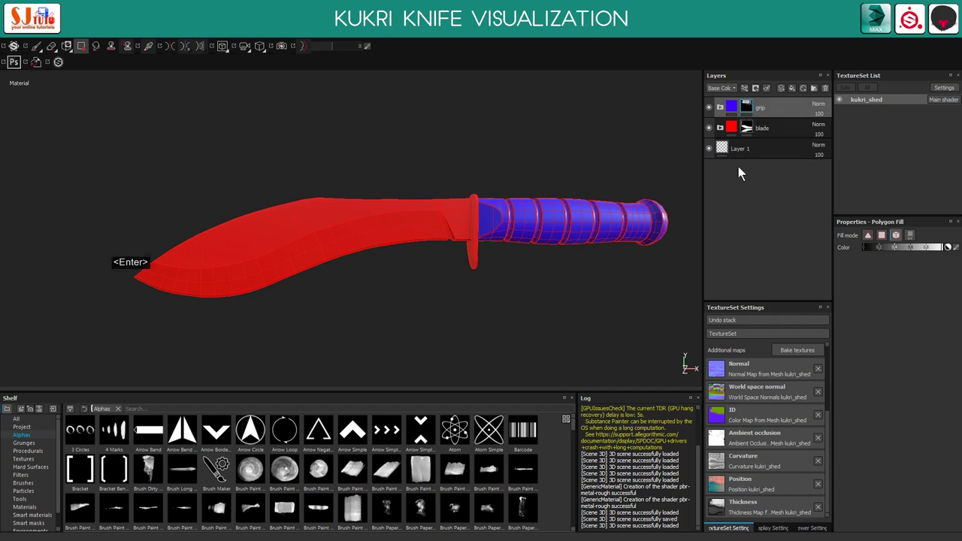
left_click(753, 157)
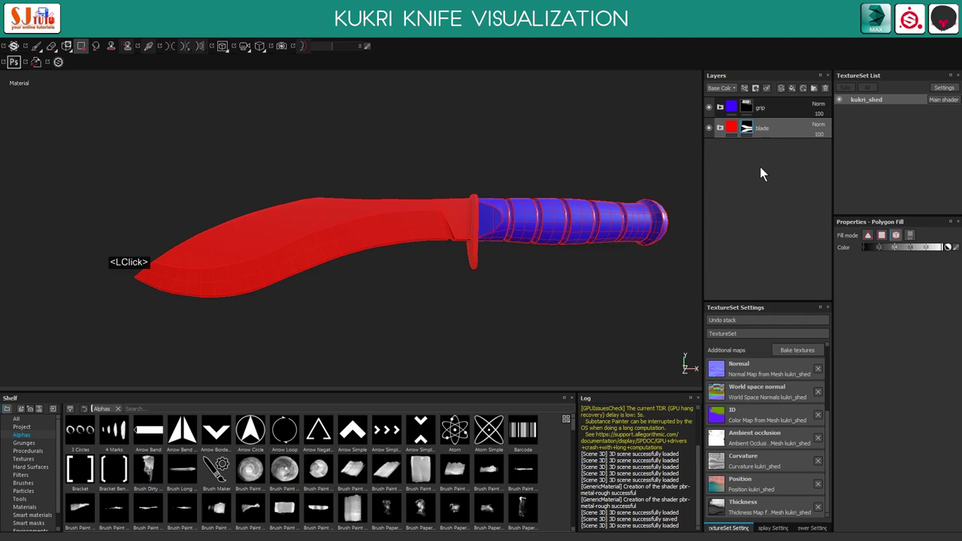
key("ctrl+z")
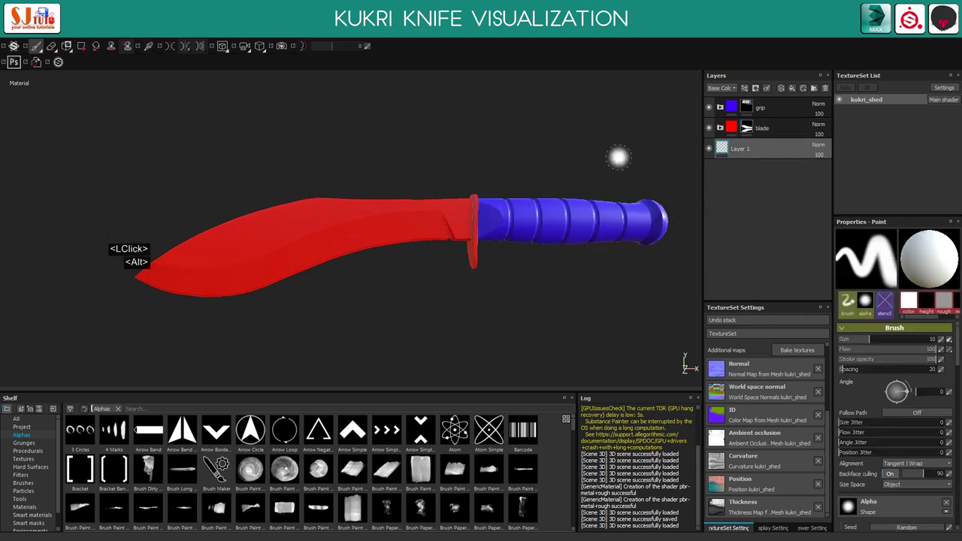
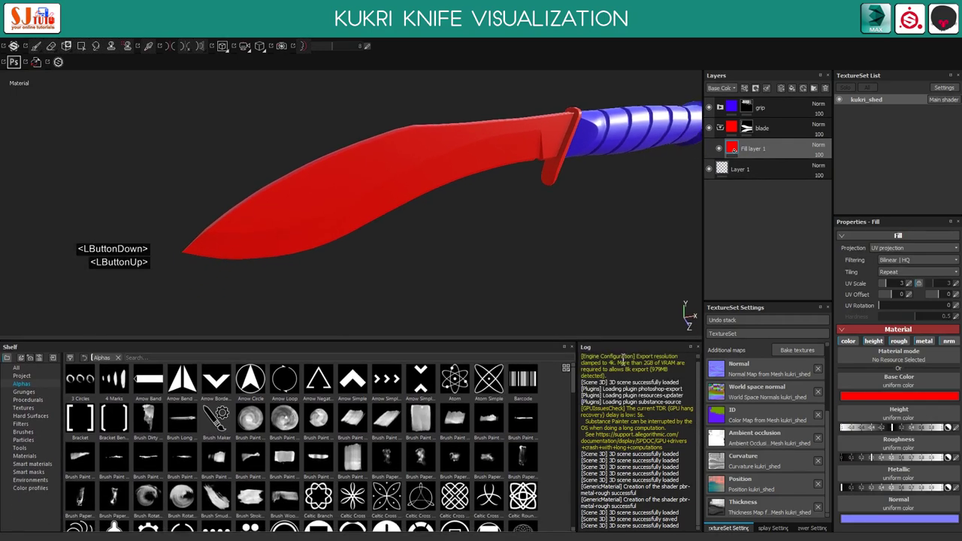
Pick the Steel Painted Clearcoat smart material from the shelf for the blade
left_click(211, 414)
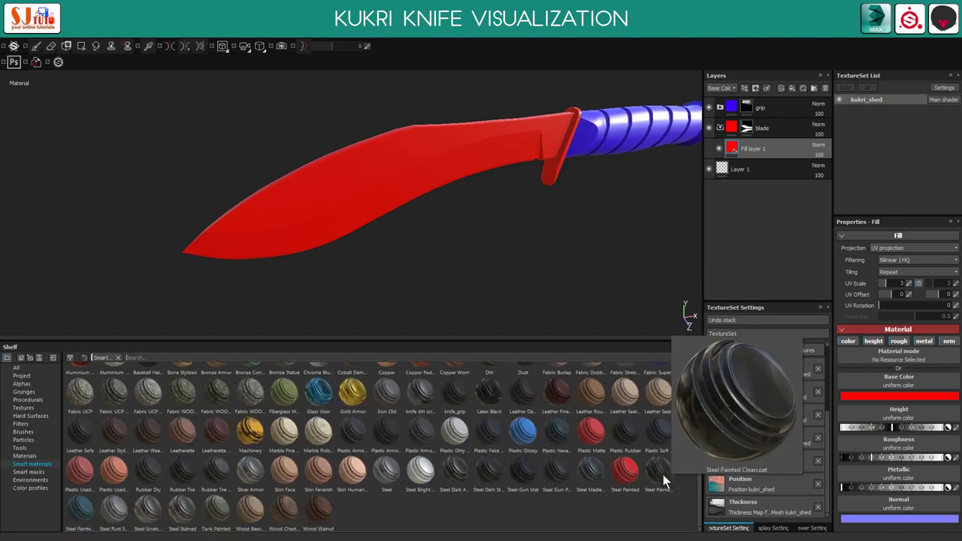
left_click(671, 462)
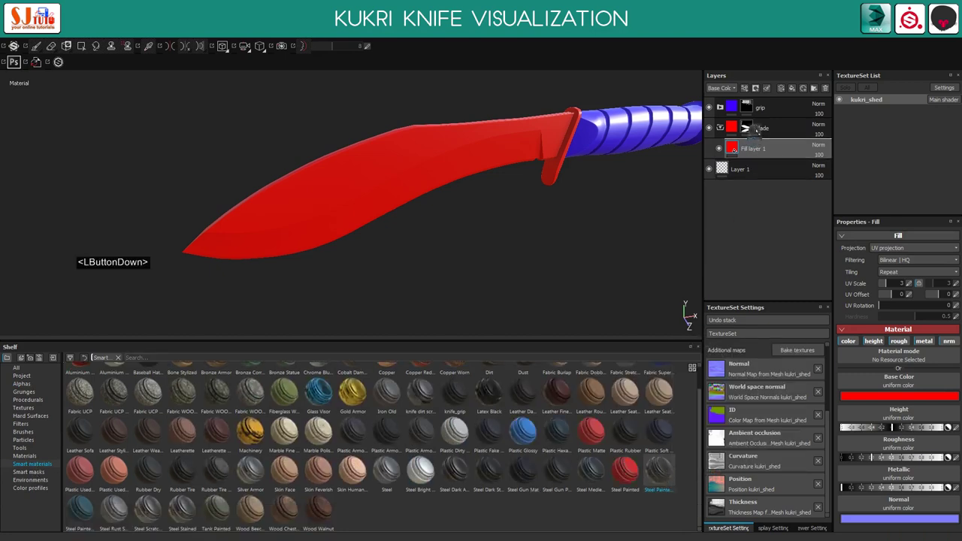
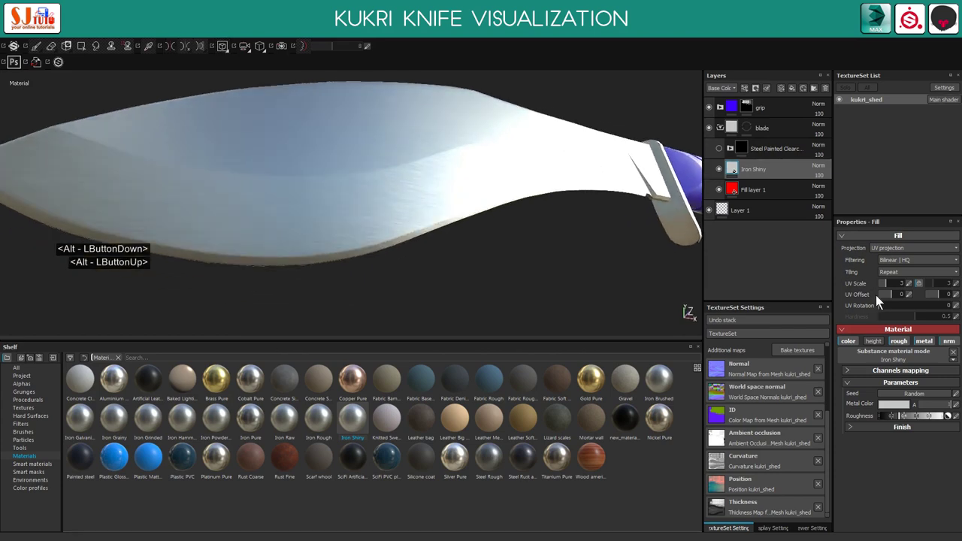
Set Iron Shiny UV rotation to 55 and add a black mask to the clearcoat layer
double_click(883, 310)
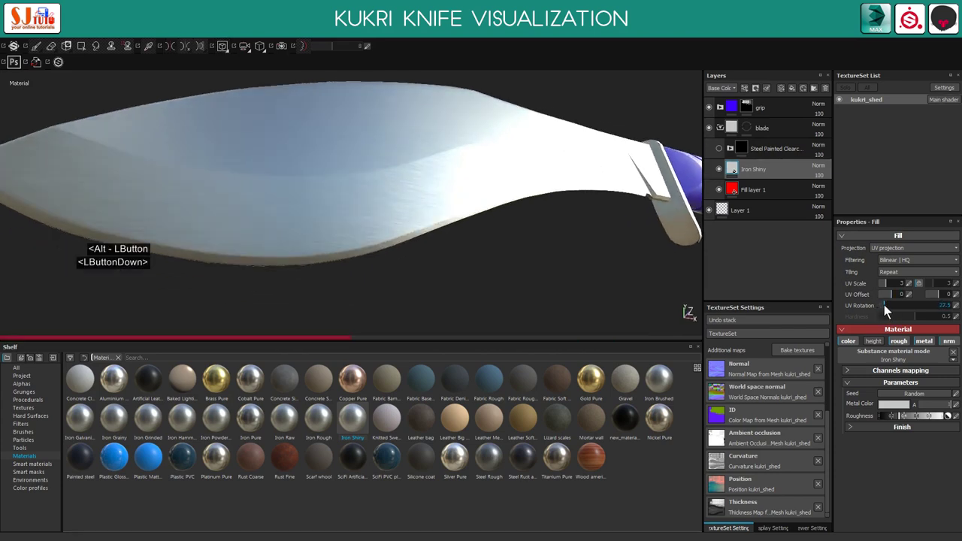
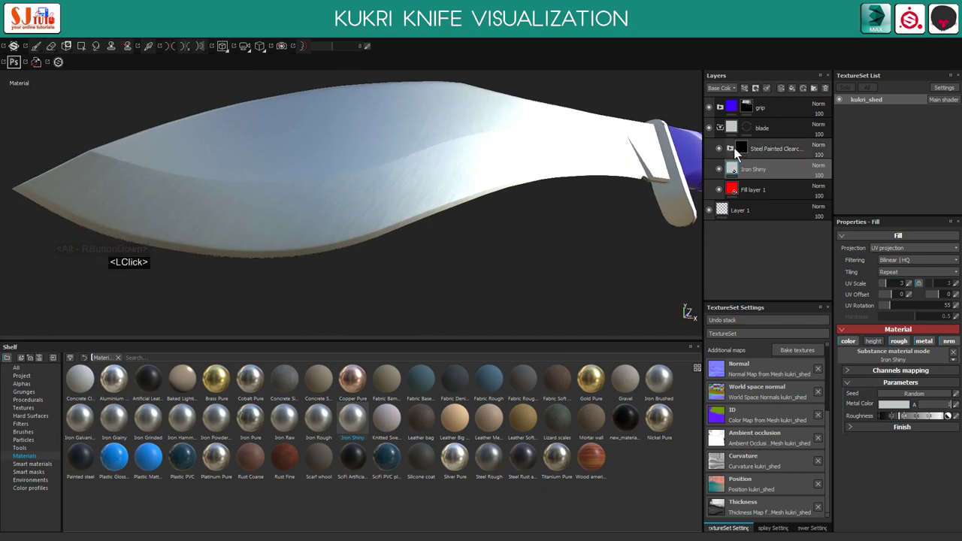
left_click(745, 151)
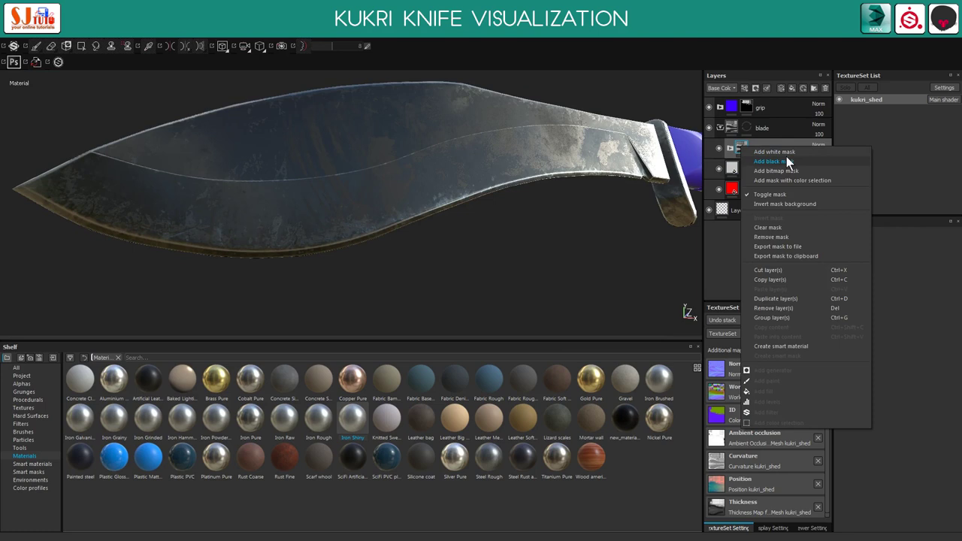
left_click(790, 164)
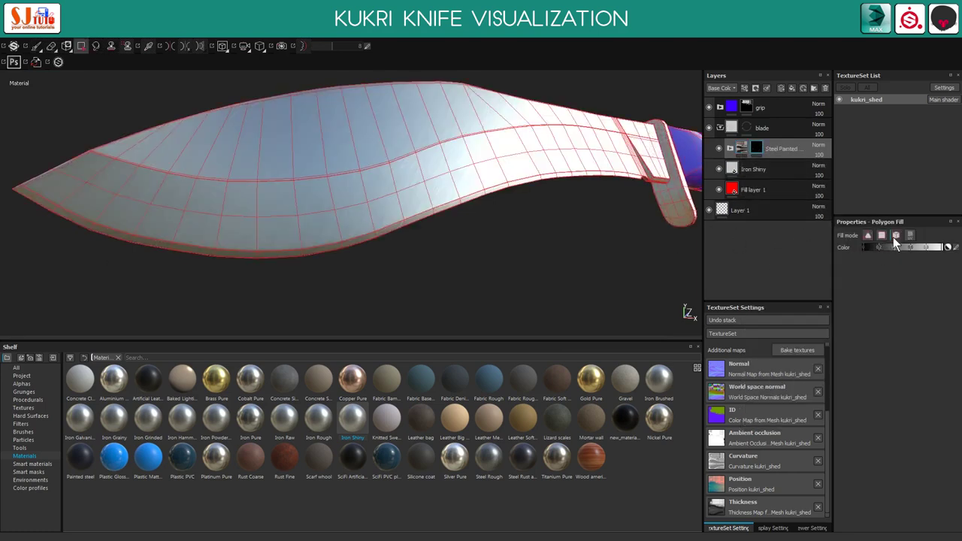
Switch Polygon Fill to face mode and undo a trial fill on the blade edge
left_click(449, 222)
left_click(437, 215)
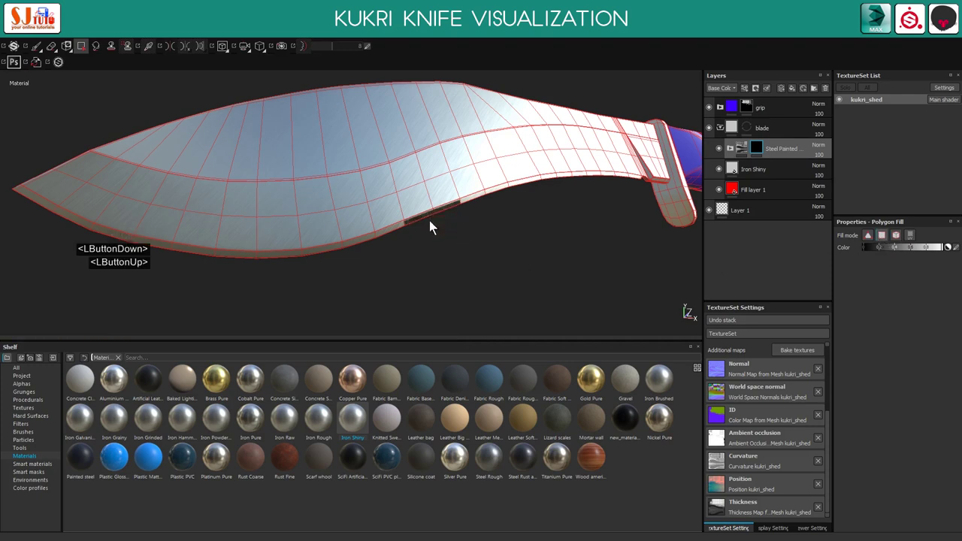
key("ctrl+z")
key("ctrl+z")
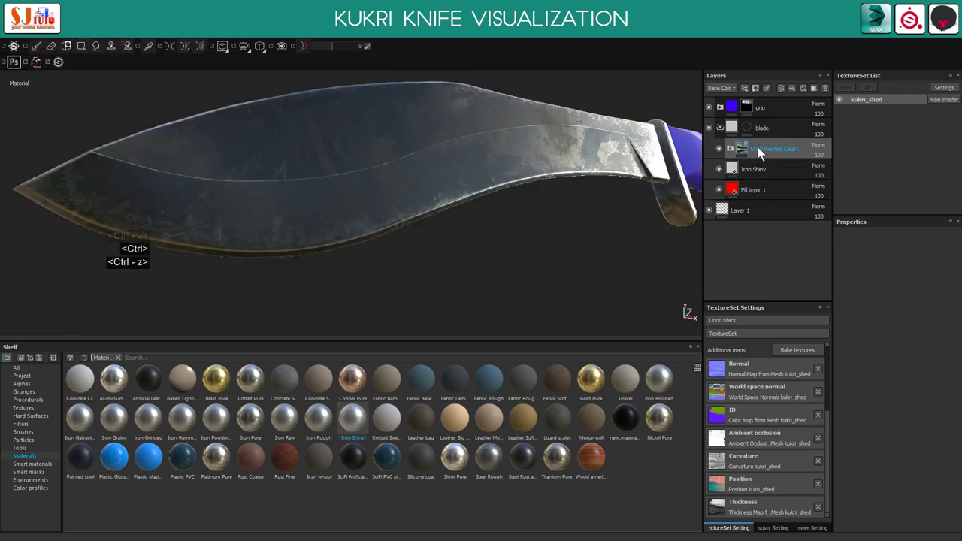
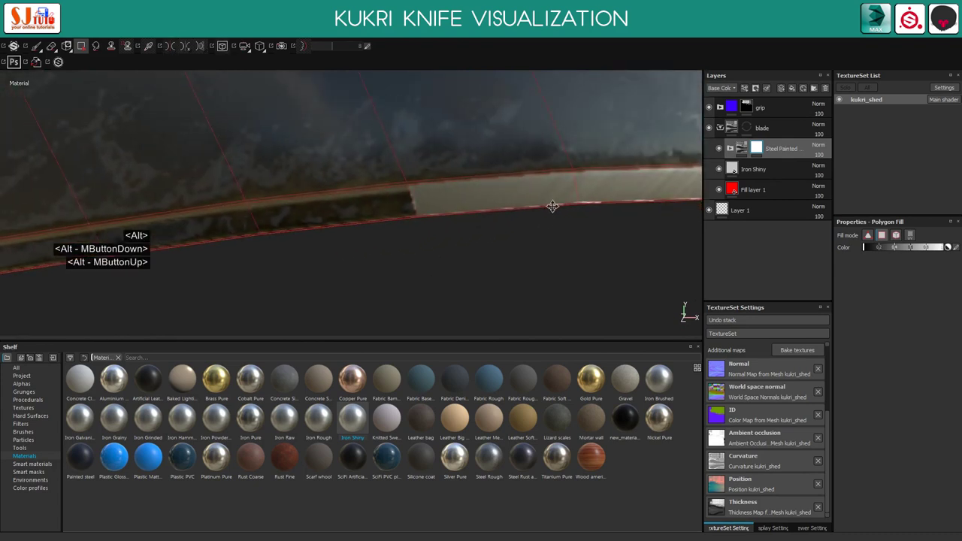
Fill the mask face by face along the cutting edge and tip to expose shiny iron
left_click(416, 226)
left_click(394, 215)
left_click(296, 257)
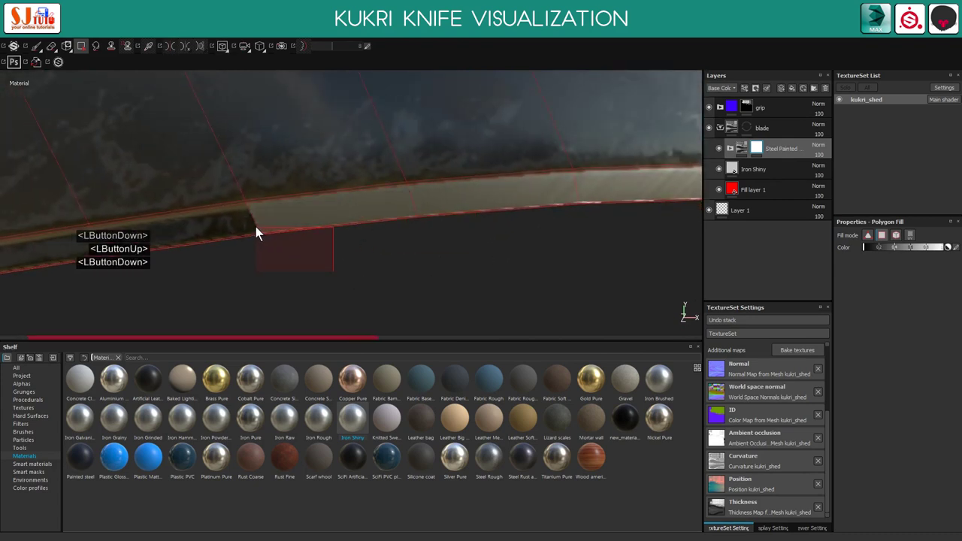
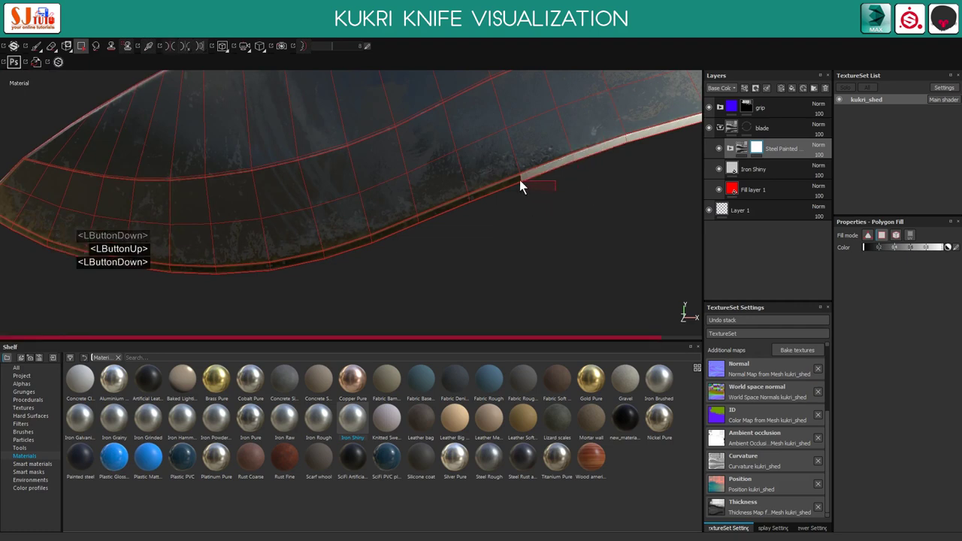
left_click(464, 221)
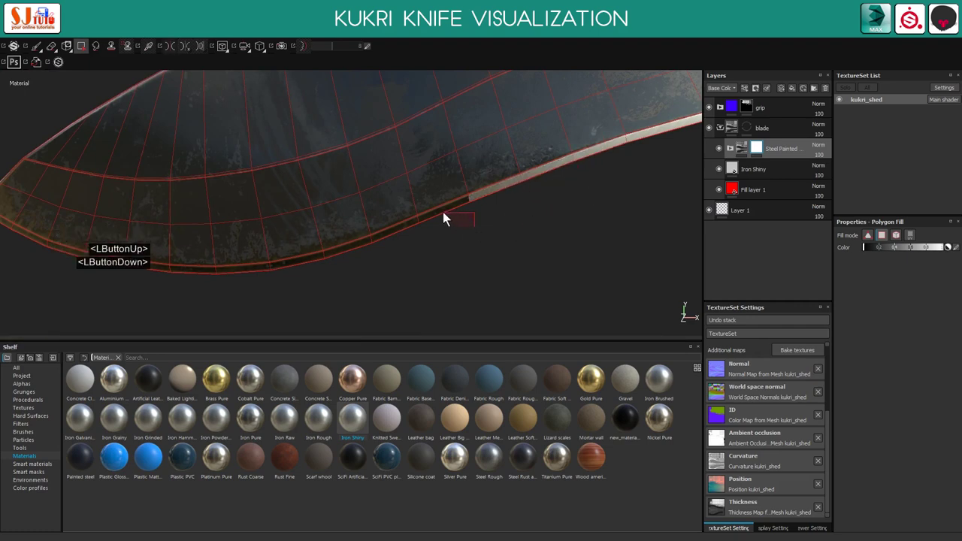
left_click(422, 227)
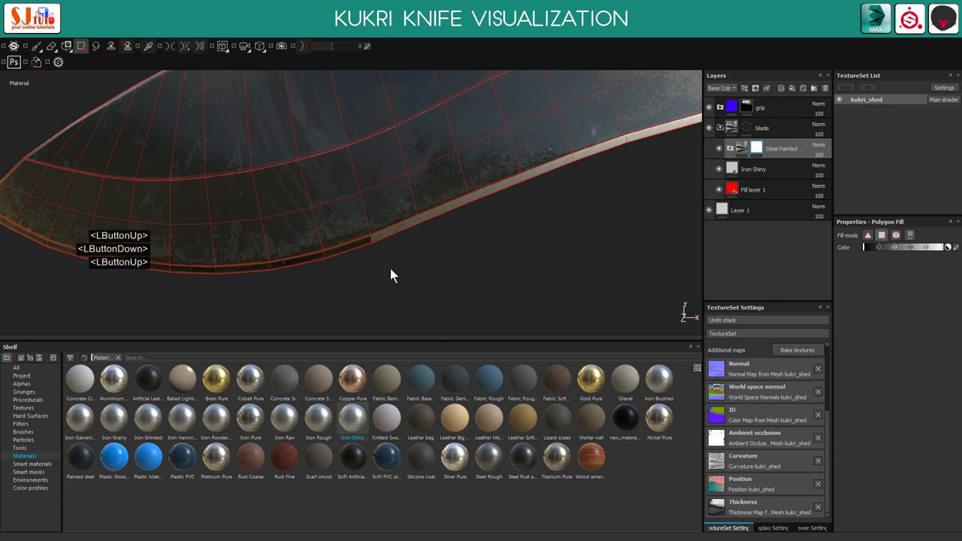
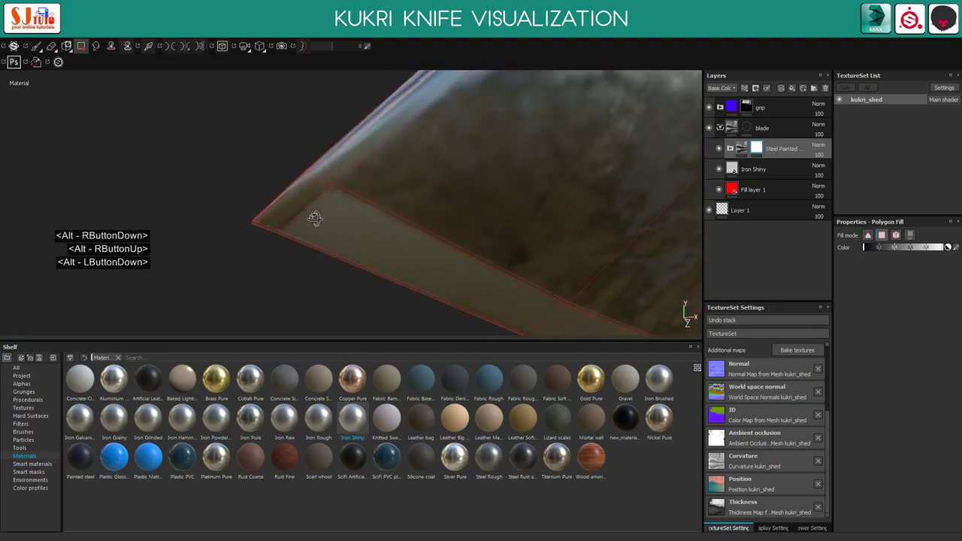
left_click(315, 217)
left_click(282, 240)
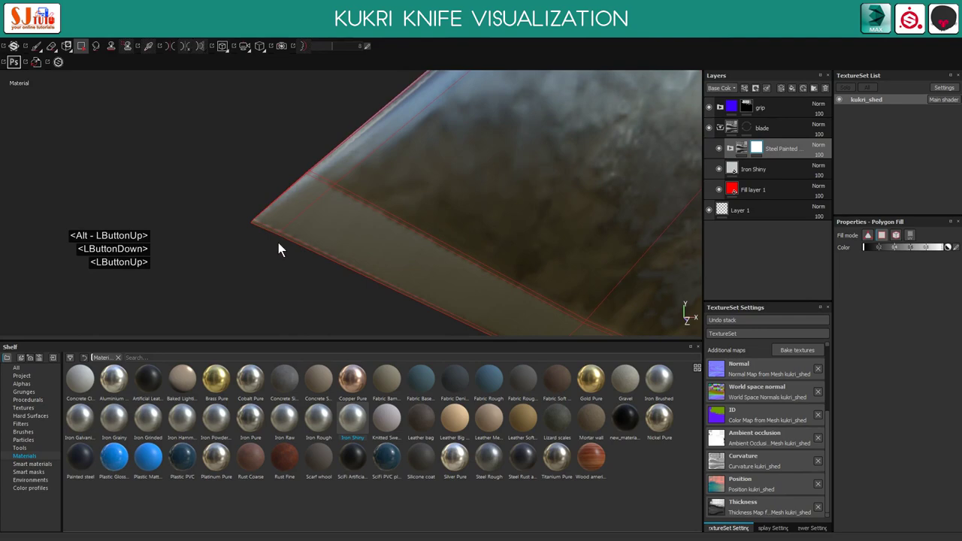
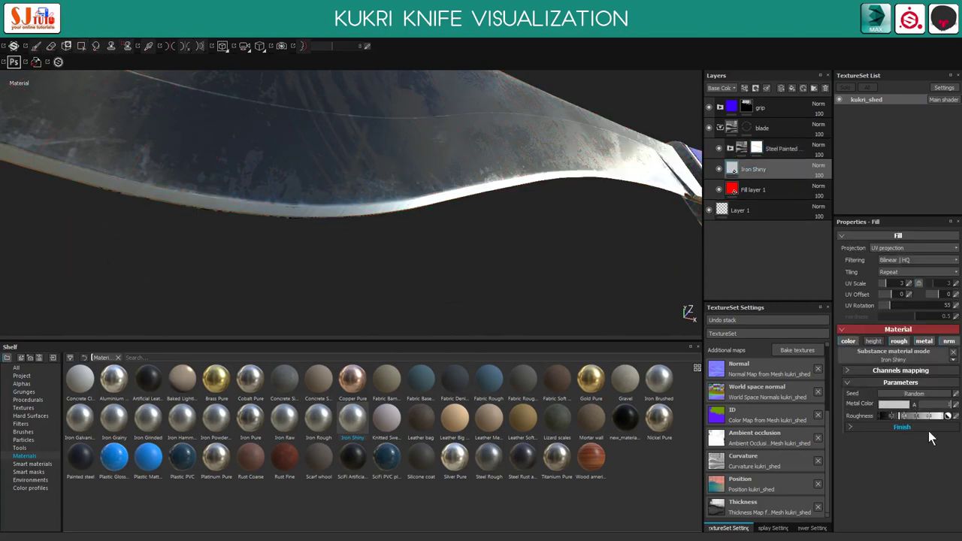
Brighten the Iron Shiny metal colour and lower its roughness for a polished edge
left_click(815, 384)
left_click(815, 379)
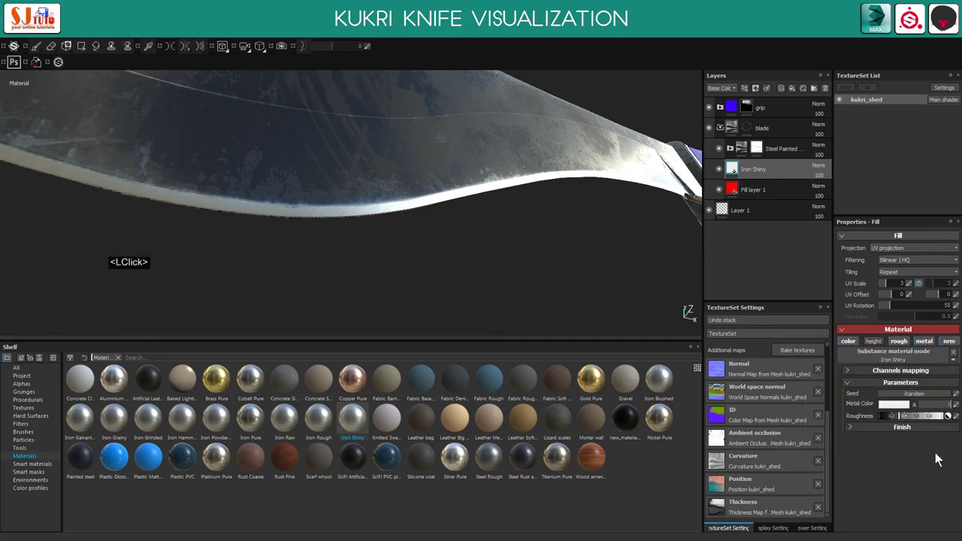
left_click(898, 418)
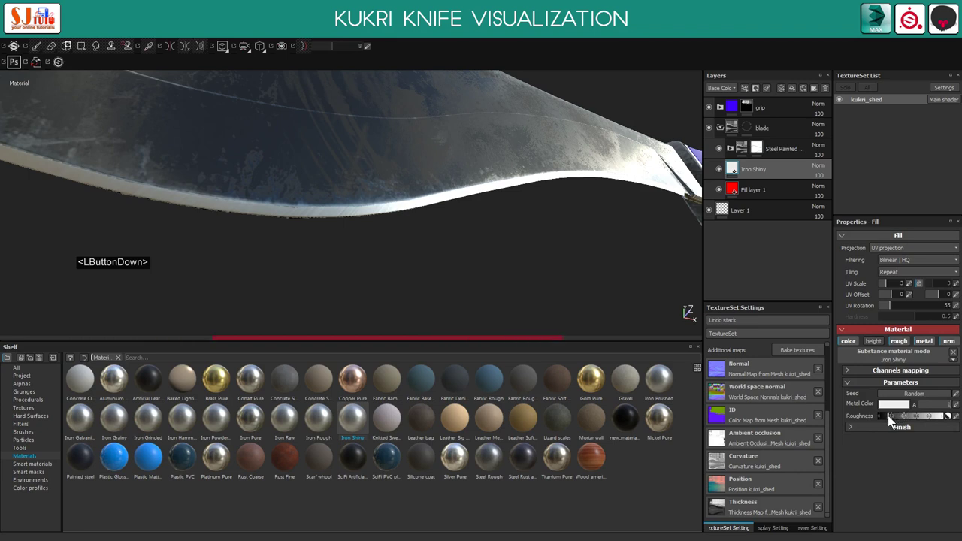
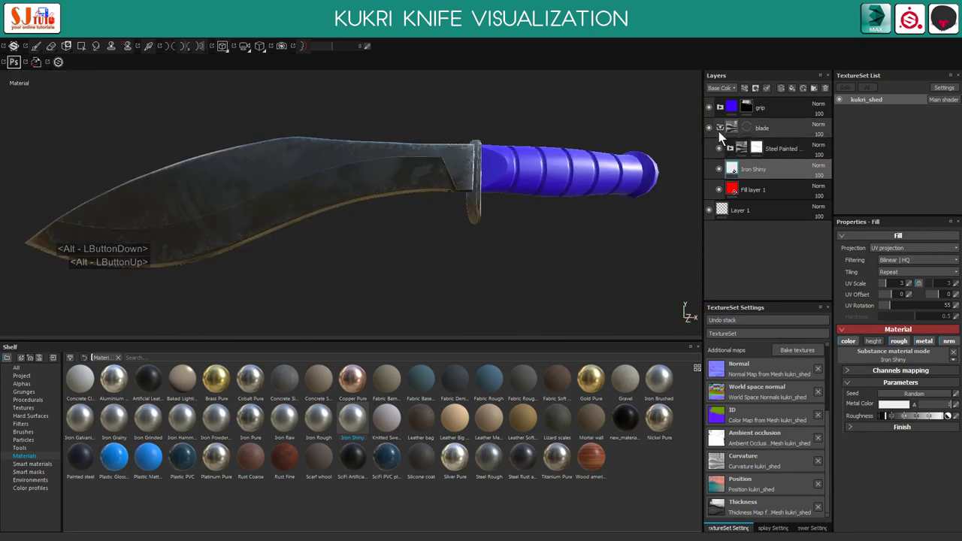
Expand the grip folder, filter the shelf to plastic and pick Plastic Rubber for the grip
left_click(721, 131)
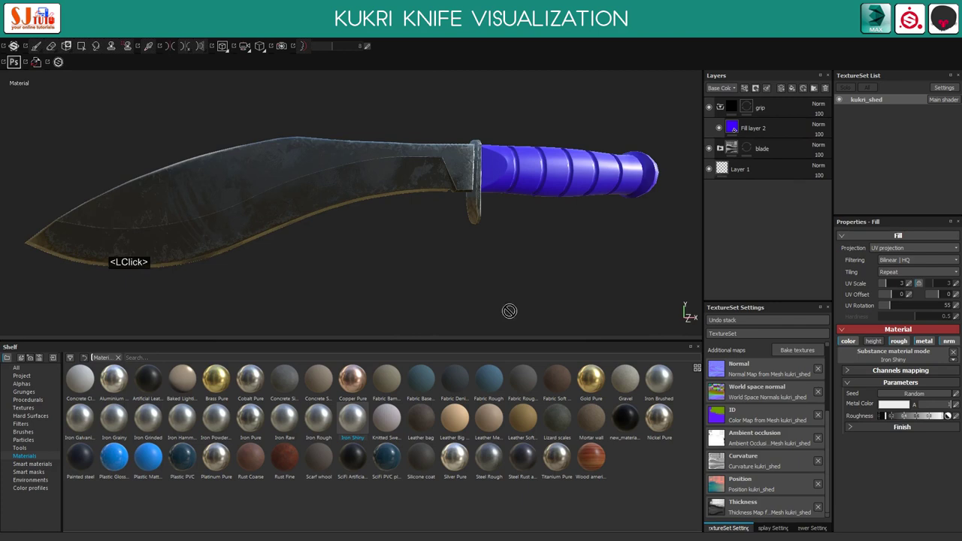
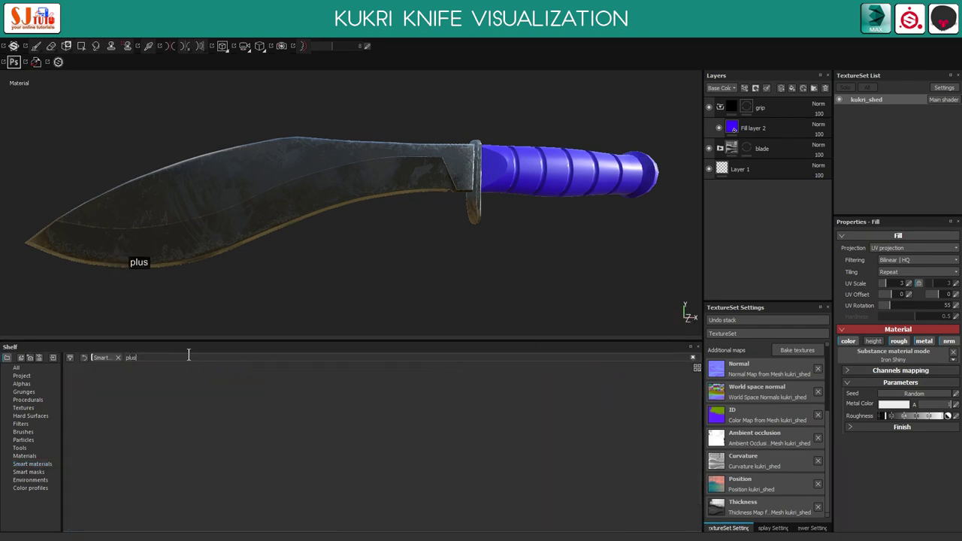
key("BackSpace")
key("BackSpace")
key("BackSpace")
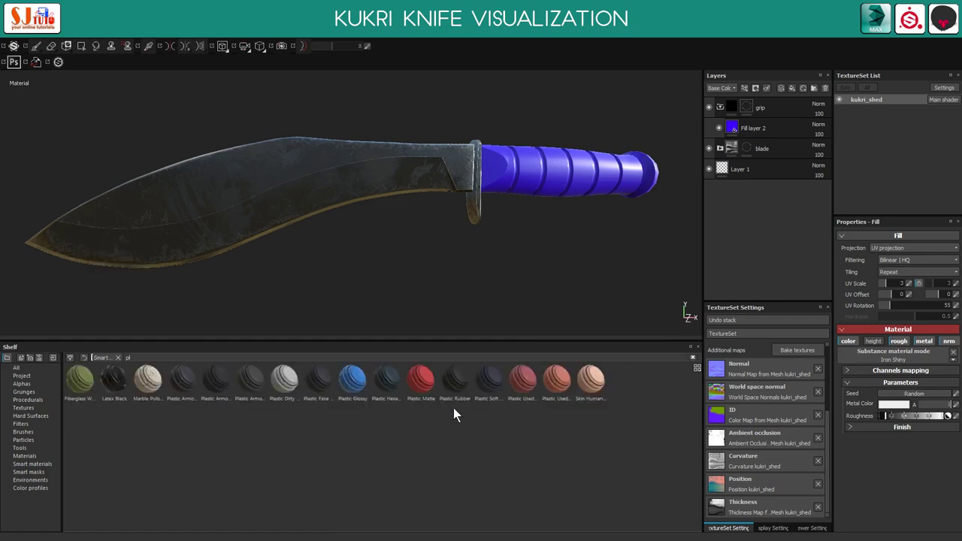
left_click(461, 392)
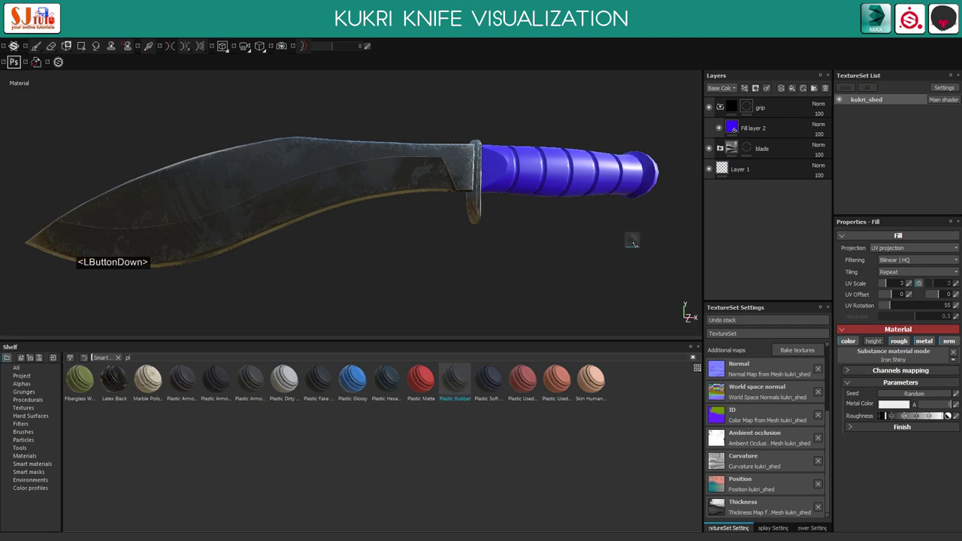
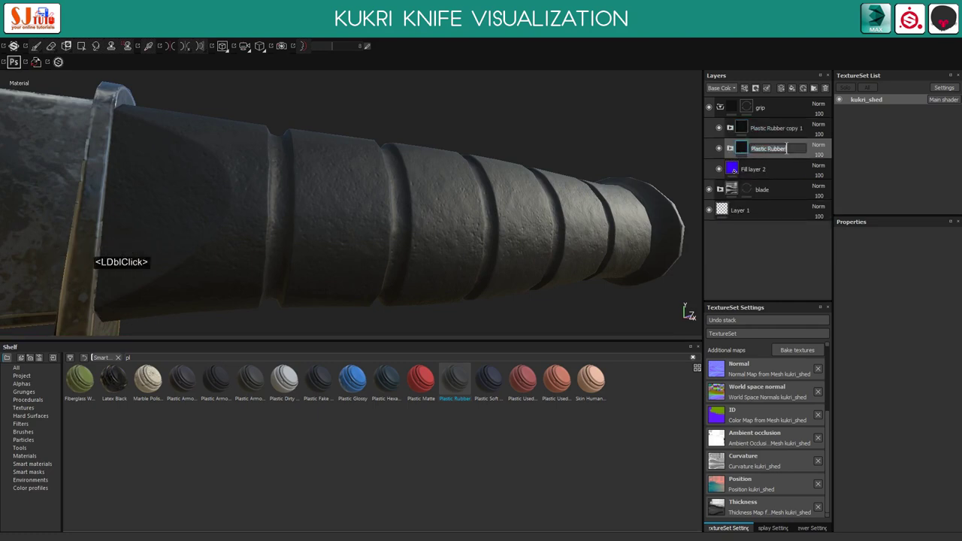
Rename the grip material layer to Plastic Rubber_shine
key("_")
type("_shim")
key("BackSpace")
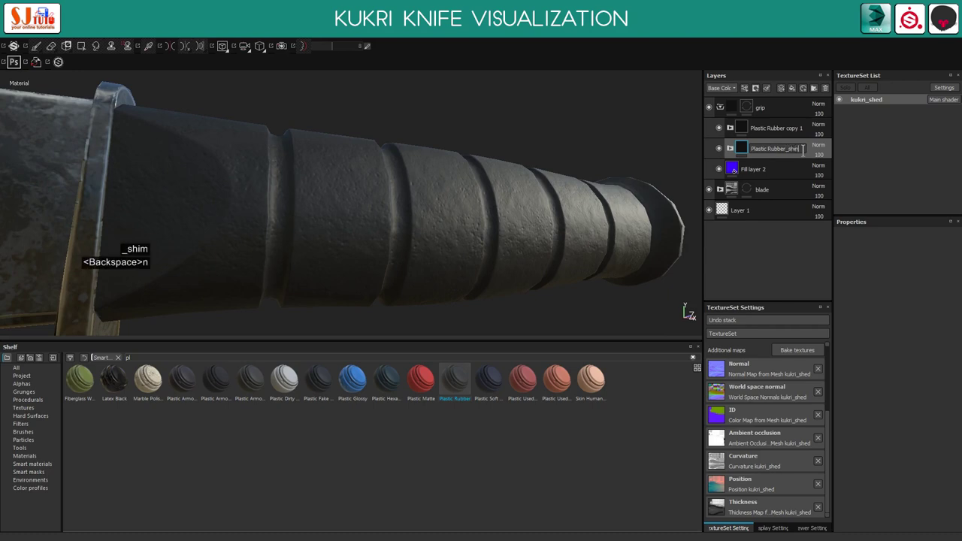
key("Return")
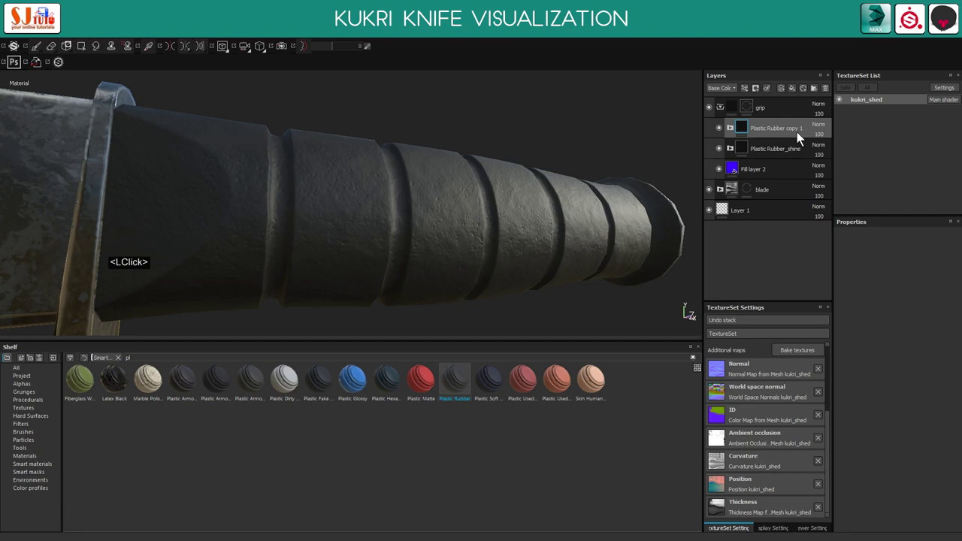
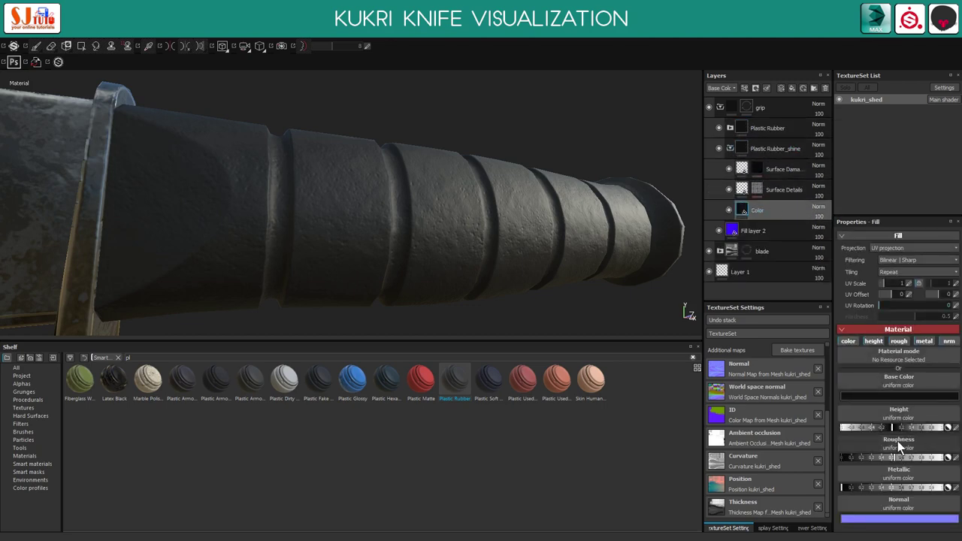
Retune the grip Color fill's Roughness slider for darker, less chalky rubber, with Surface Damage hidden
left_click(894, 464)
left_click(887, 464)
left_click(732, 170)
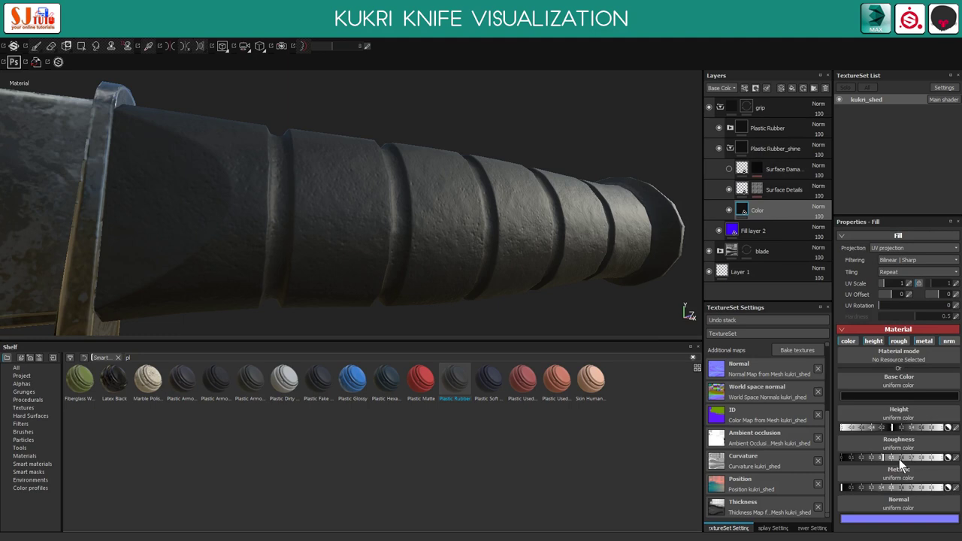
left_click(884, 461)
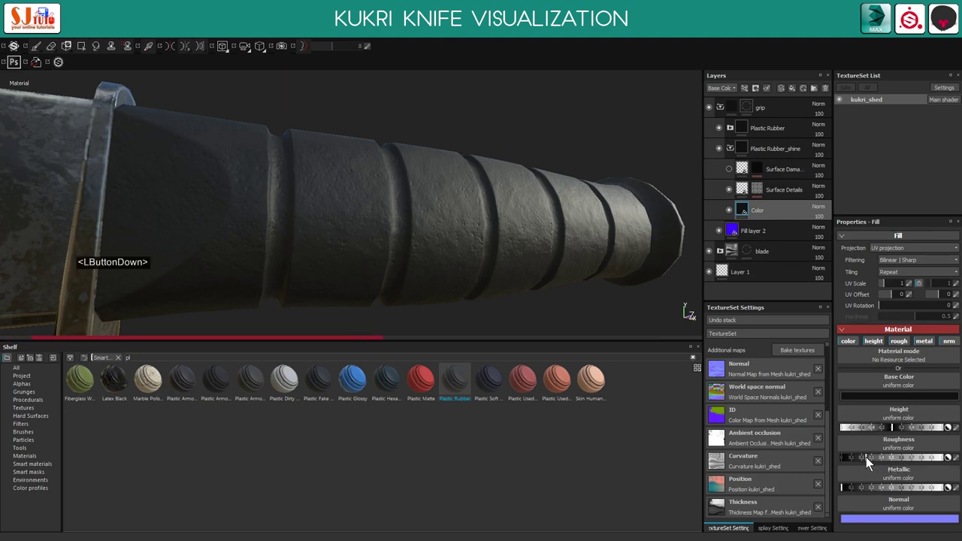
left_click(862, 462)
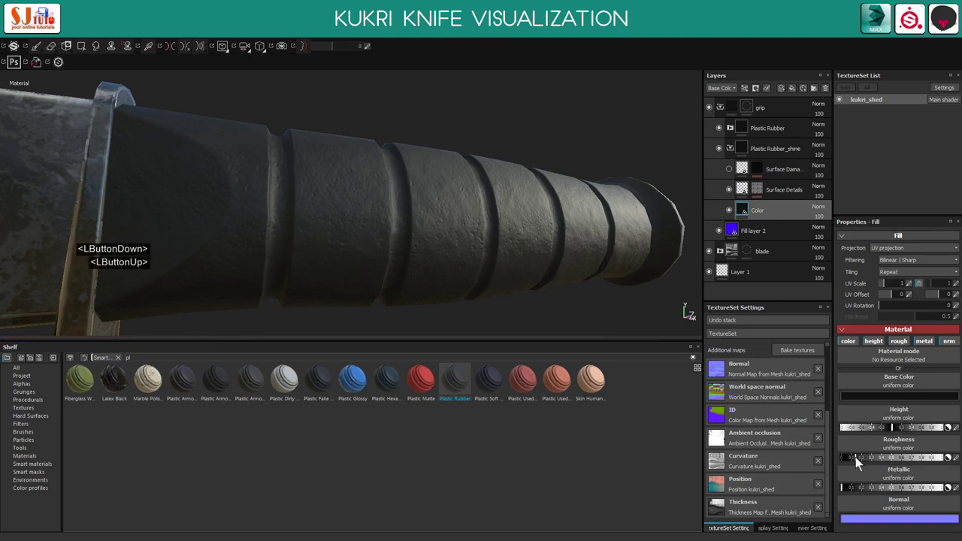
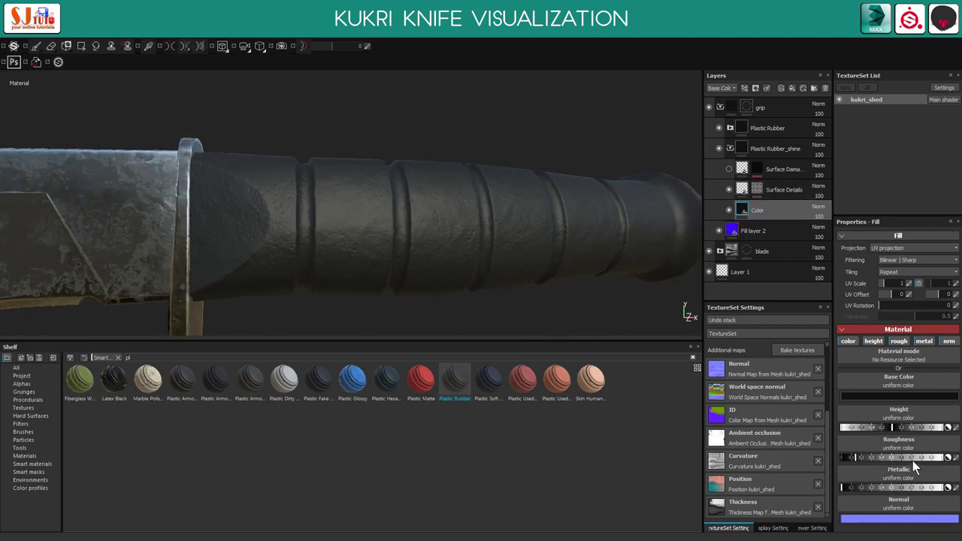
left_click(921, 461)
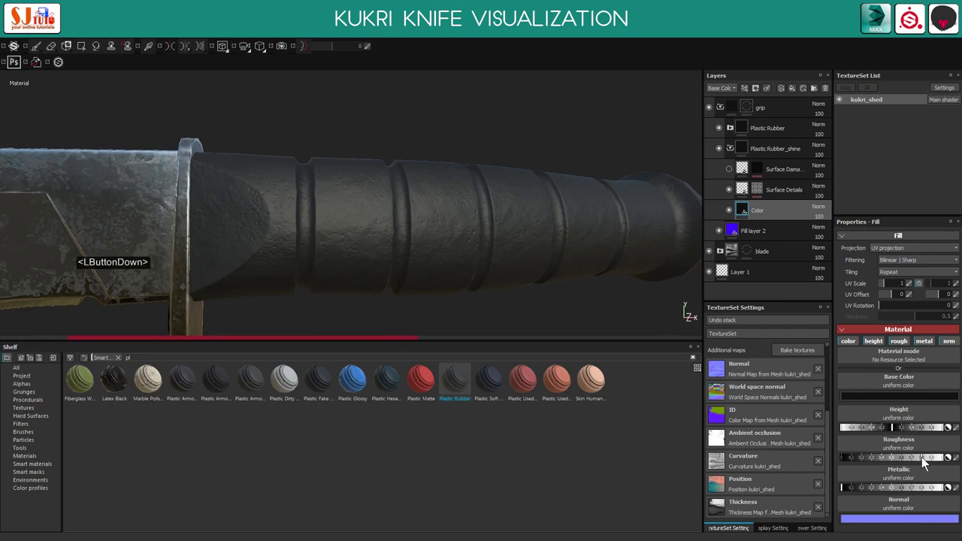
left_click(926, 463)
left_click(892, 463)
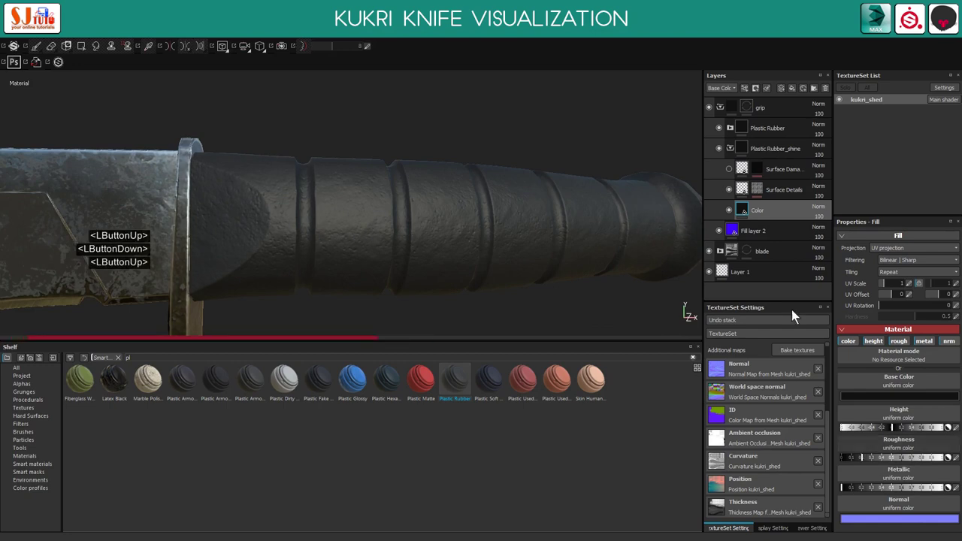
left_click(777, 150)
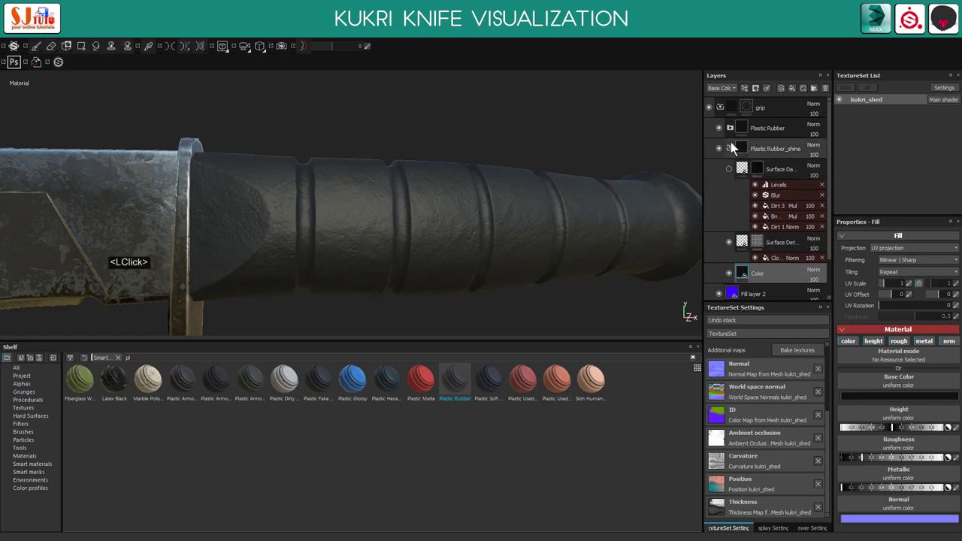
Hide the base Plastic Rubber layer, compare against Surface Damage, and keep the matte Plastic Rubber_shine finish
left_click(724, 129)
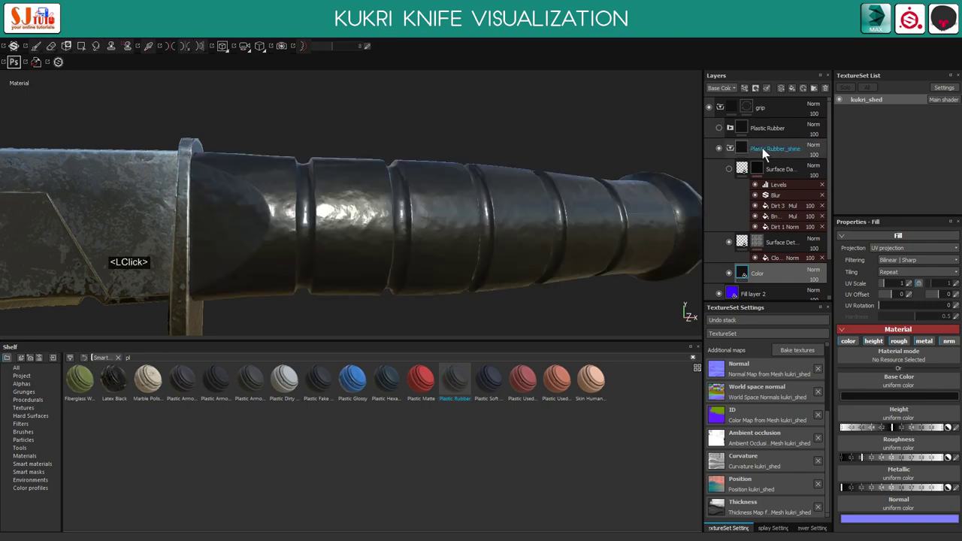
left_click(873, 460)
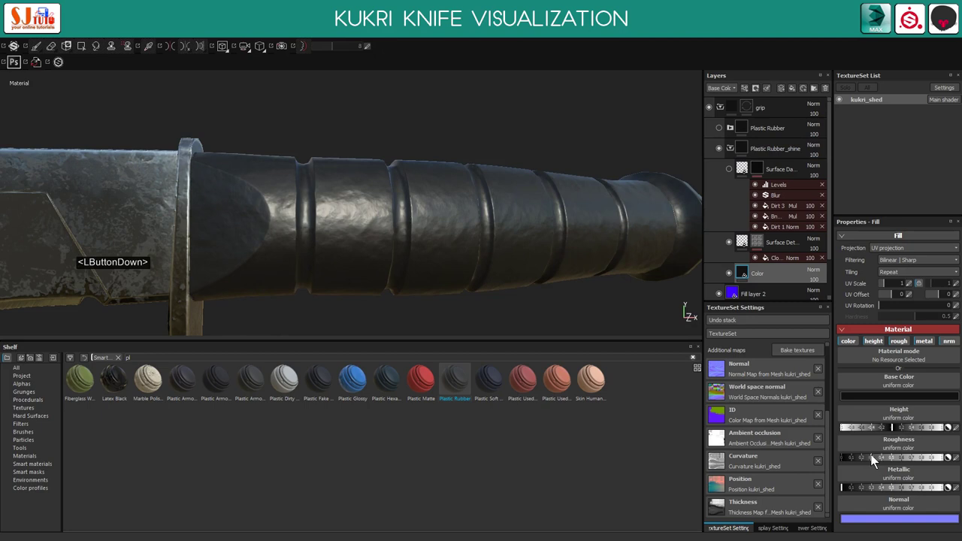
left_click(876, 459)
left_click(733, 173)
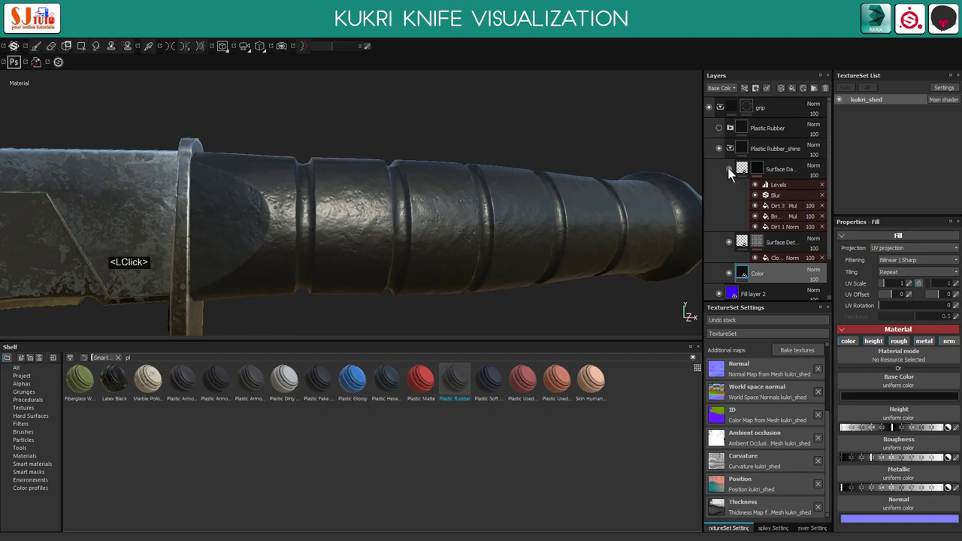
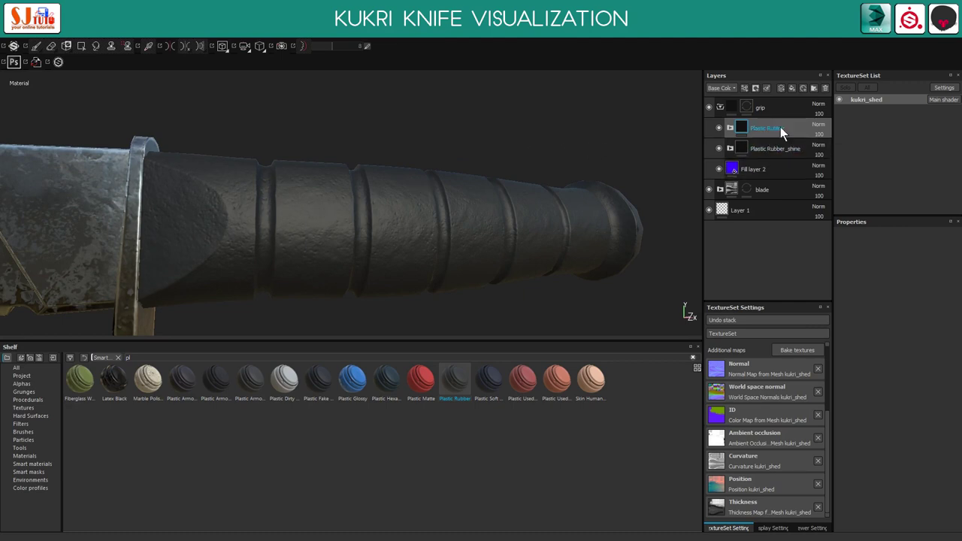
Add a white mask to Plastic Rubber, show the 2D/3D split view for polygon filling, and toggle the blade layer
right_click(786, 133)
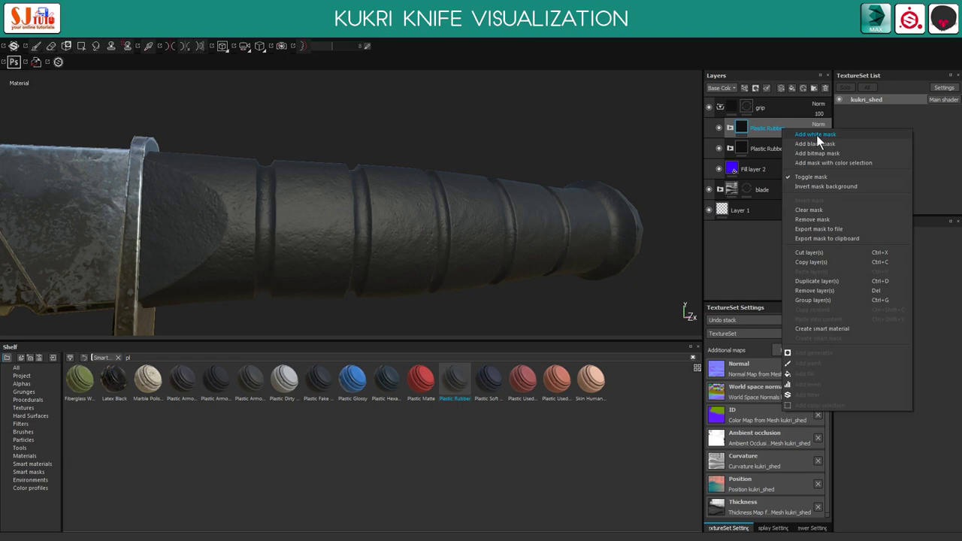
left_click(822, 141)
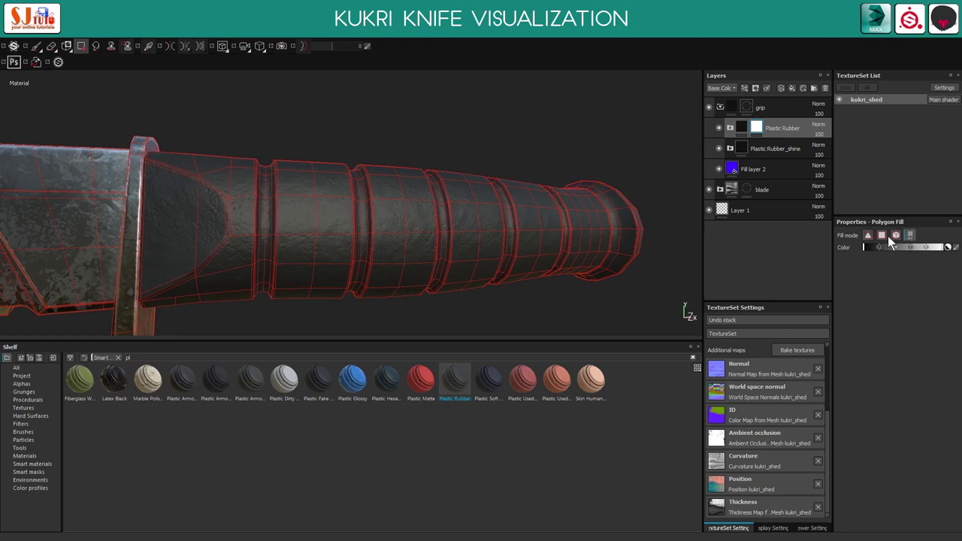
left_click(234, 54)
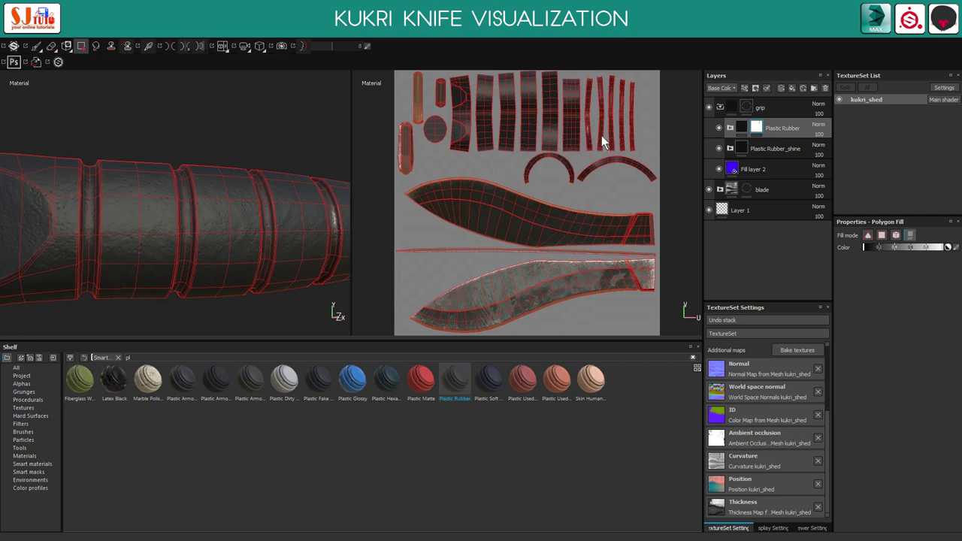
left_click(605, 140)
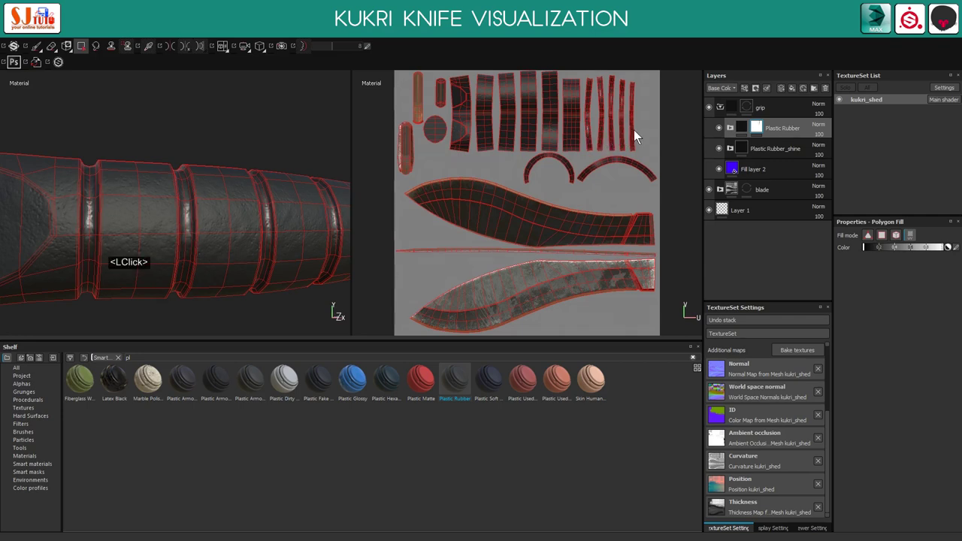
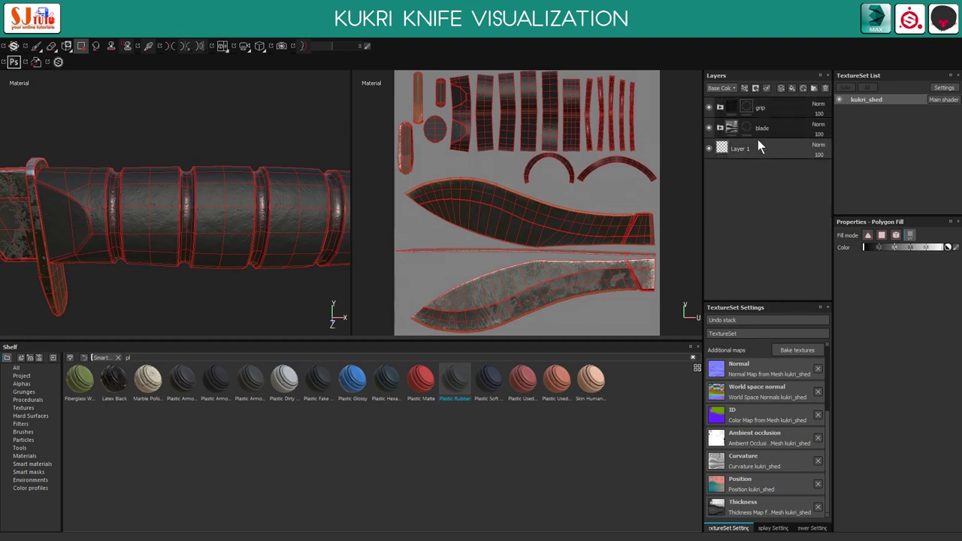
left_click(716, 112)
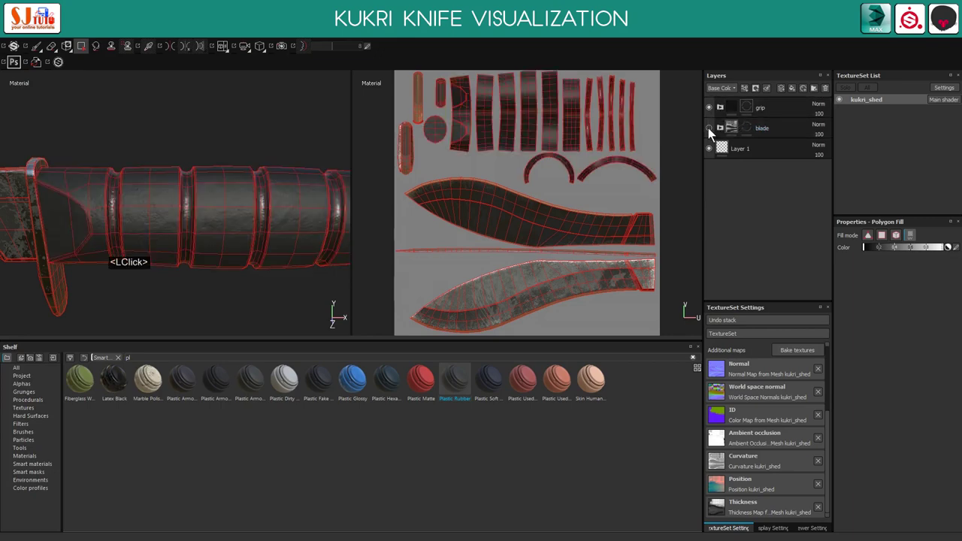
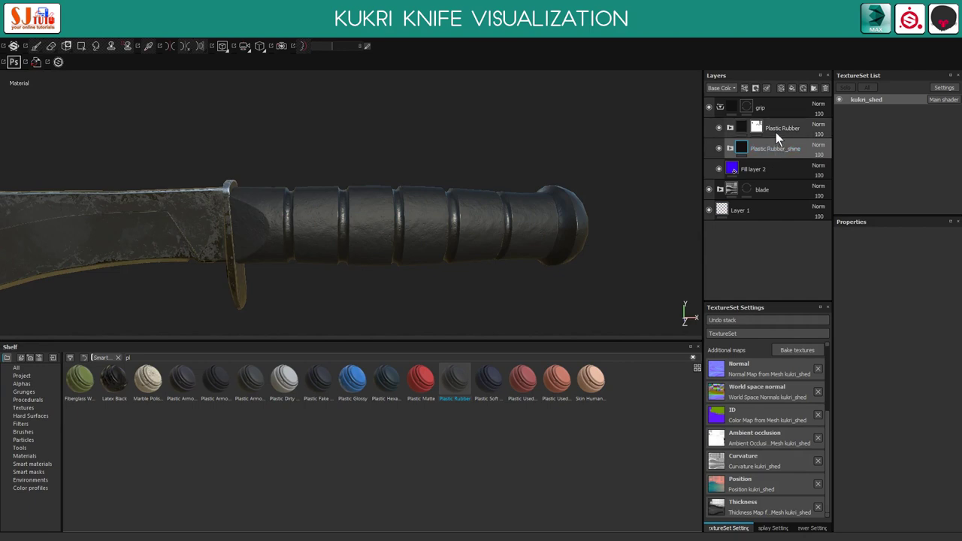
Search the shelf, clear it to list Smart materials, and pick Dirt for the grip above Plastic Rubber
left_click(779, 136)
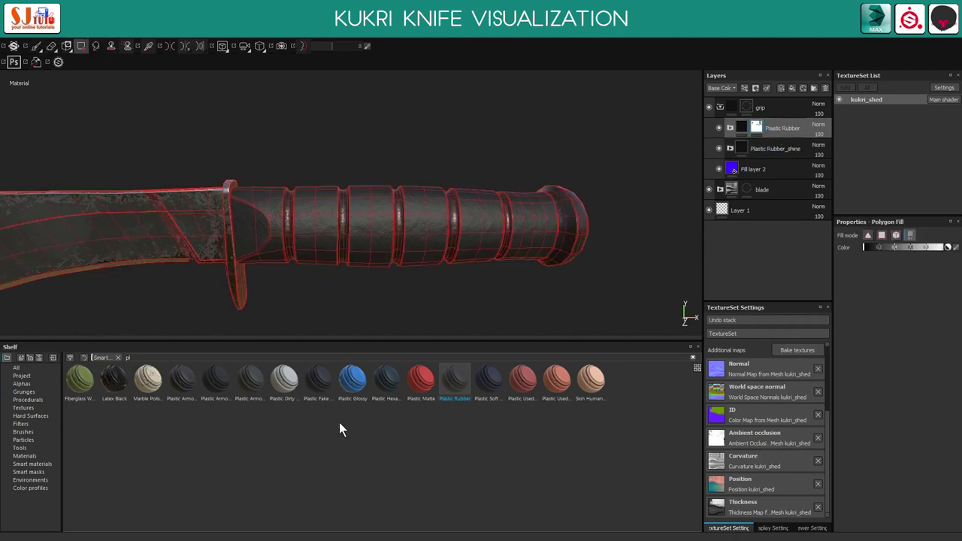
double_click(119, 363)
type("st")
left_click(89, 381)
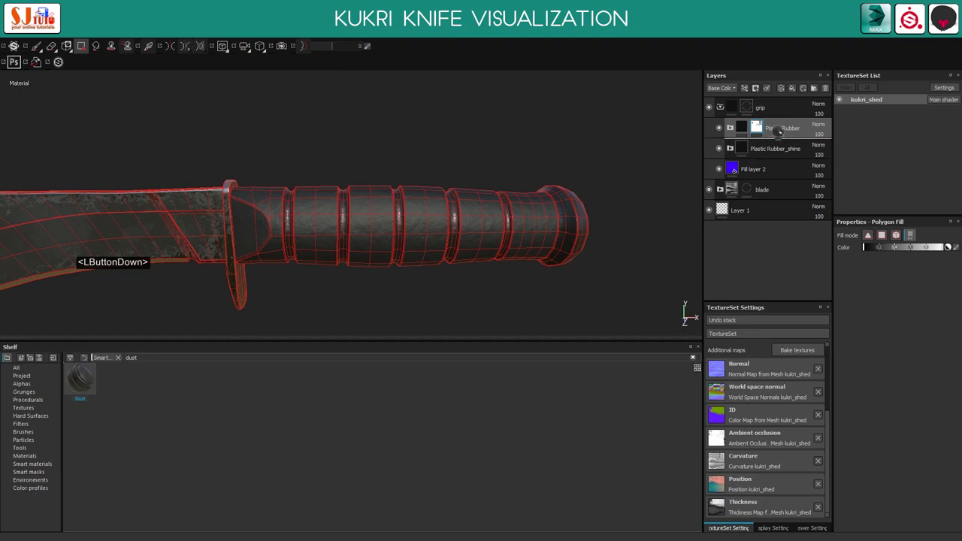
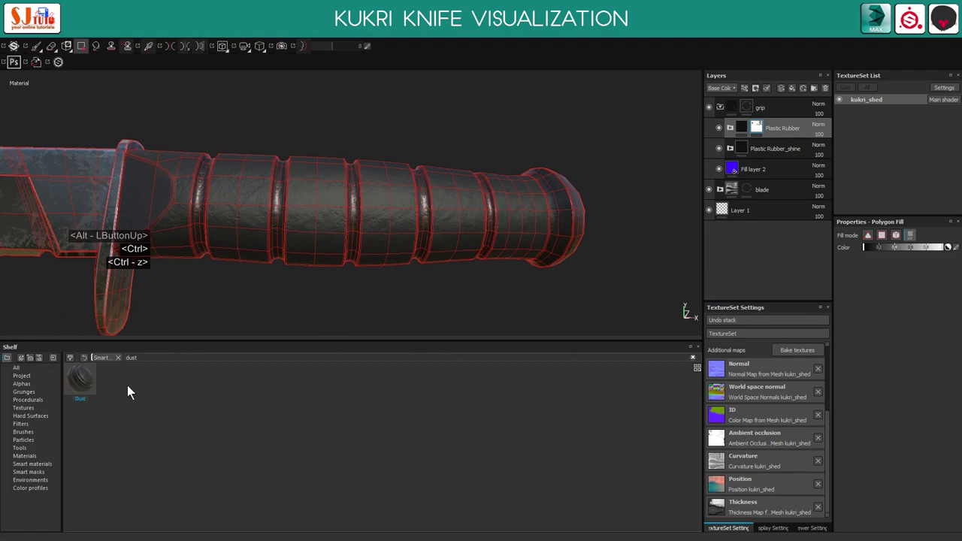
double_click(125, 366)
key("BackSpace")
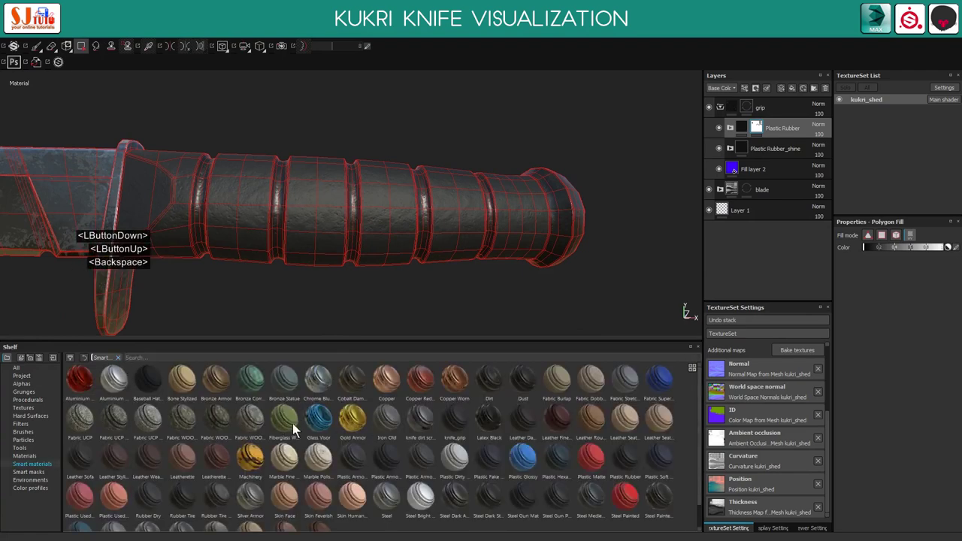
left_click(491, 391)
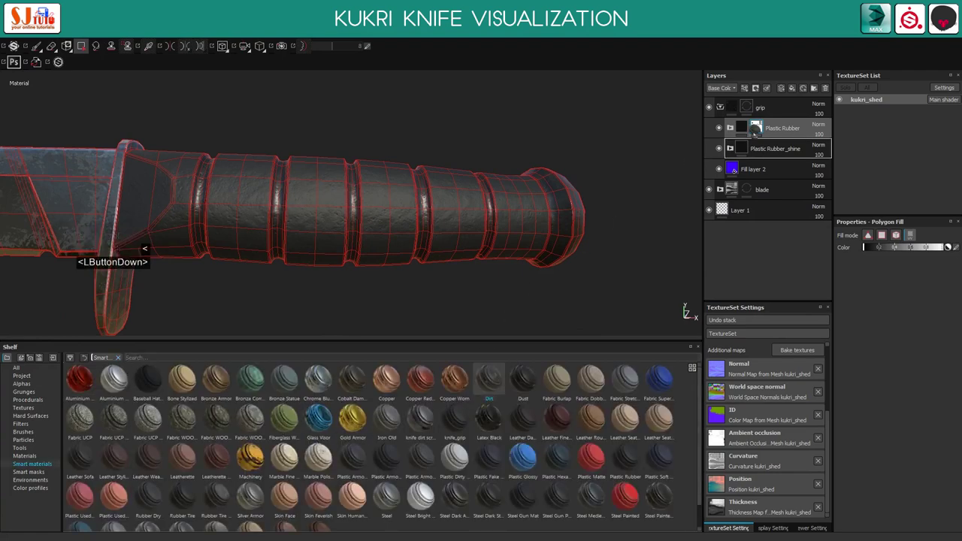
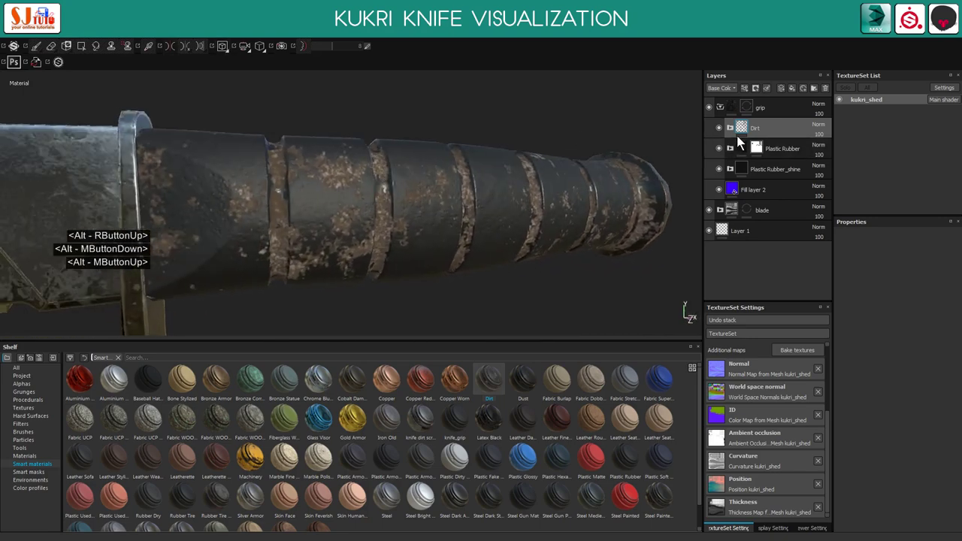
Add a new folder with a fill layer above the grip and blade layers
left_click(734, 131)
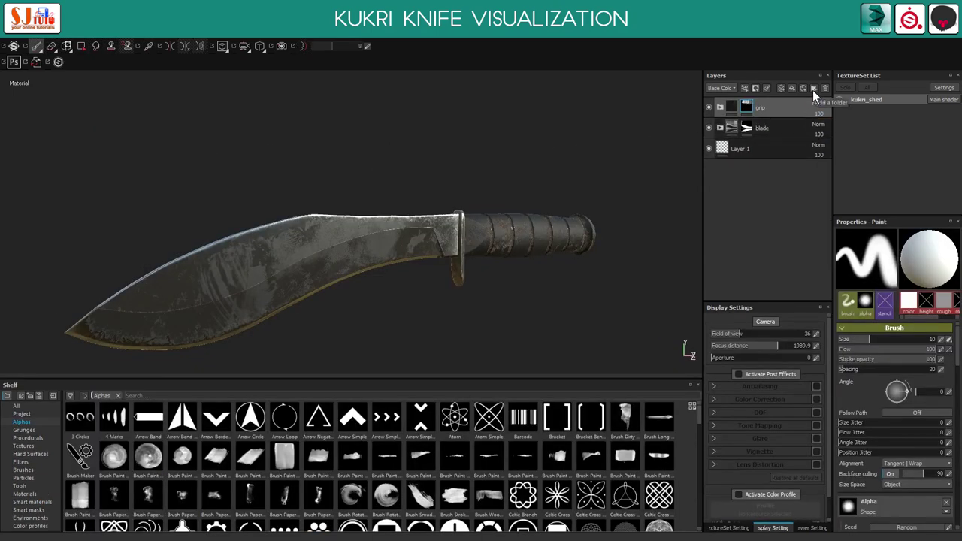
left_click(817, 95)
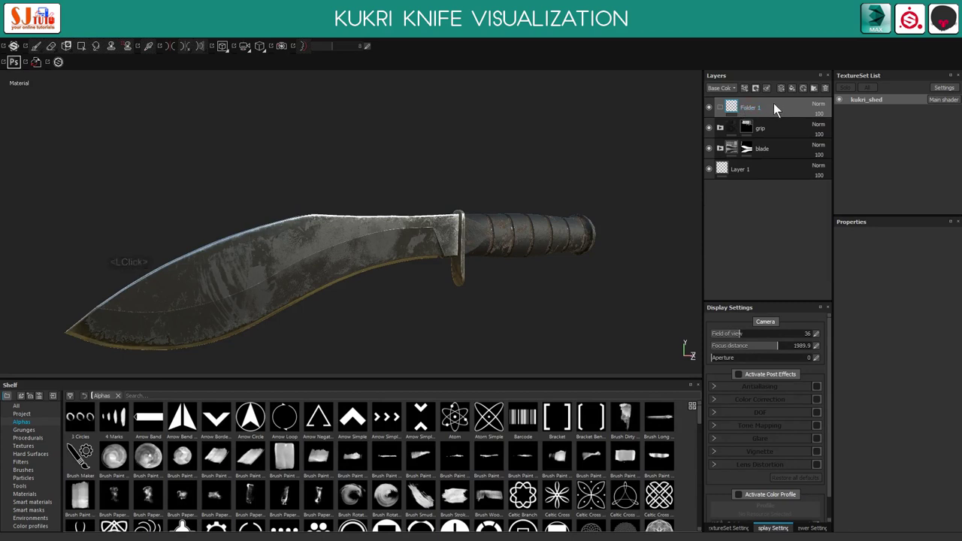
right_click(754, 111)
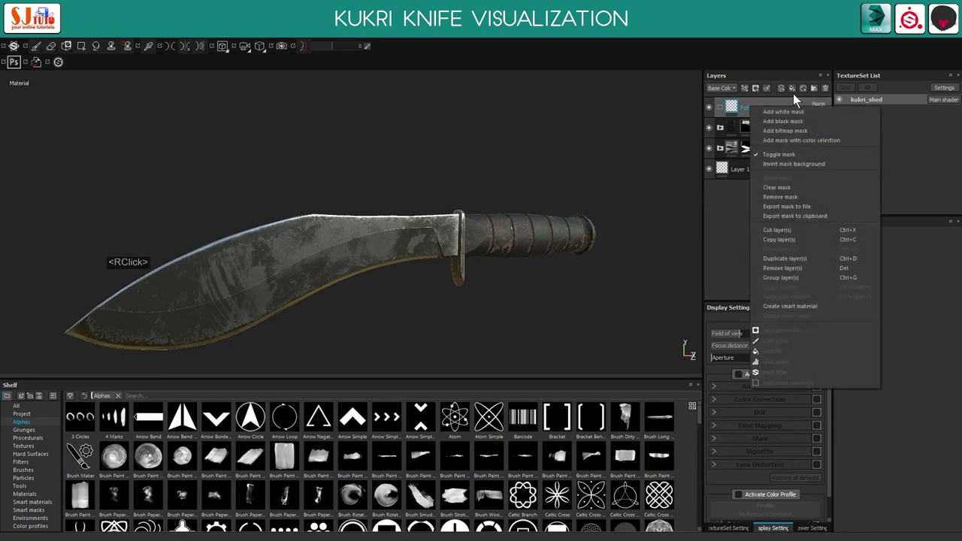
left_click(797, 95)
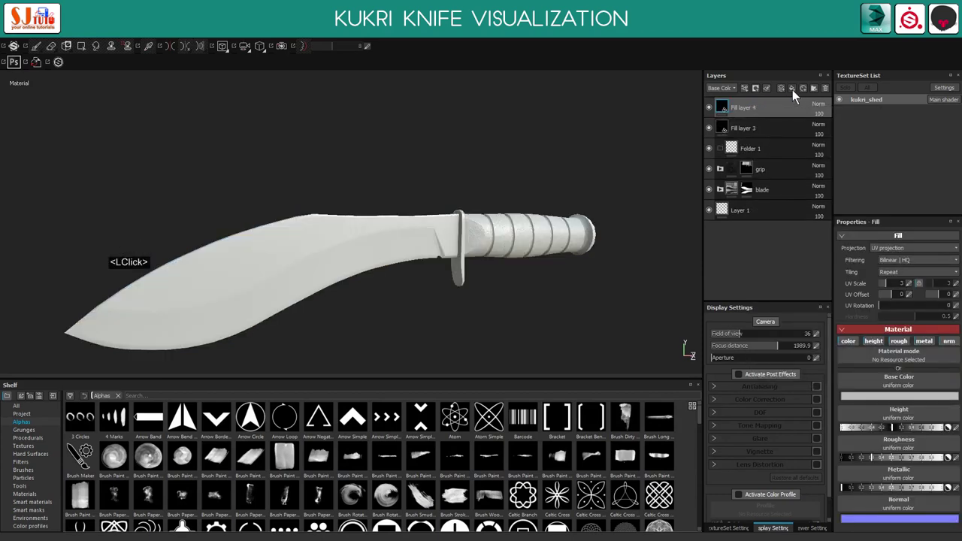
key("ctrl+z")
Rename the new folder to wear_tear
left_click(75, 452)
left_click(76, 452)
left_click(75, 452)
double_click(75, 452)
type("wea")
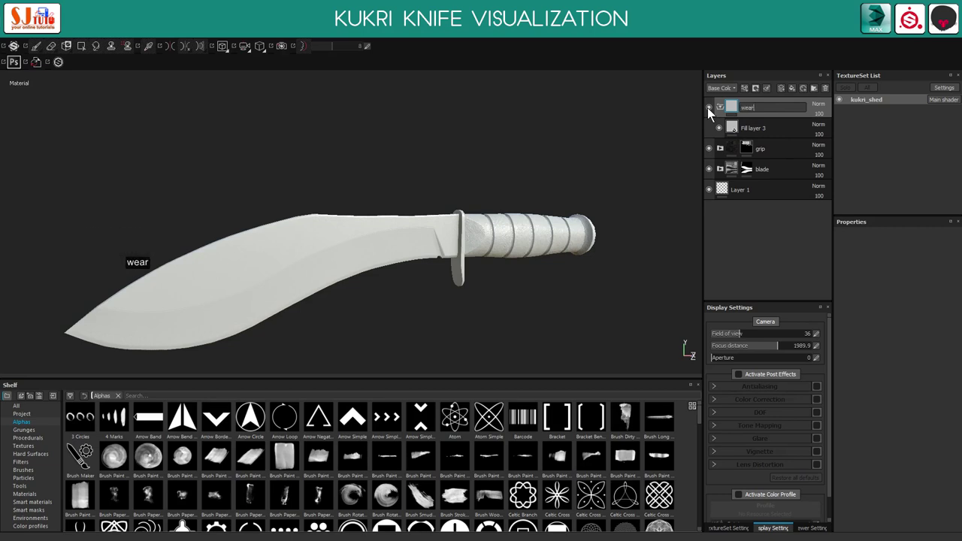
type("r")
key("shift+-")
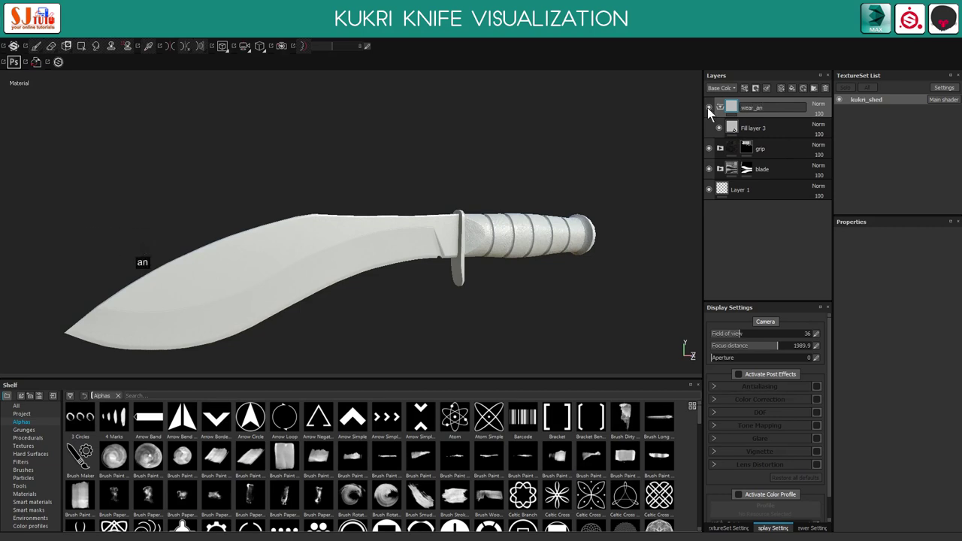
key("BackSpace")
key("BackSpace")
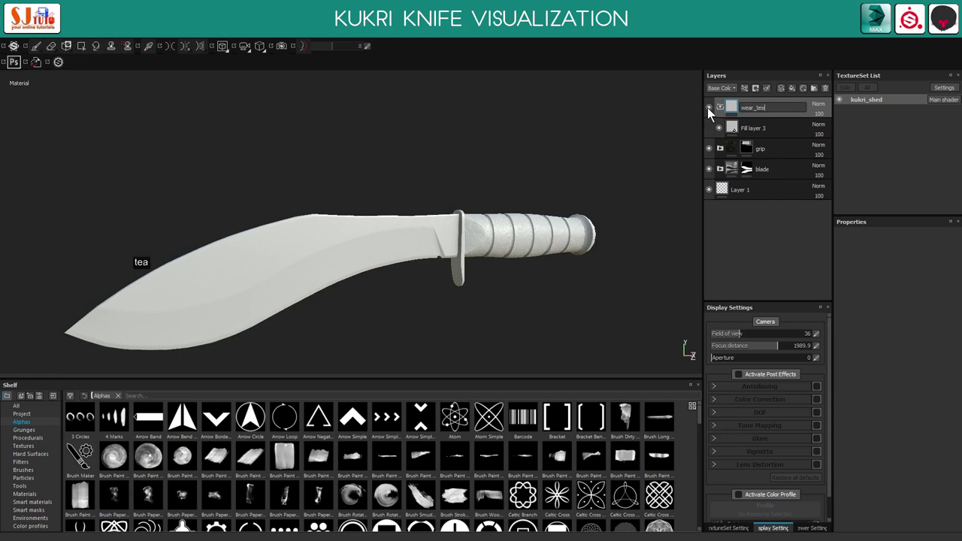
type("tear")
key("Return")
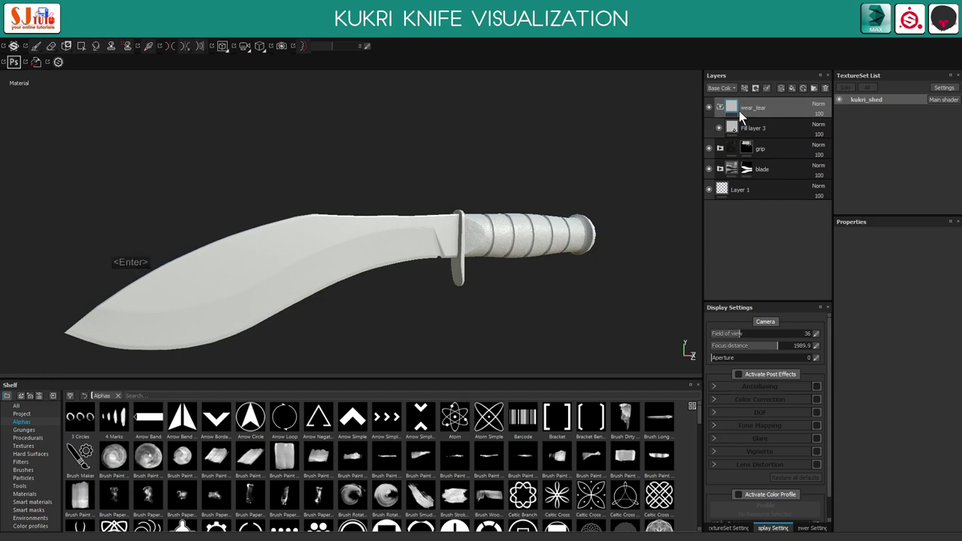
Give Fill layer 3 a dark material and a black mask, ready to paint wear on it
left_click(739, 130)
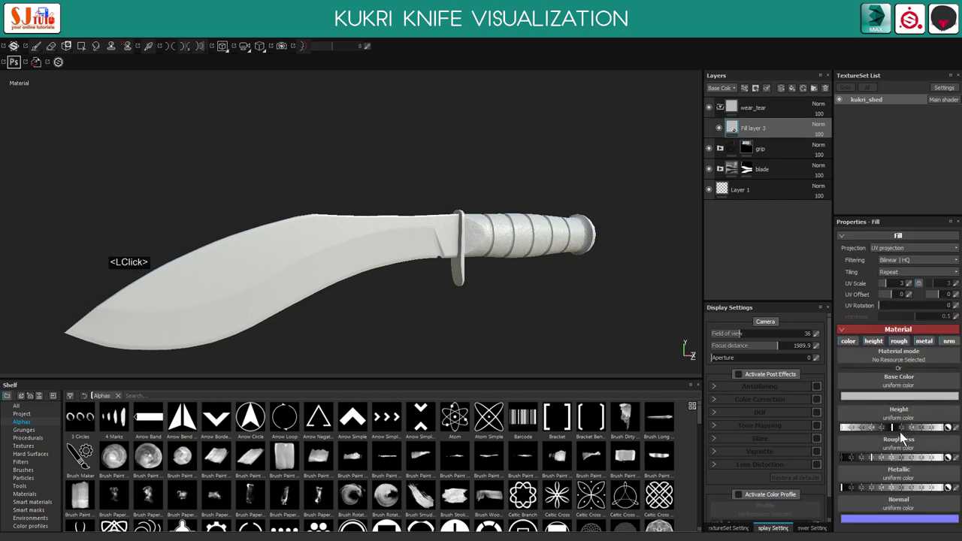
left_click(829, 428)
left_click(826, 430)
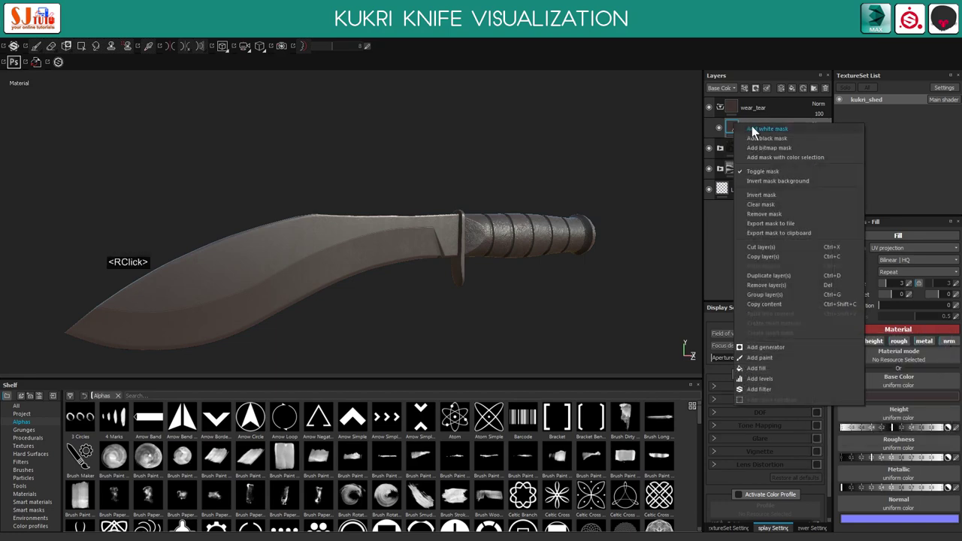
left_click(75, 452)
left_click(75, 452)
middle_click(75, 452)
middle_click(75, 451)
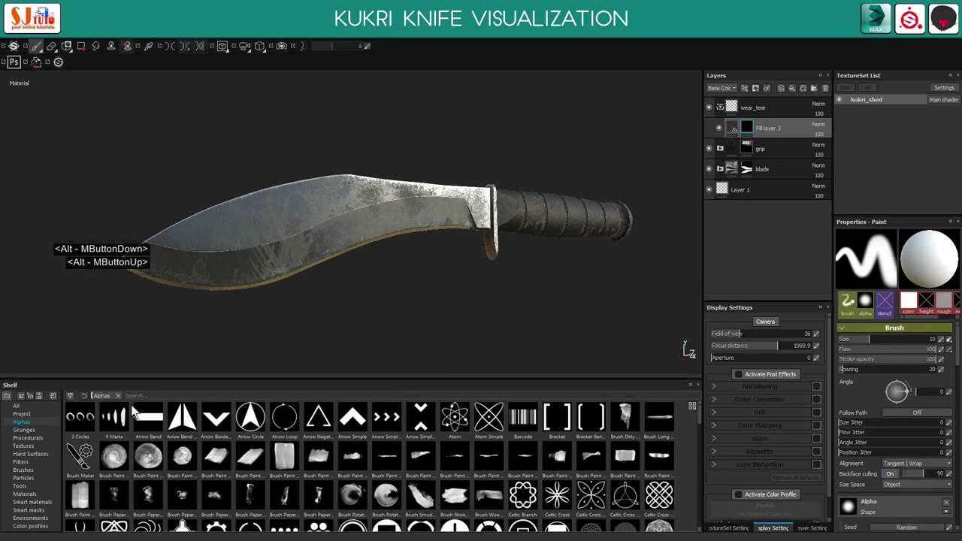
Enable size, flow, angle and position jitter on the fingerprint brush and lower Fill layer 3 opacity to 38
middle_click(75, 451)
key("f")
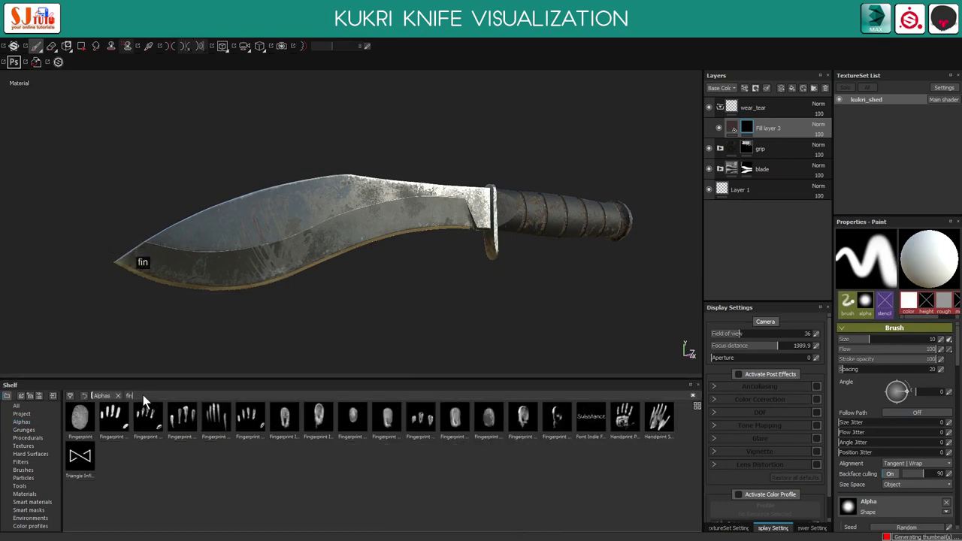
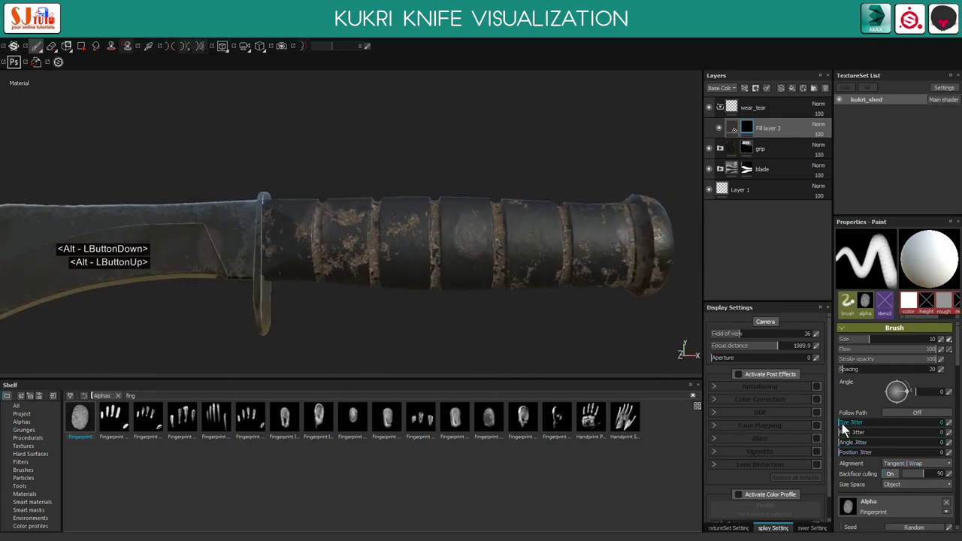
left_click(848, 428)
left_click(852, 438)
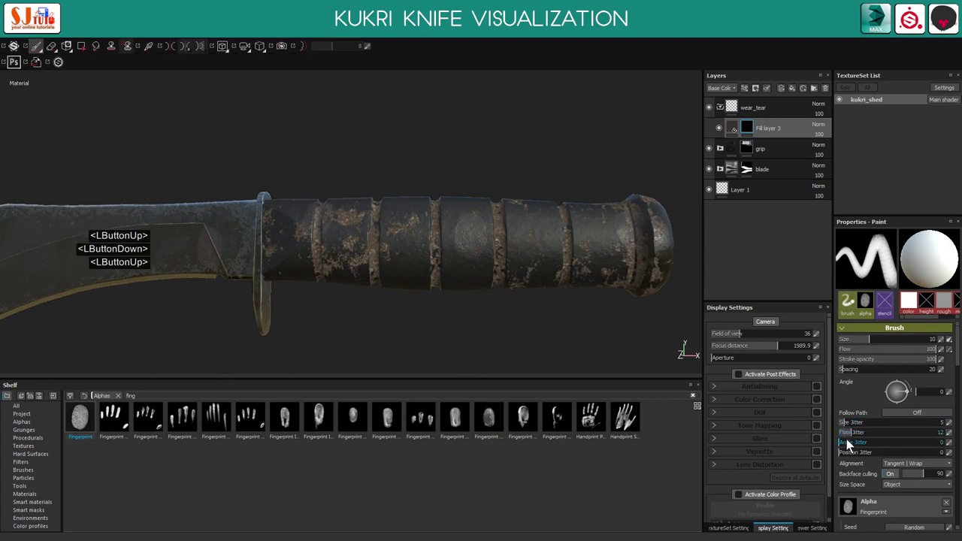
left_click(854, 448)
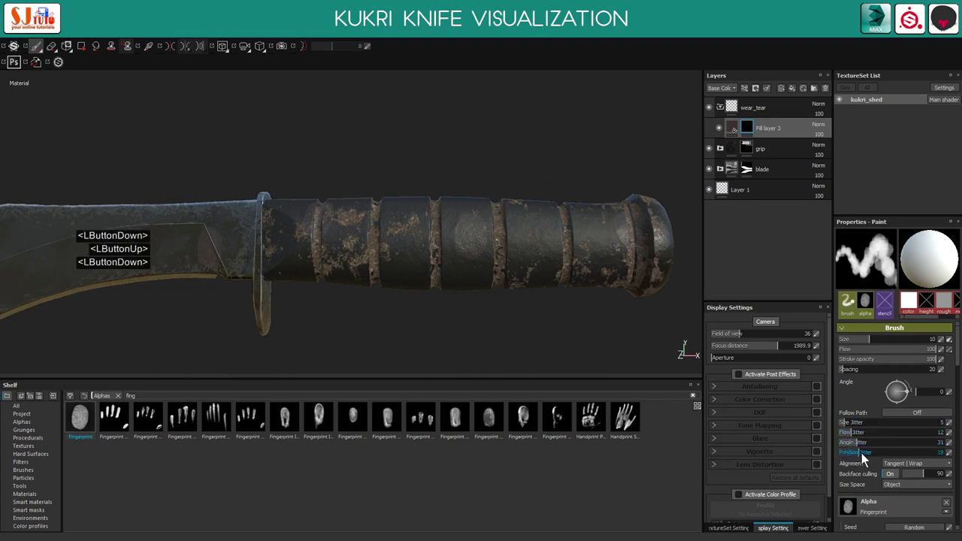
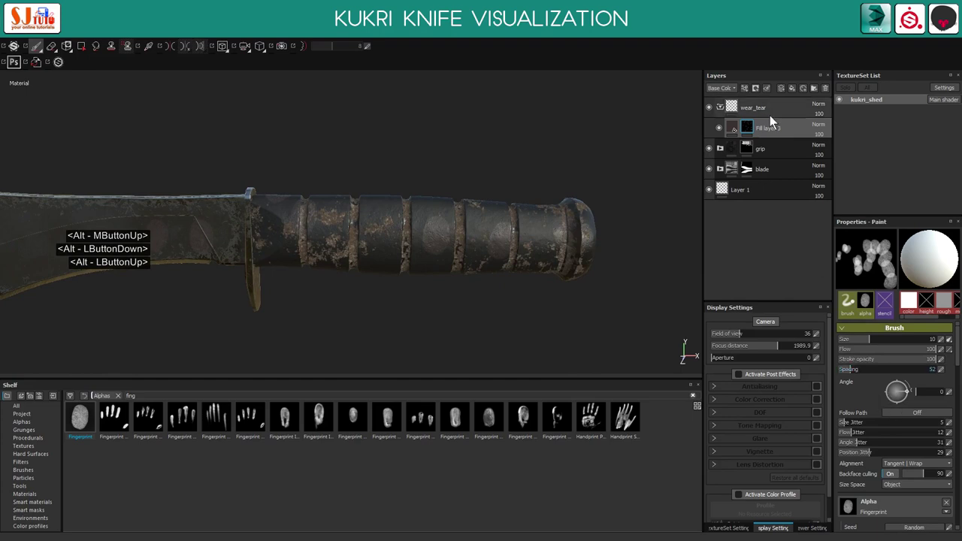
left_click(822, 140)
left_click(829, 149)
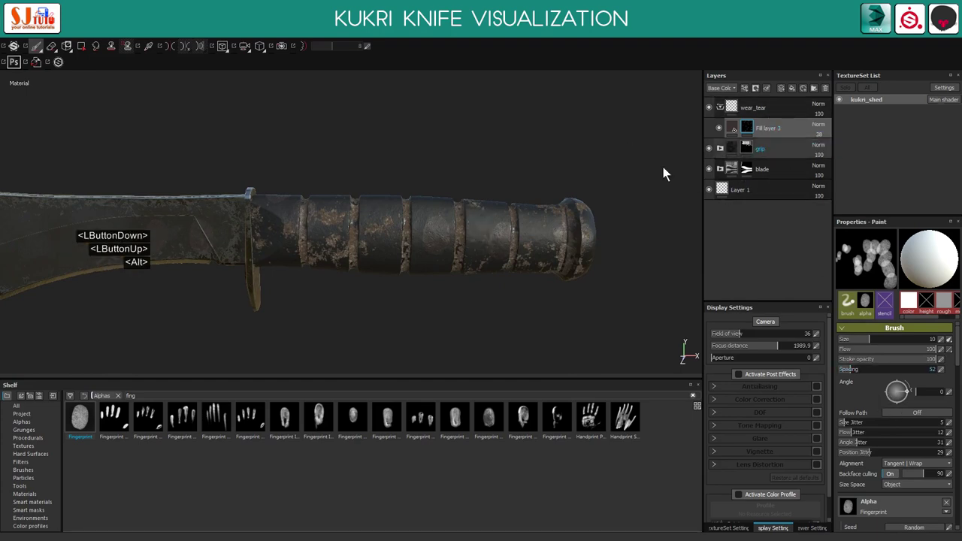
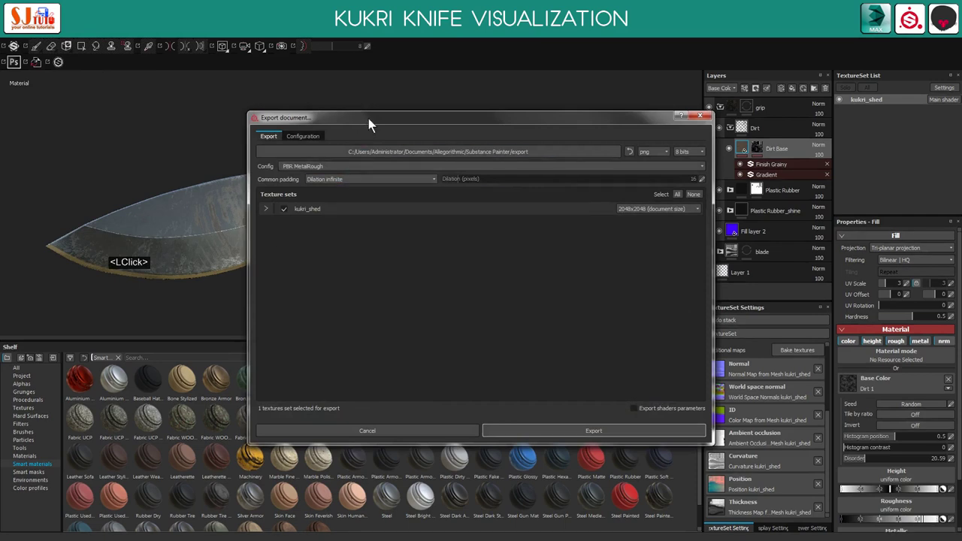
Set the export preset to Document channels + Normal + AO (No Alpha) with the images New folder as output for kukri_shed
left_click(333, 116)
left_click(267, 107)
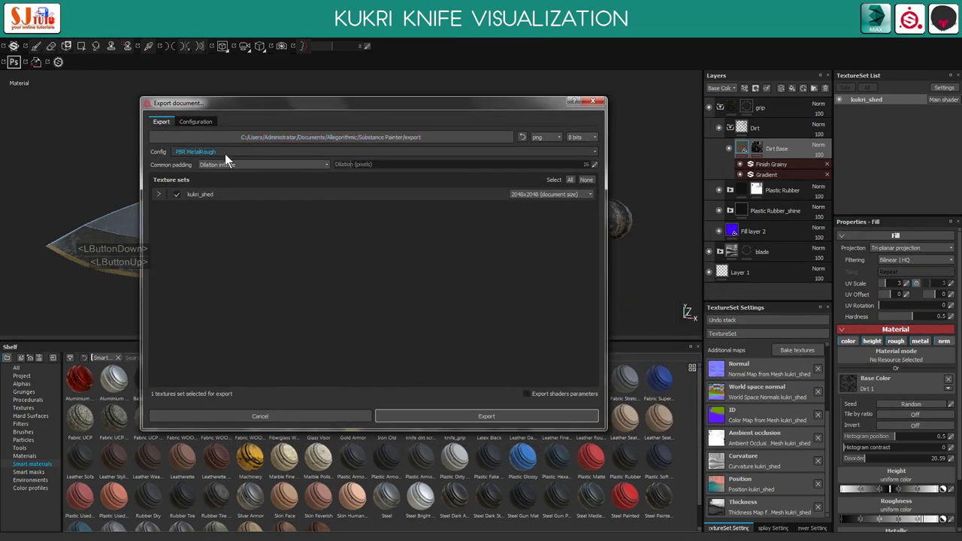
left_click(170, 126)
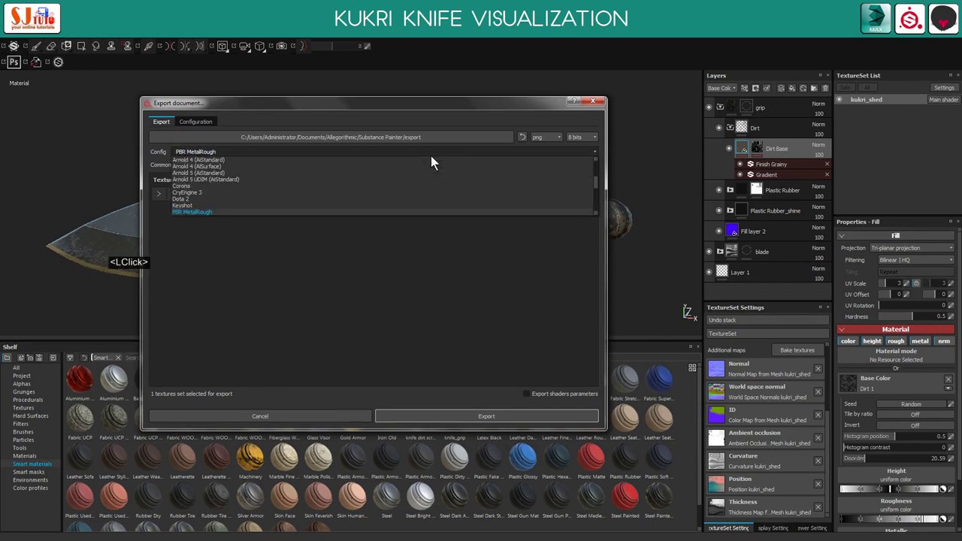
scroll("up", 3)
left_click(286, 164)
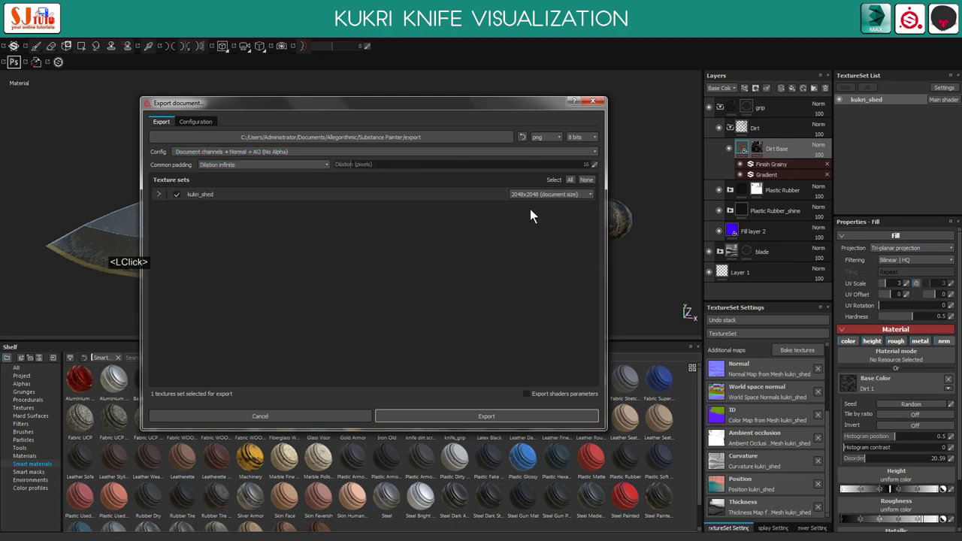
left_click(166, 199)
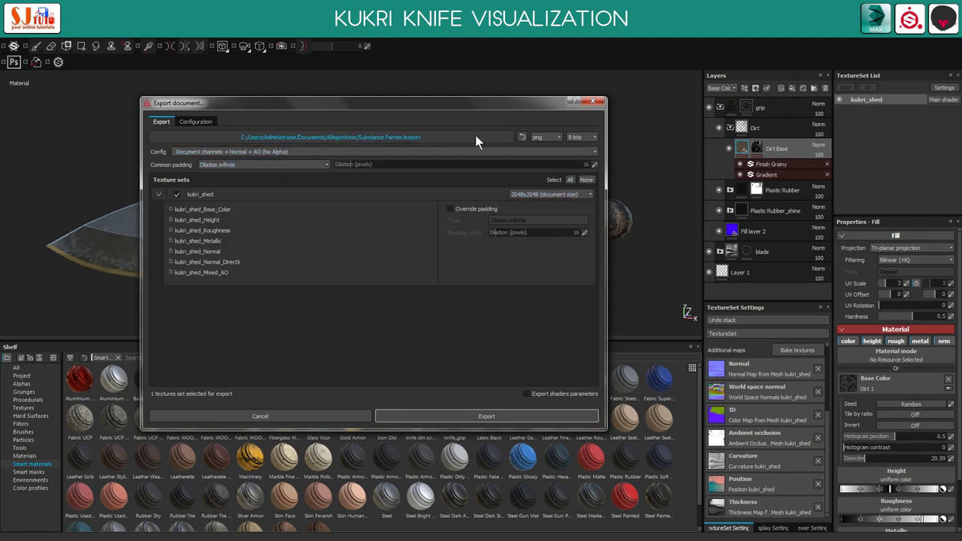
left_click(472, 141)
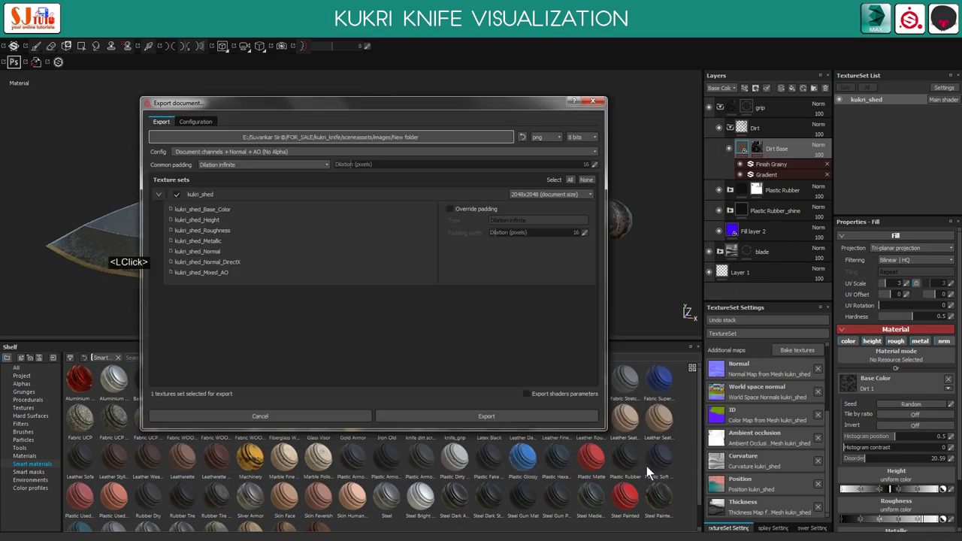
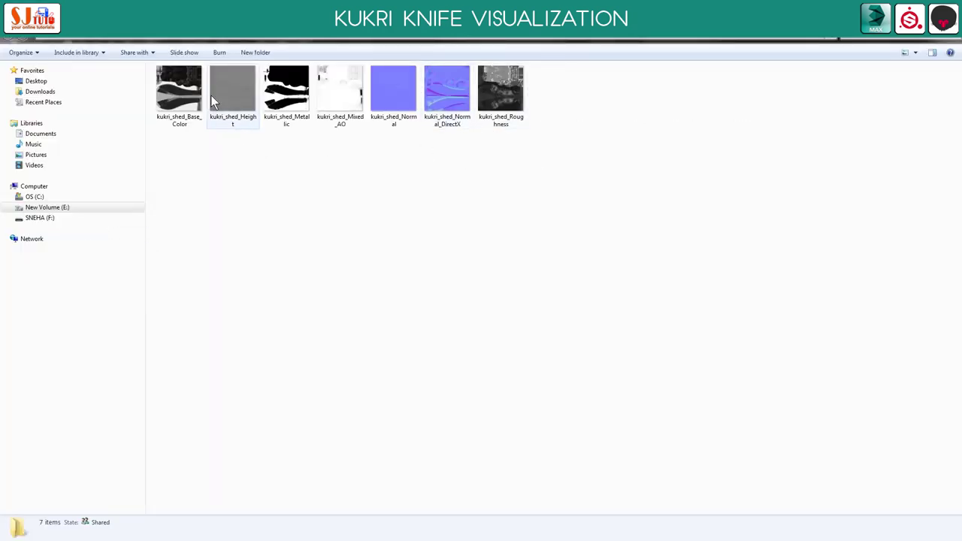
Switch from the exported maps in Explorer to the empty Marmoset Toolbag scene
left_click(194, 100)
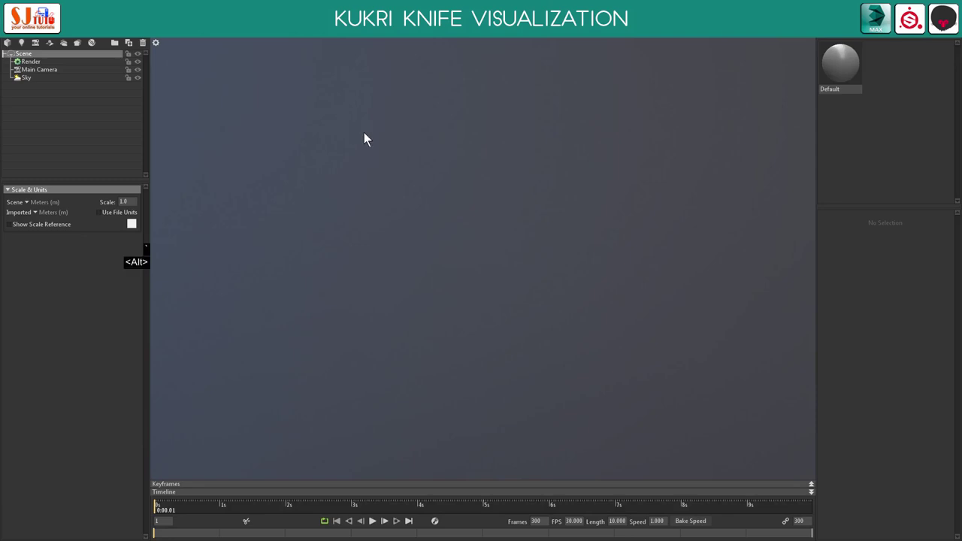
Import the kukri_low FBX, select its kukri_shed material and expand the Surface normal options
left_click(376, 140)
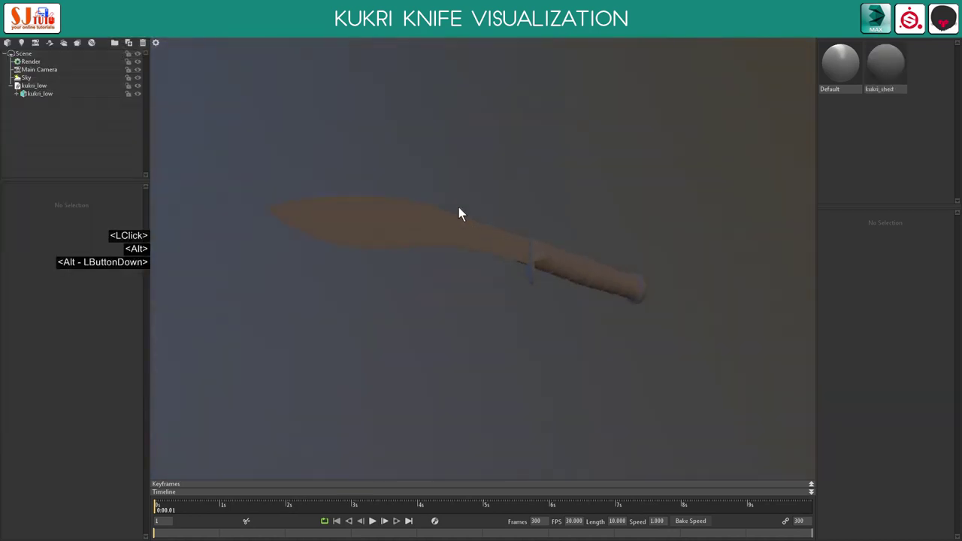
left_click(474, 199)
right_click(527, 263)
left_click(557, 255)
left_click(578, 240)
left_click(561, 234)
middle_click(561, 234)
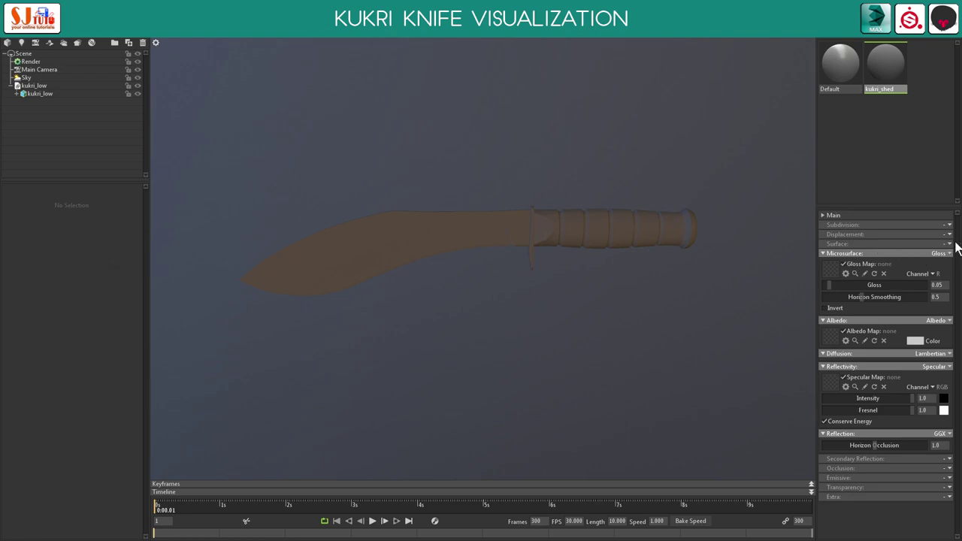
left_click(956, 246)
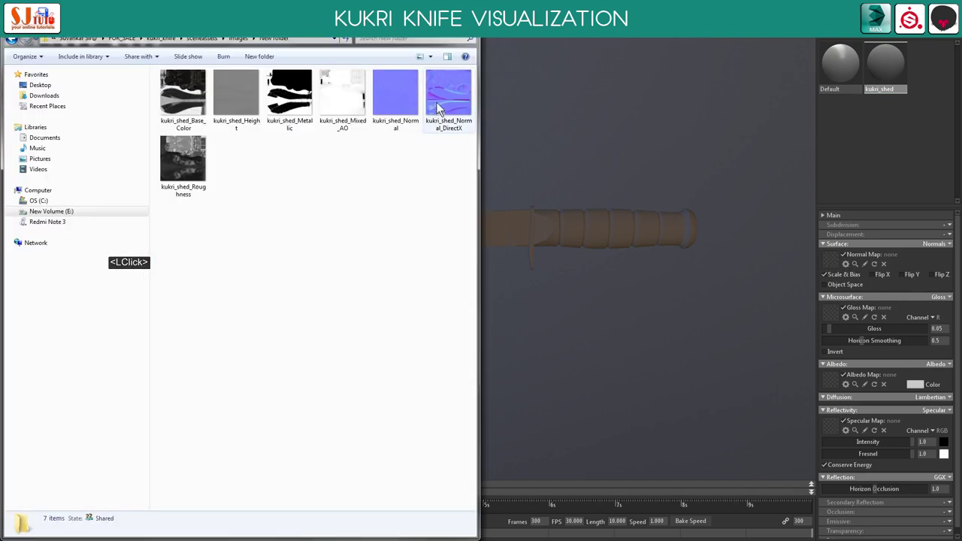
Assign kukri_shed_Normal_DirectX.png to the material's Normal Map slot
double_click(443, 101)
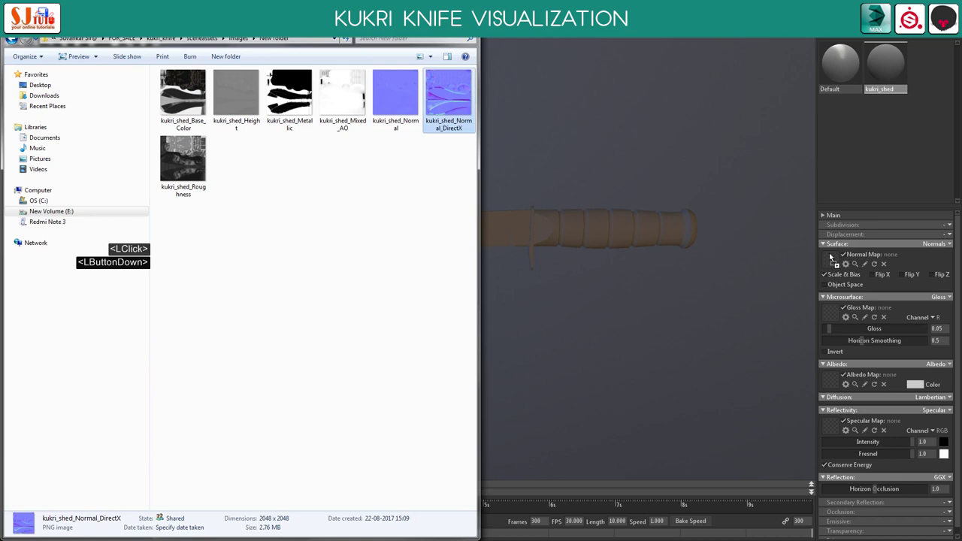
left_click(833, 258)
left_click(617, 220)
left_click(616, 219)
left_click(594, 225)
left_click(463, 207)
right_click(463, 207)
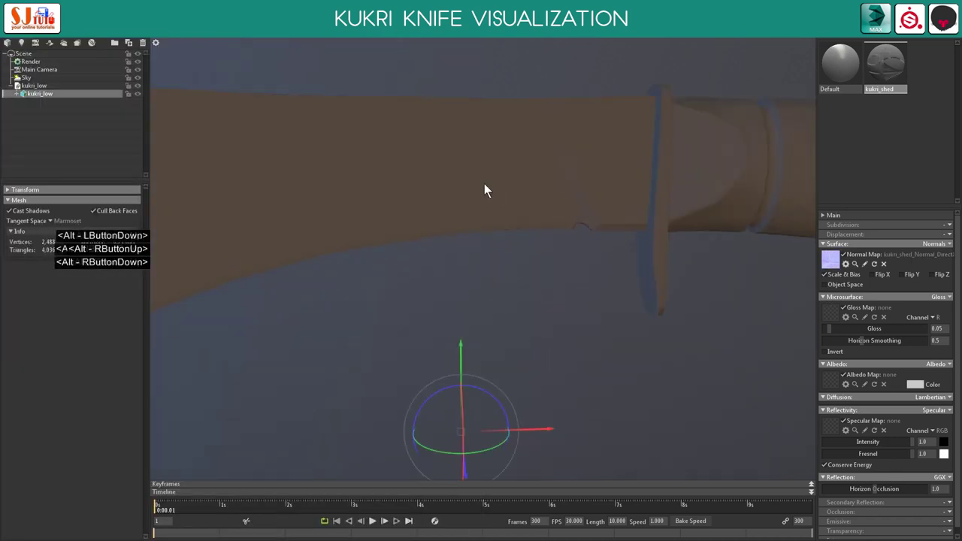
Zoom into the grip and enable Flip Y on the normal map to correct its green channel
left_click(481, 152)
middle_click(466, 246)
middle_click(436, 254)
right_click(641, 297)
right_click(694, 307)
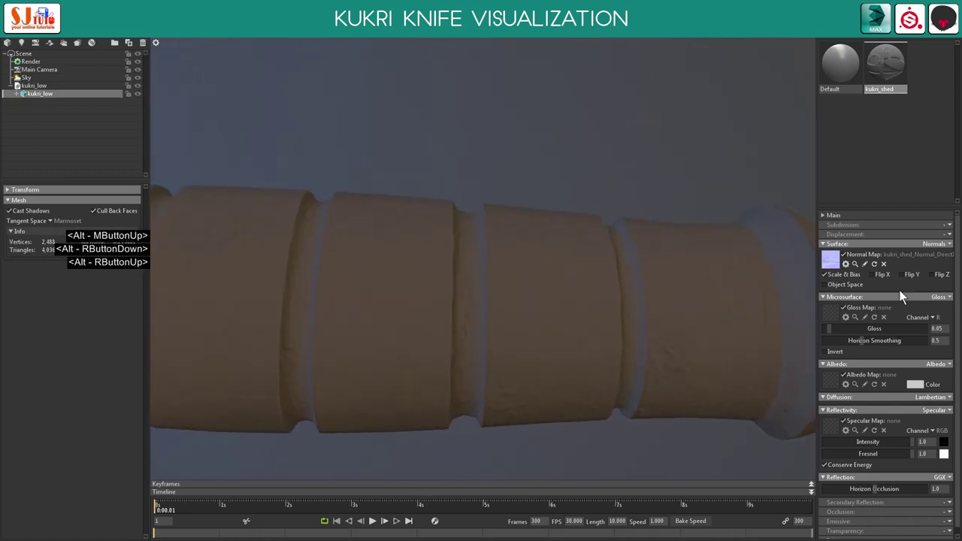
left_click(911, 279)
middle_click(570, 313)
middle_click(590, 296)
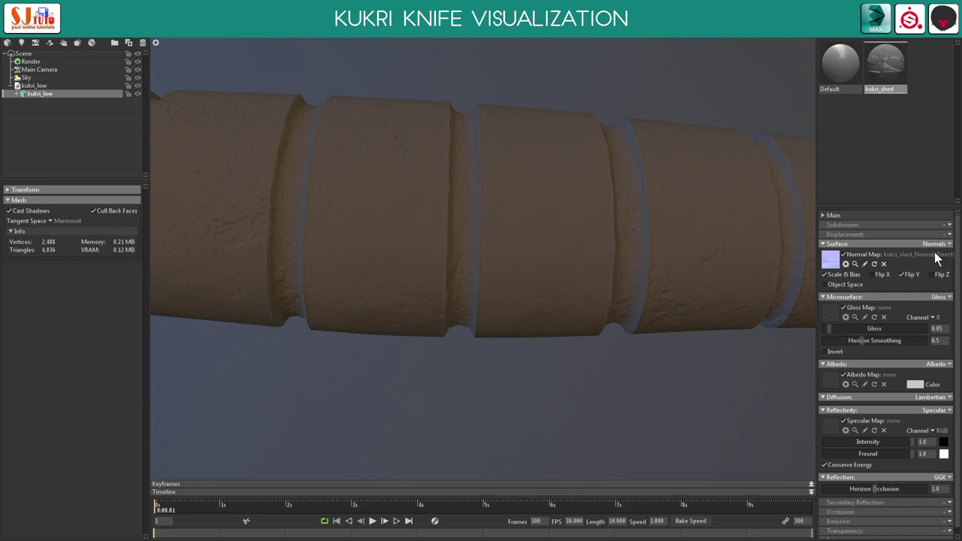
left_click(838, 289)
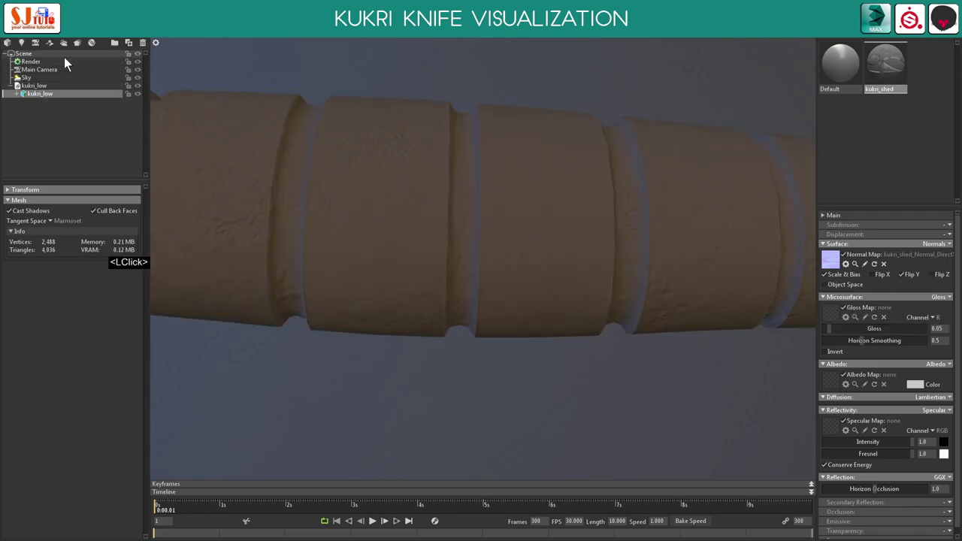
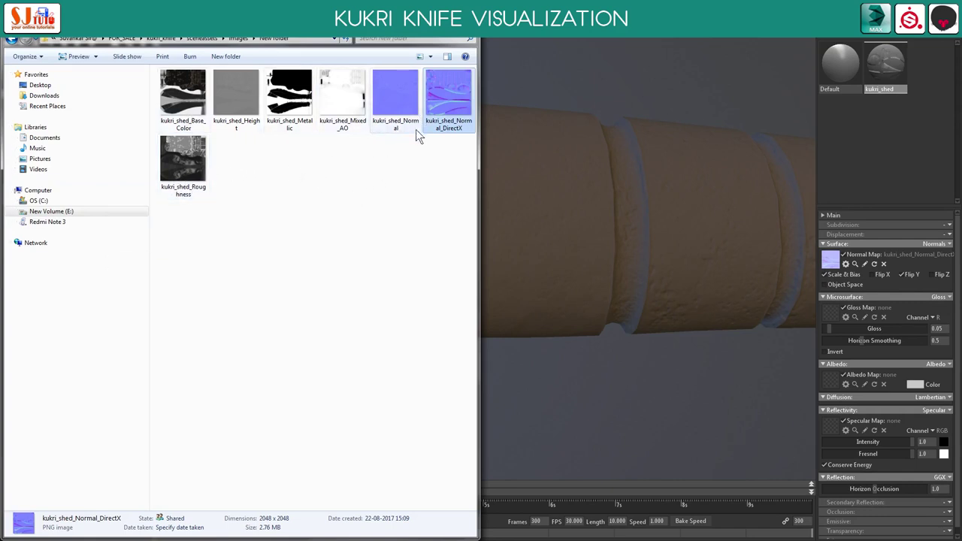
Feed kukri_shed_Roughness into the Gloss Map slot and invert it to act as roughness
left_click(214, 192)
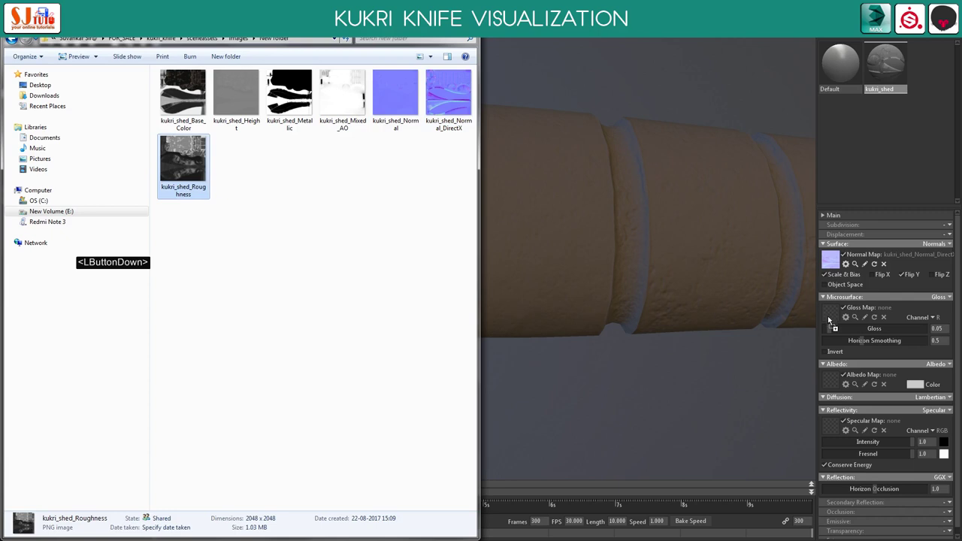
left_click(836, 319)
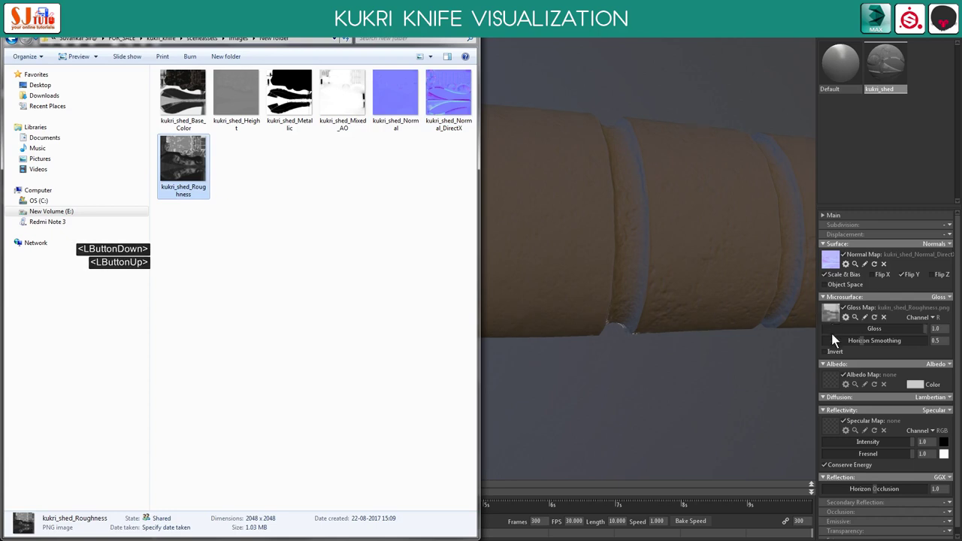
left_click(833, 357)
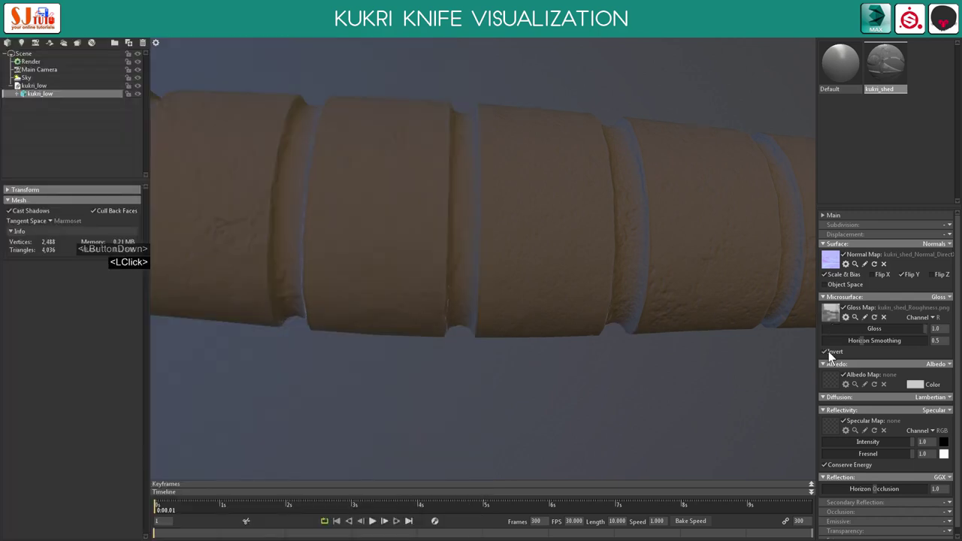
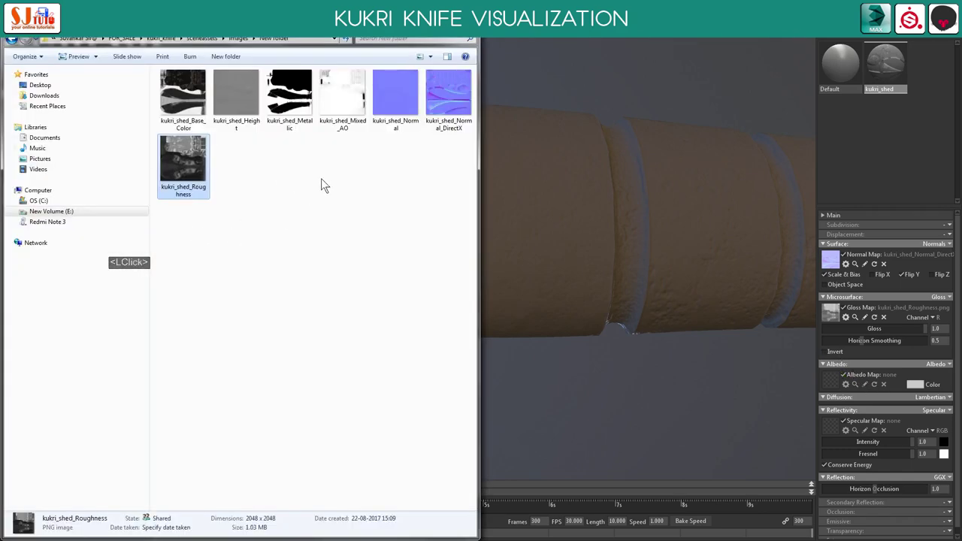
Assign Base_Color to Albedo, switch Reflectivity to Metalness with the Metallic map, and load Mixed_AO into Occlusion
left_click(175, 110)
left_click(248, 165)
left_click(457, 308)
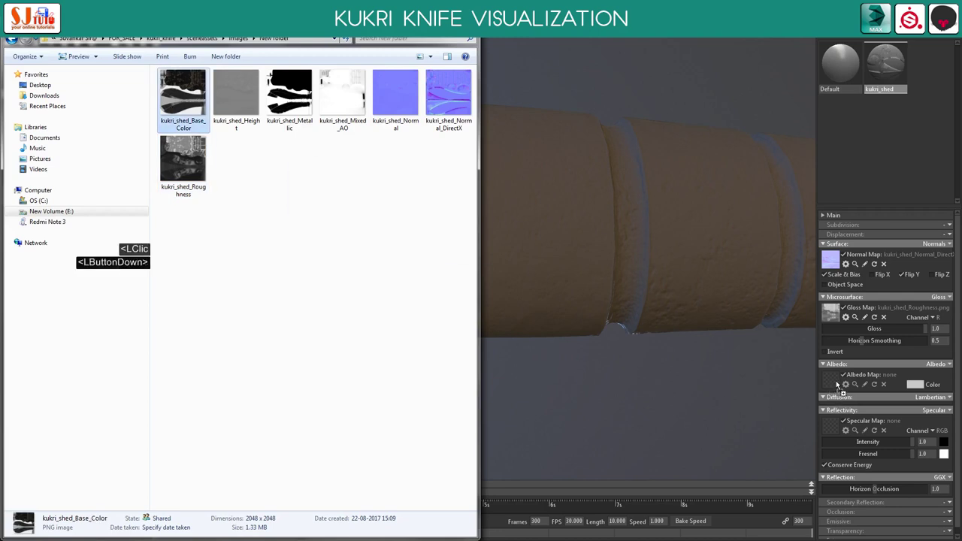
left_click(840, 385)
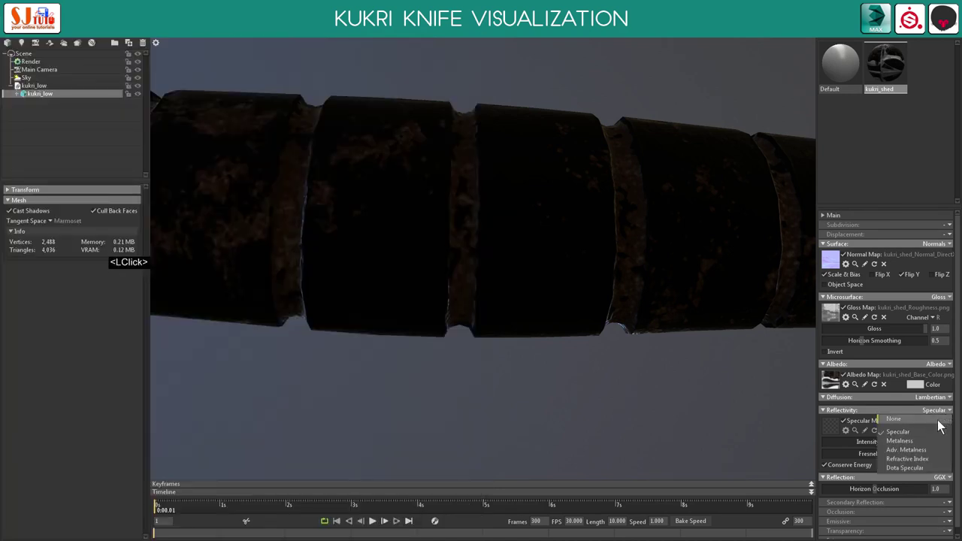
double_click(915, 442)
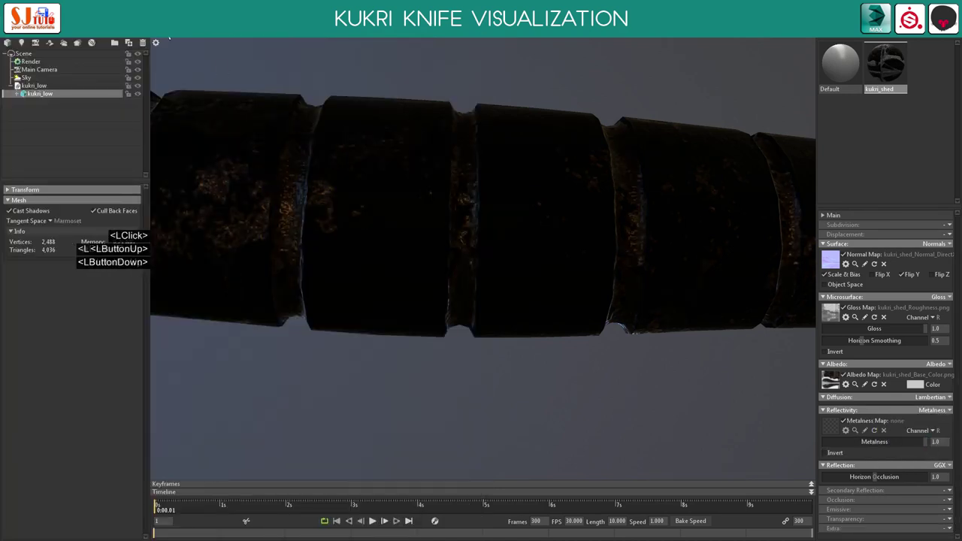
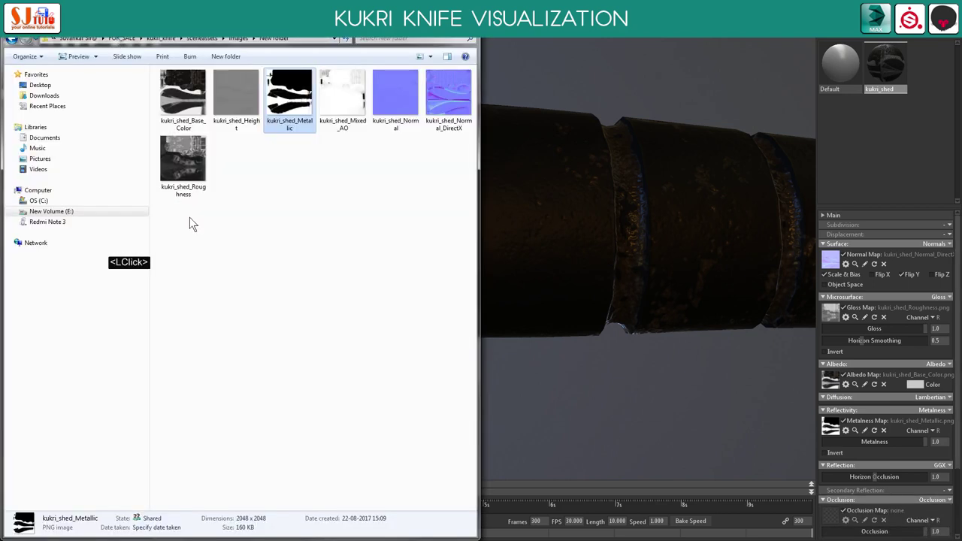
double_click(347, 121)
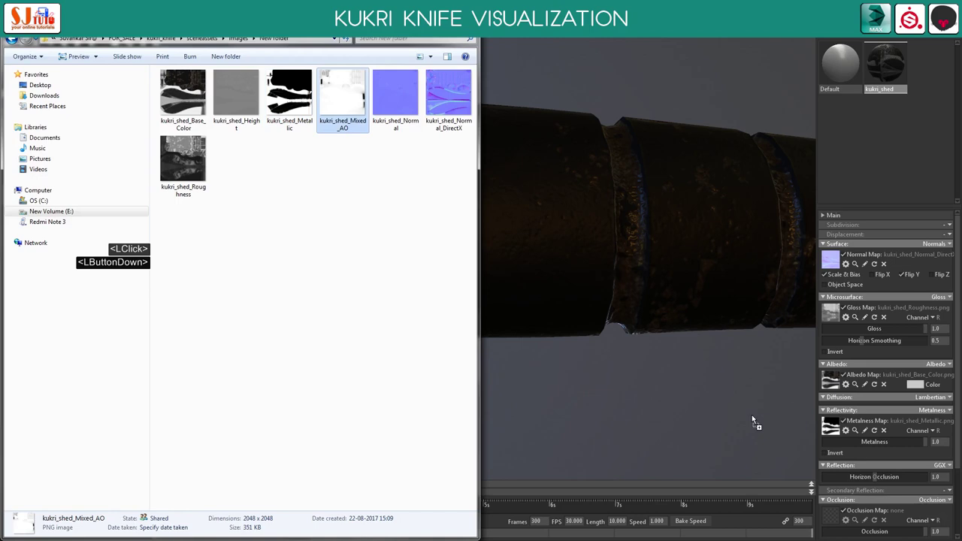
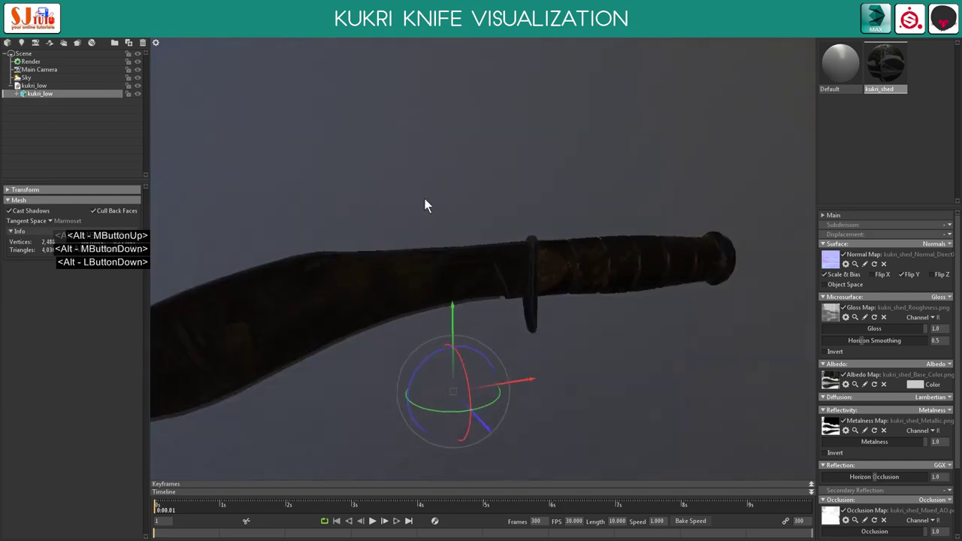
Tick Invert under Microsurface so the blade reads as worn metal, checking it from a few angles
left_click(428, 211)
middle_click(507, 195)
right_click(550, 250)
left_click(621, 235)
left_click(840, 354)
right_click(604, 254)
right_click(533, 222)
left_click(524, 215)
Frame the knife in the viewport and select Sky to bring up the Sky Browser presets
middle_click(604, 263)
left_click(633, 278)
right_click(612, 245)
right_click(481, 213)
left_click(498, 218)
right_click(419, 224)
right_click(419, 224)
middle_click(427, 214)
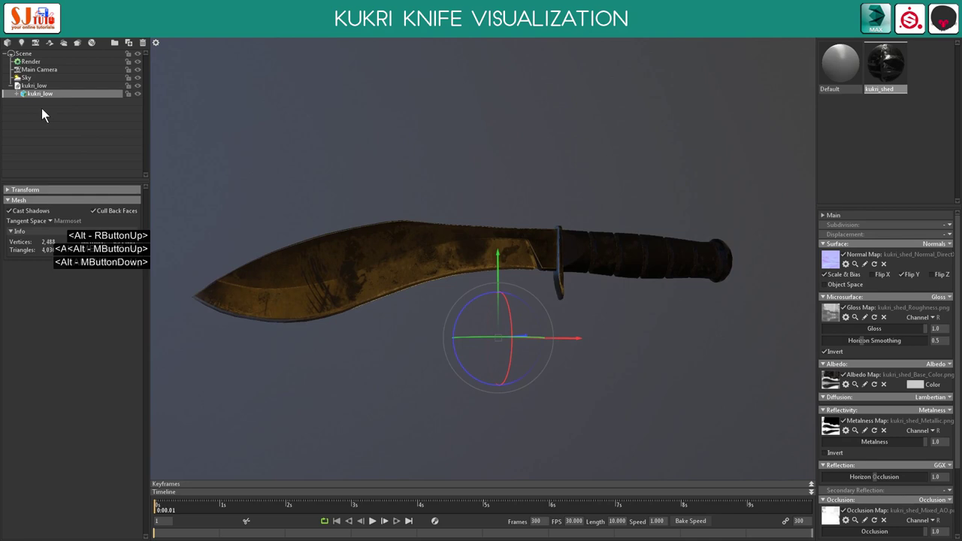
left_click(32, 79)
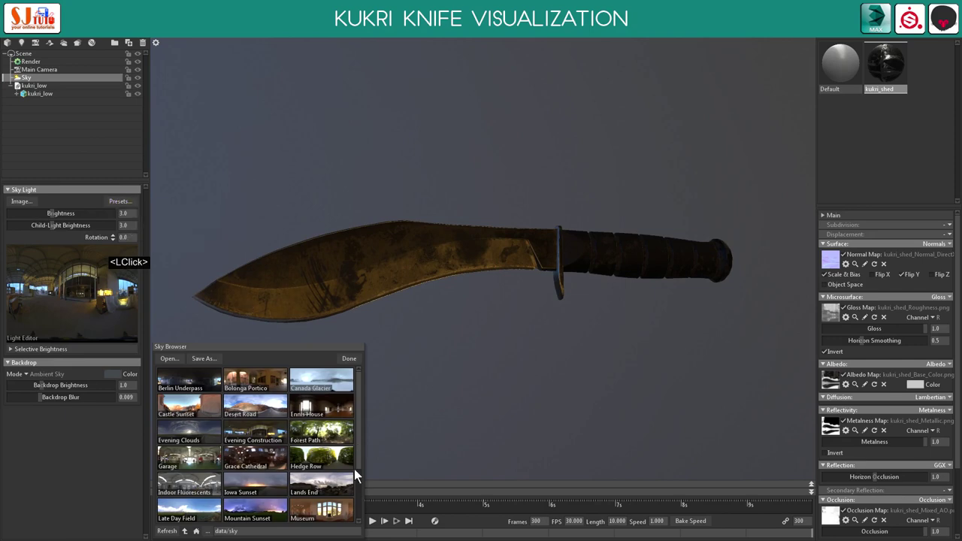
Pick a bright white sky preset from the Sky Browser to light the kukri
scroll("down", 3)
left_click(202, 513)
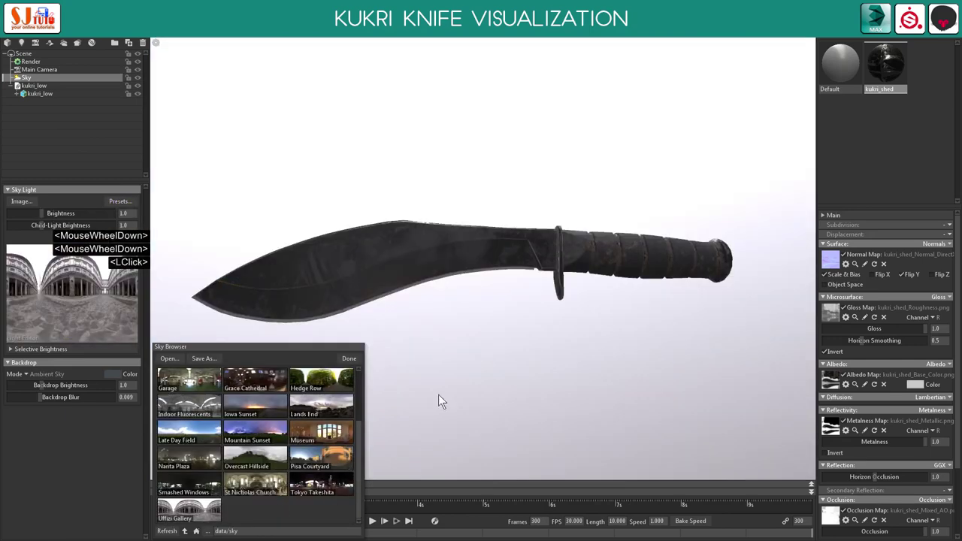
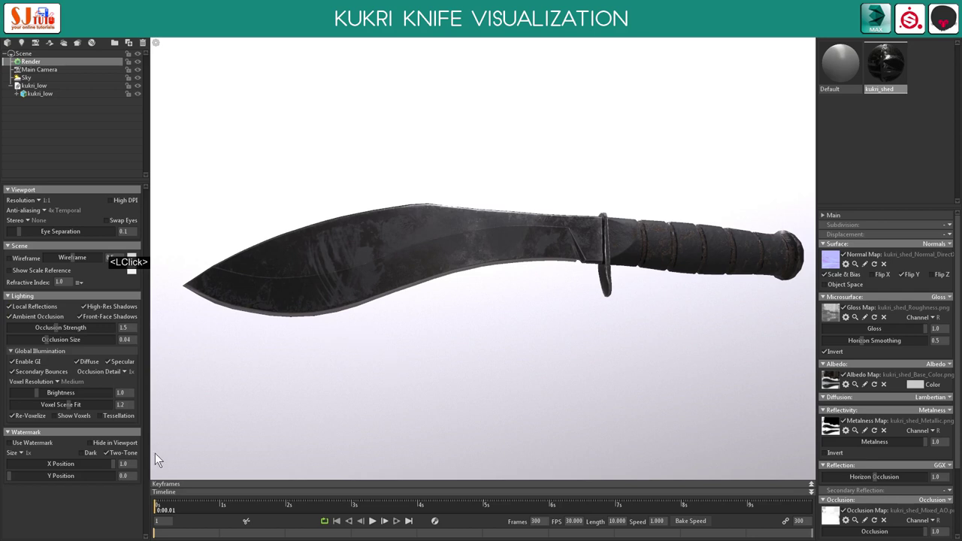
Set the sky Backdrop Mode to Color with a solid dark grey swatch behind the knife
scroll("down", 3)
left_click(37, 58)
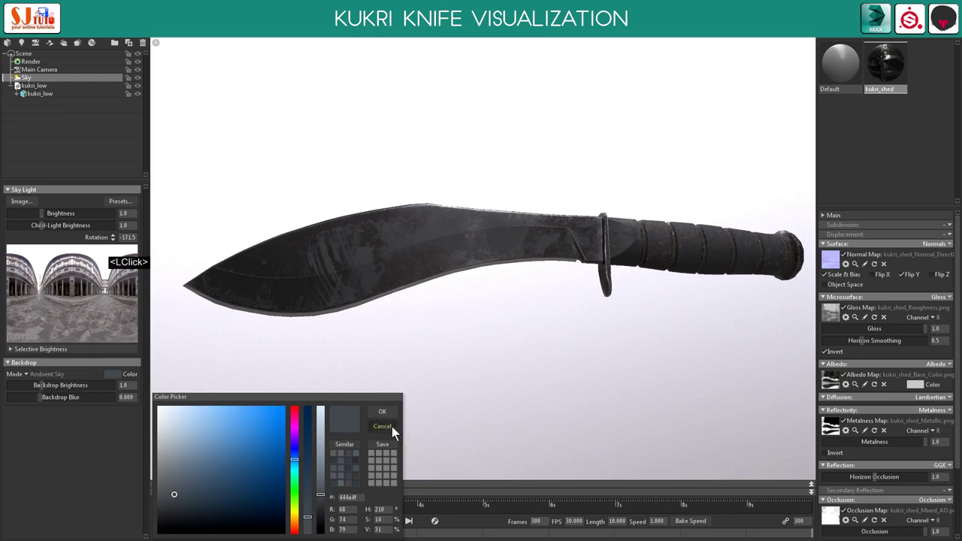
left_click(383, 432)
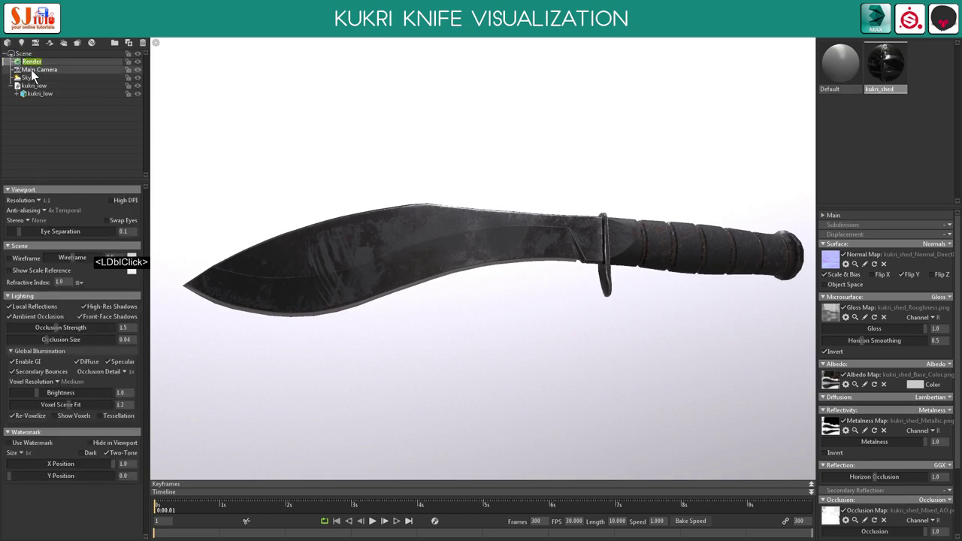
double_click(35, 74)
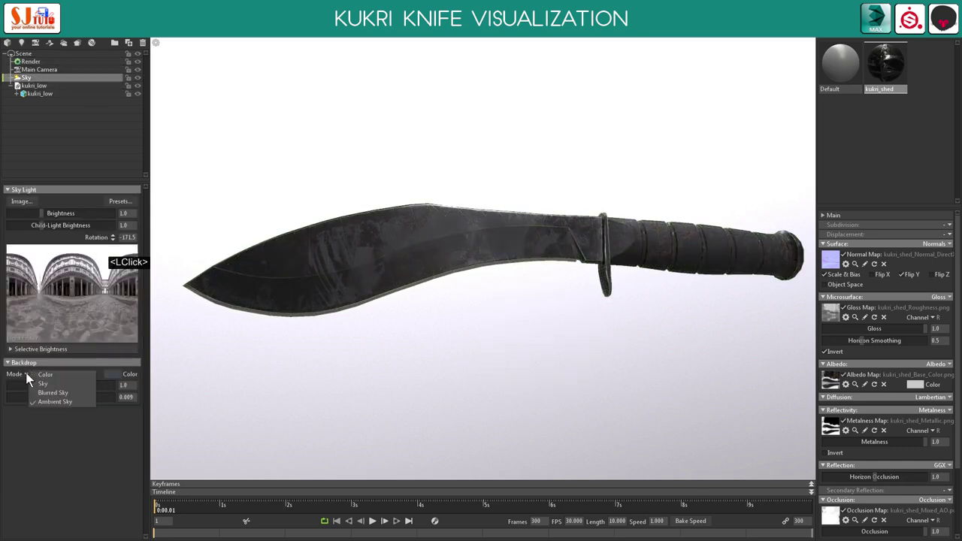
double_click(54, 380)
left_click(581, 306)
left_click(582, 298)
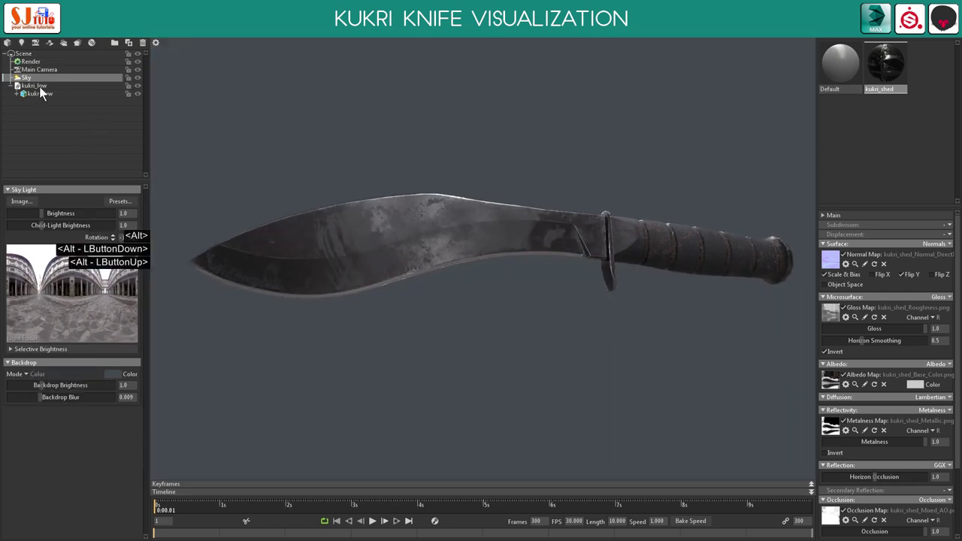
In the Render settings, nudge GI Brightness up to about 1.13
left_click(36, 63)
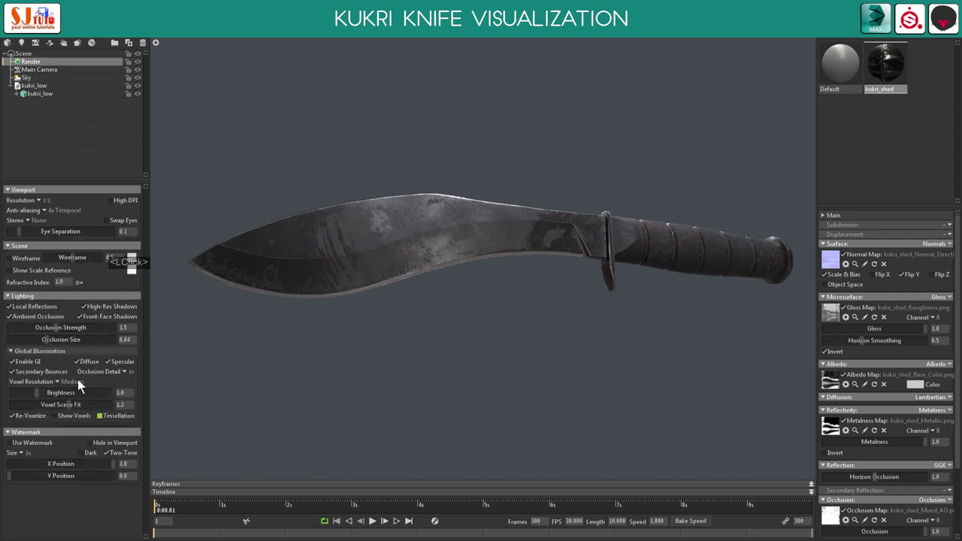
left_click(41, 397)
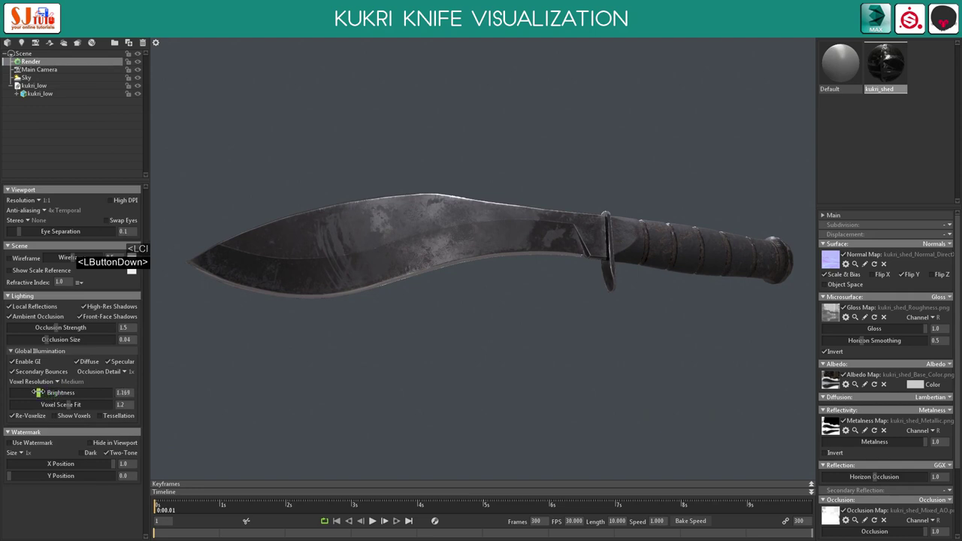
left_click(64, 341)
With Sky selected, rotate the environment lighting for stronger blade highlights and inspect from several sides
left_click(30, 82)
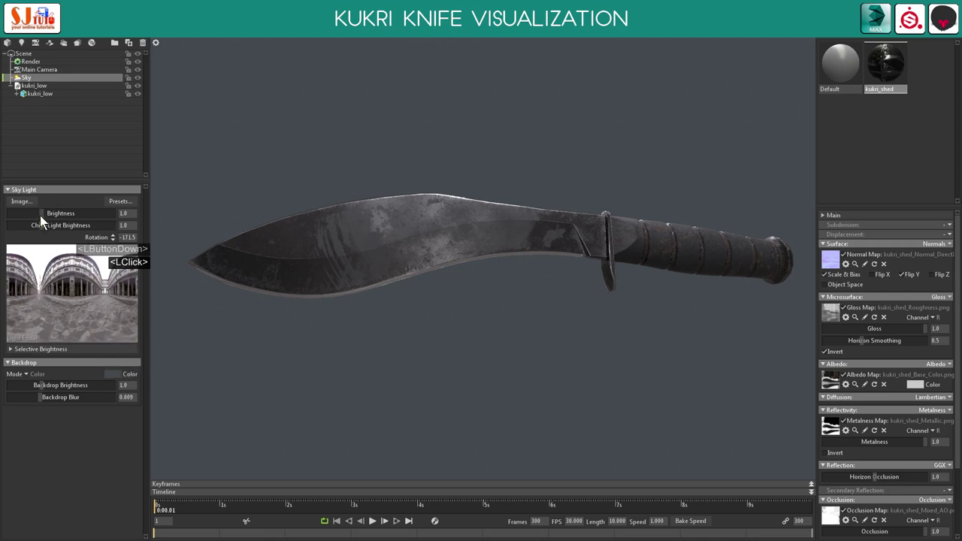
left_click(47, 219)
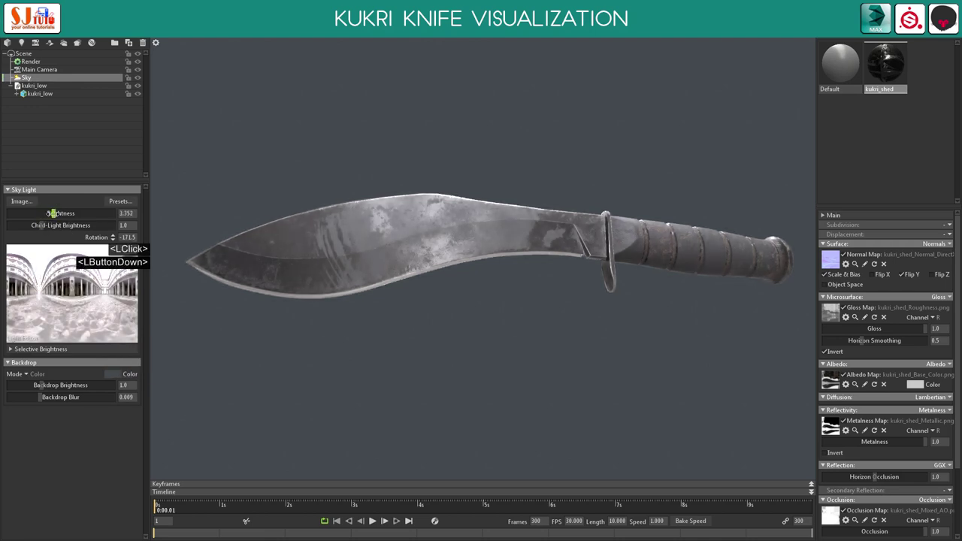
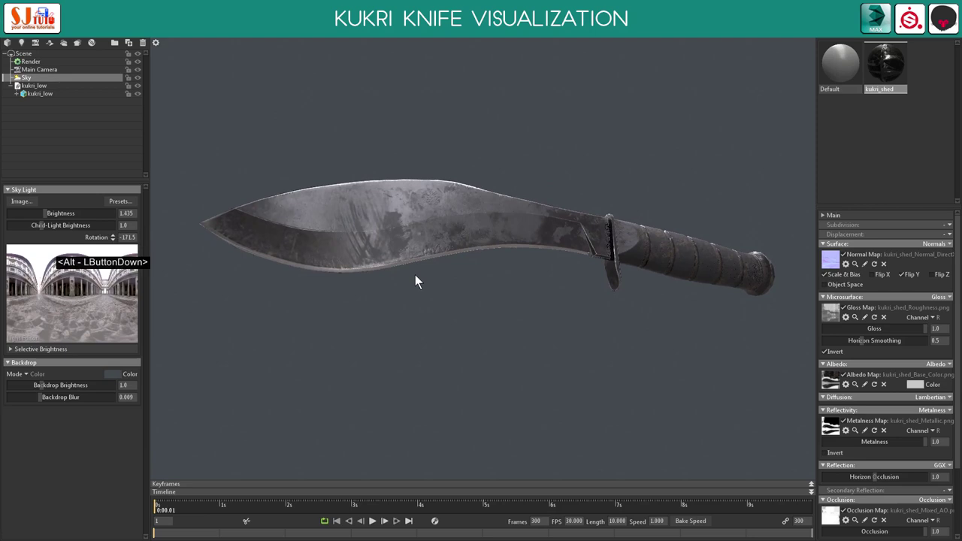
left_click(422, 270)
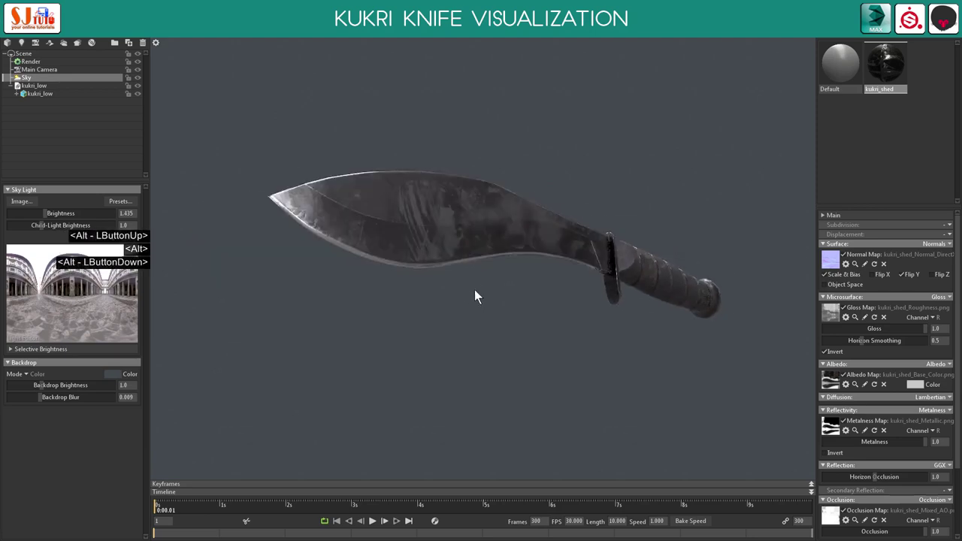
left_click(465, 311)
right_click(561, 316)
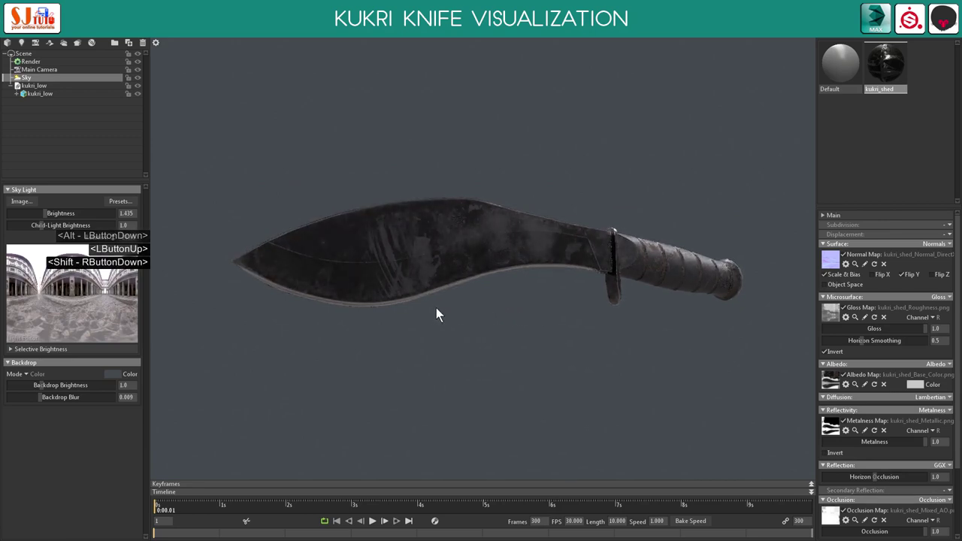
right_click(565, 306)
left_click(527, 305)
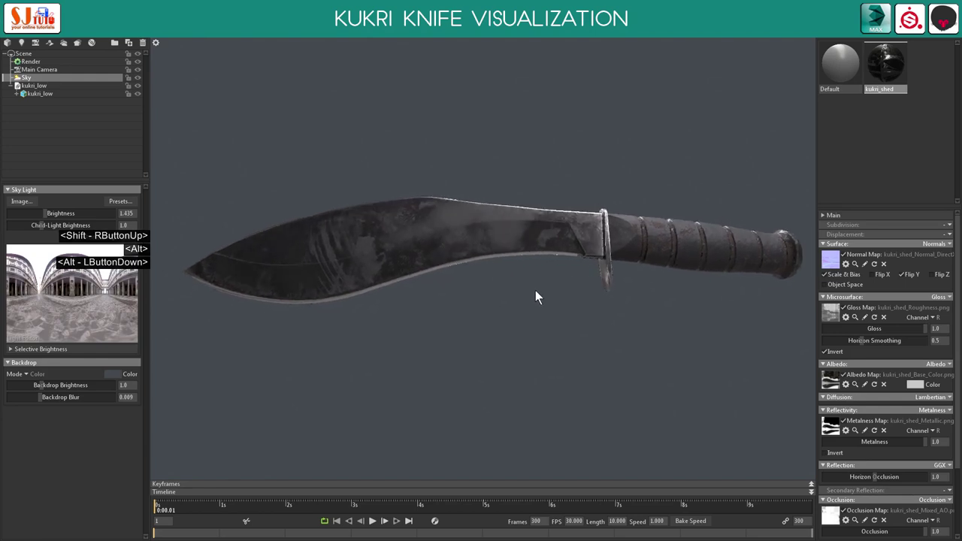
Add a sky light, lower the backdrop brightness and tweak the sky light settings on the knife
left_click(565, 290)
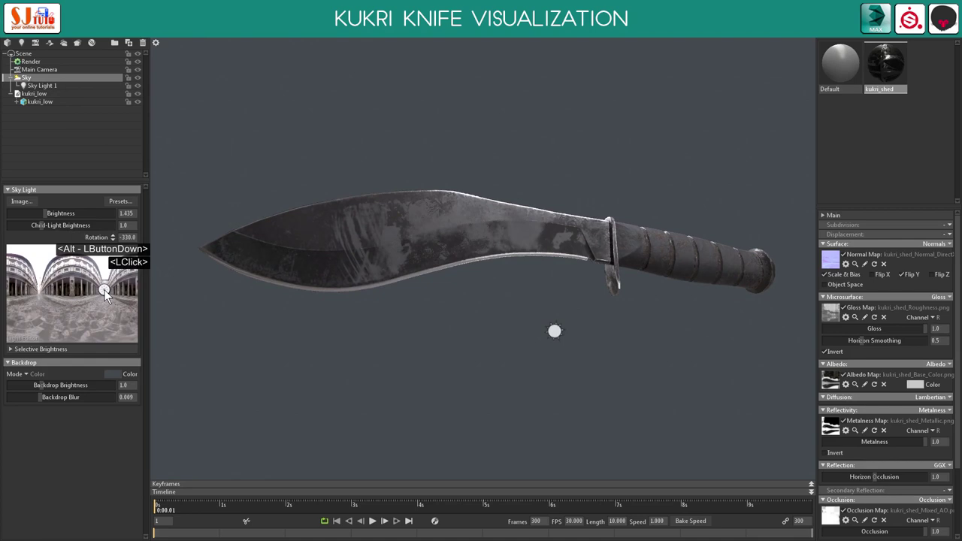
left_click(116, 288)
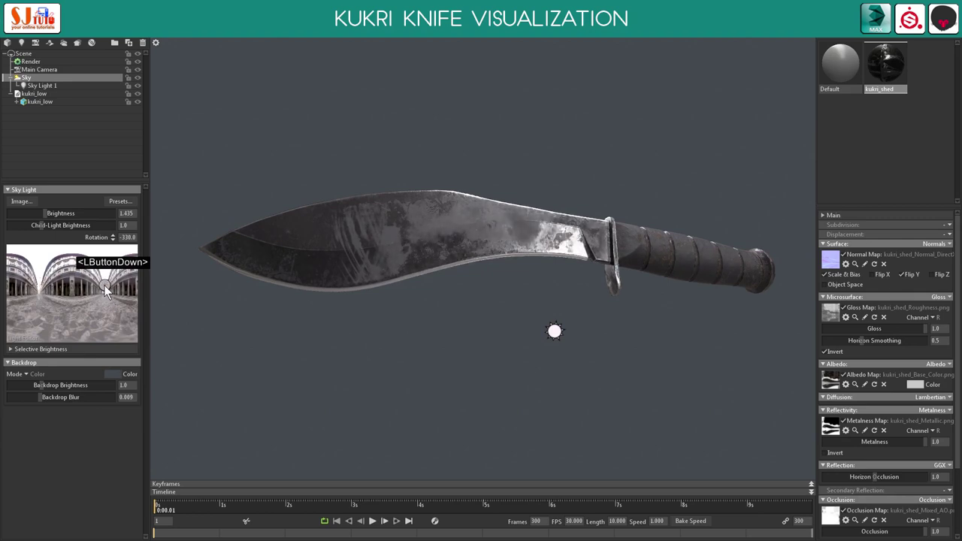
left_click(112, 290)
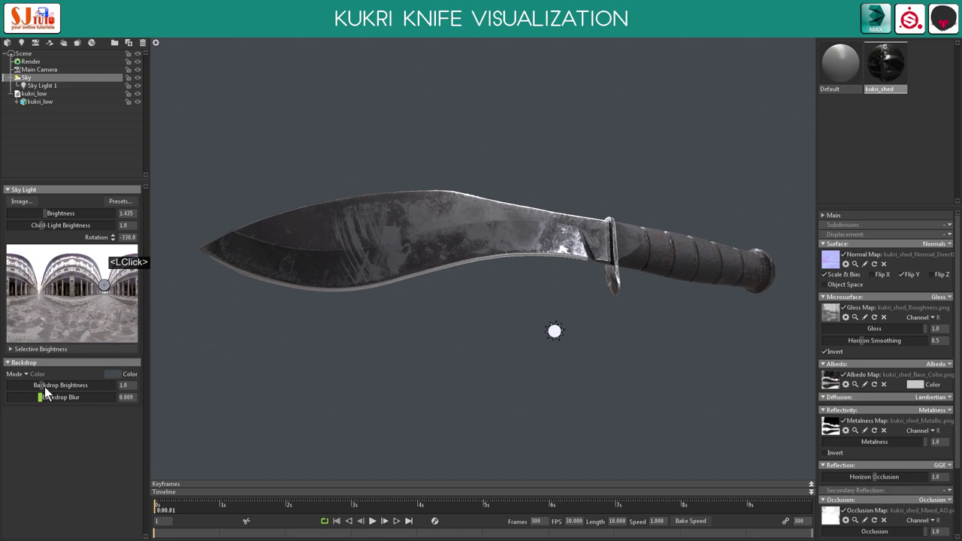
left_click(47, 391)
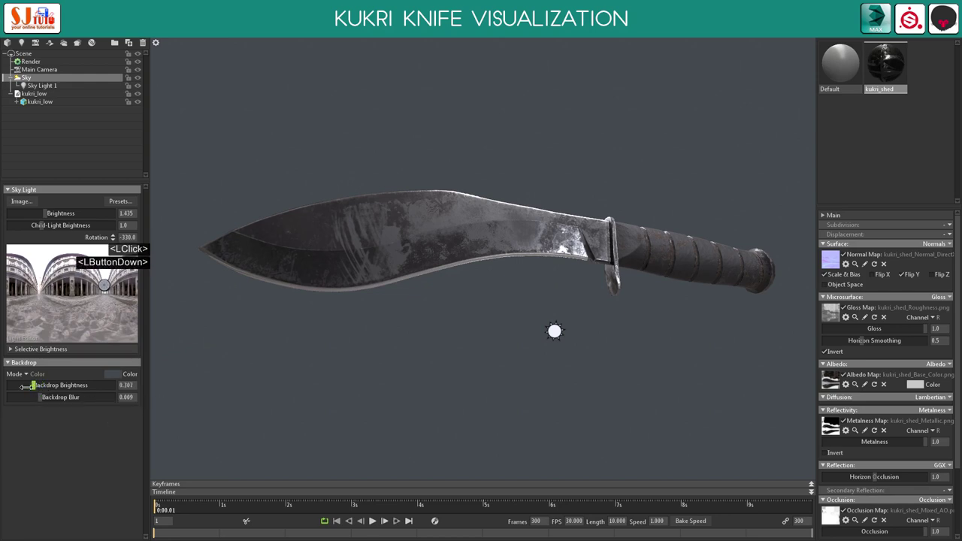
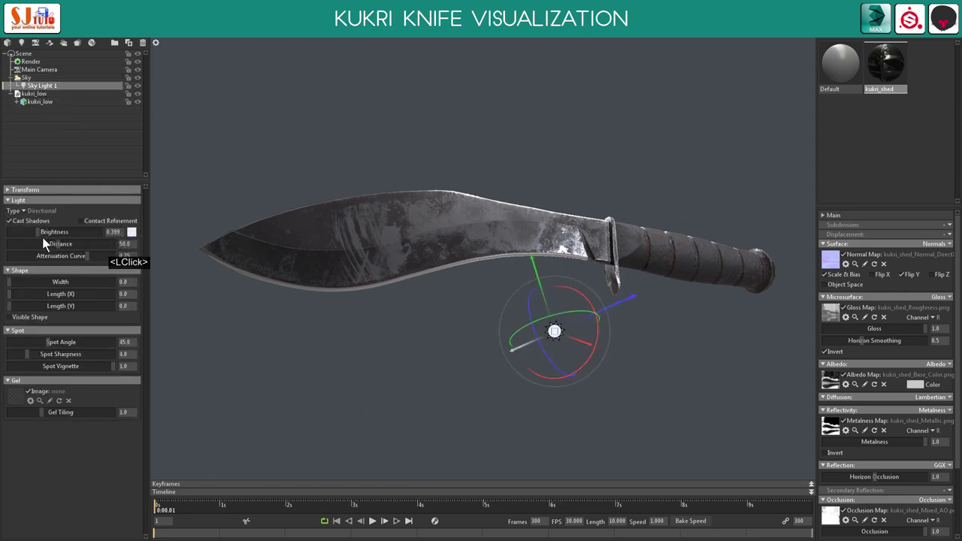
double_click(42, 240)
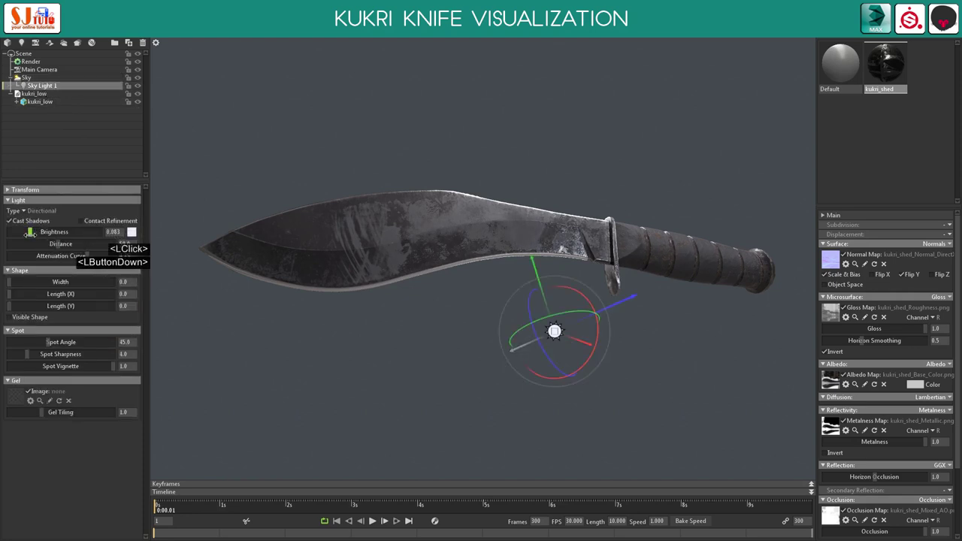
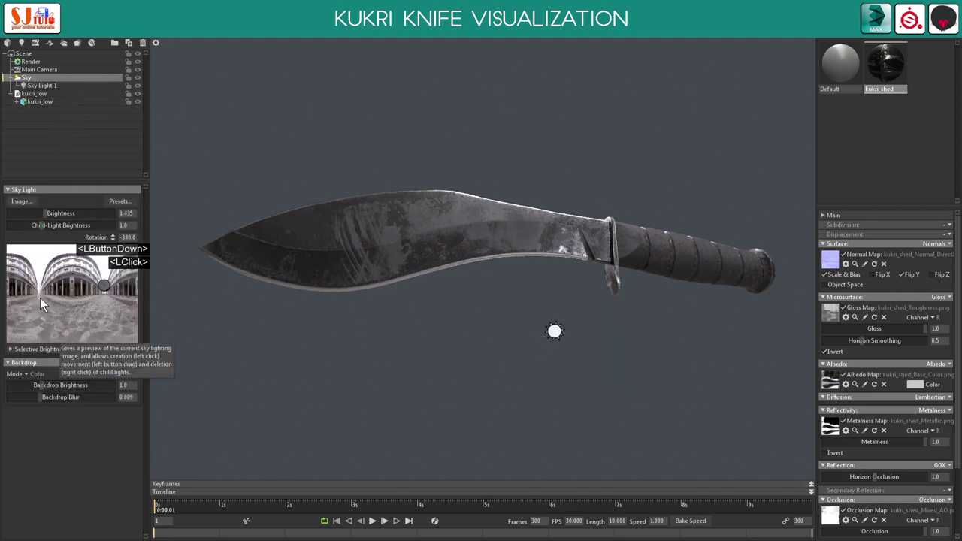
left_click(42, 307)
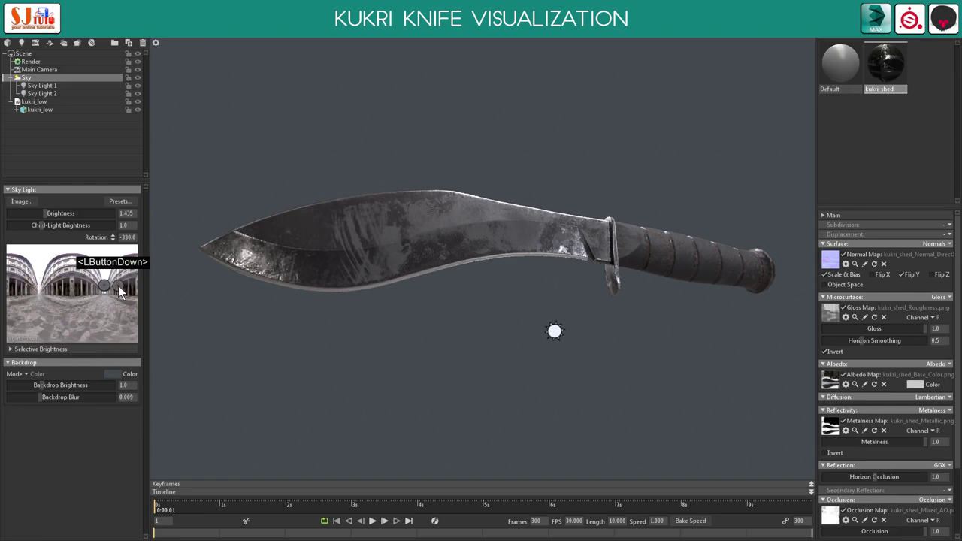
left_click(119, 290)
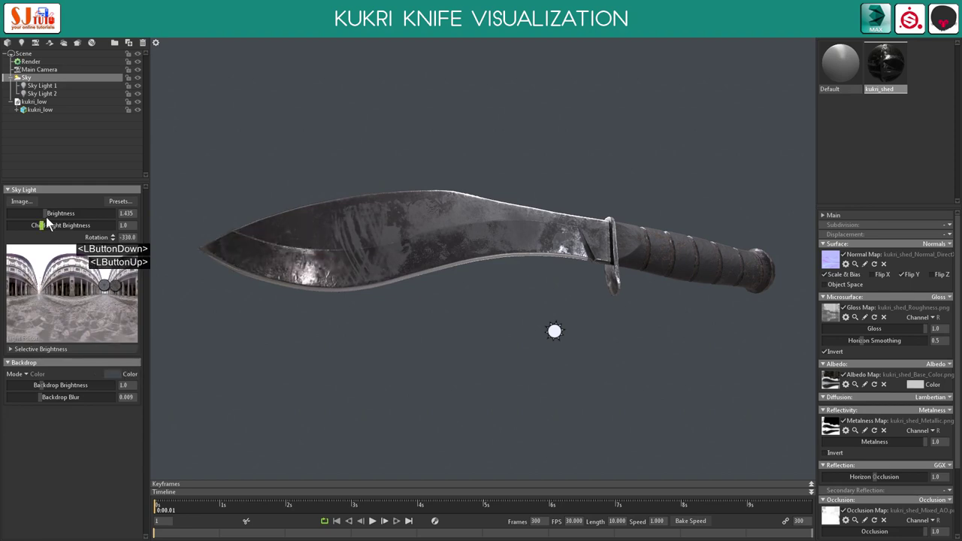
Select Sky Light 2 with its transform gizmo shown and zoom in around the blade
left_click(49, 219)
key("ctrl+z")
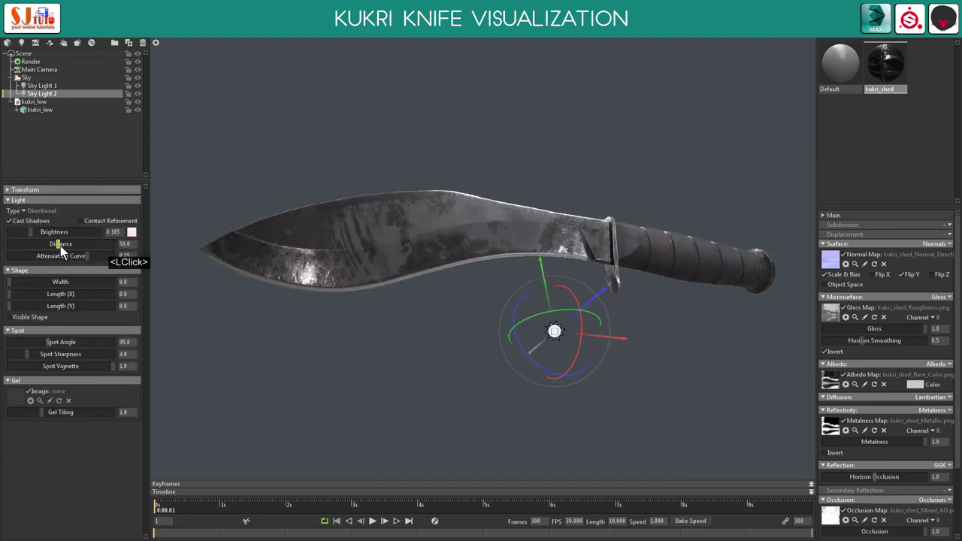
left_click(35, 238)
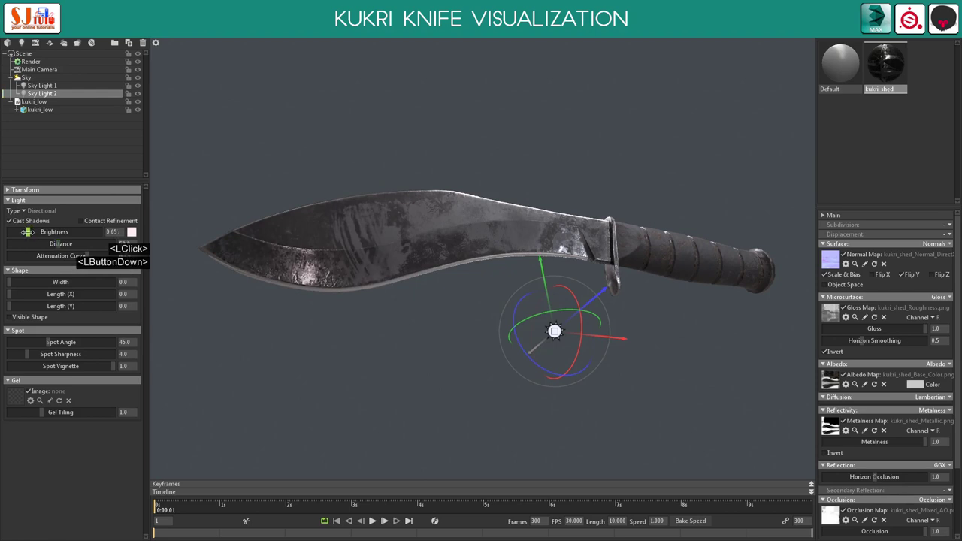
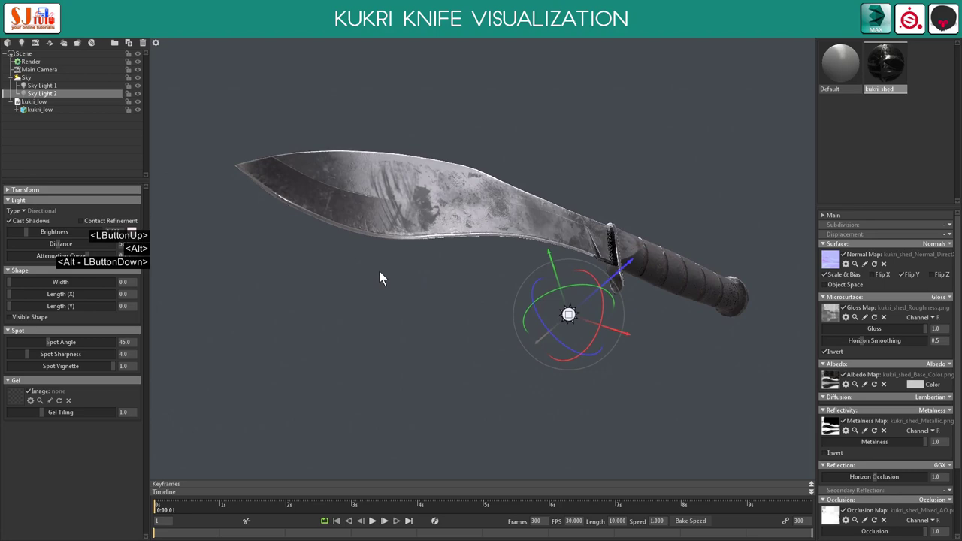
left_click(382, 247)
right_click(389, 212)
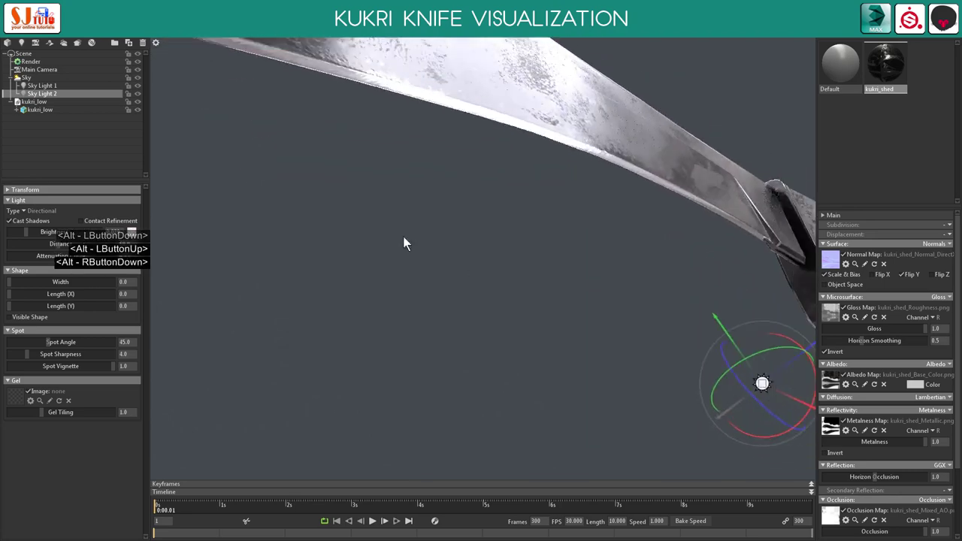
right_click(220, 192)
left_click(416, 197)
left_click(491, 238)
right_click(481, 236)
right_click(371, 199)
left_click(397, 224)
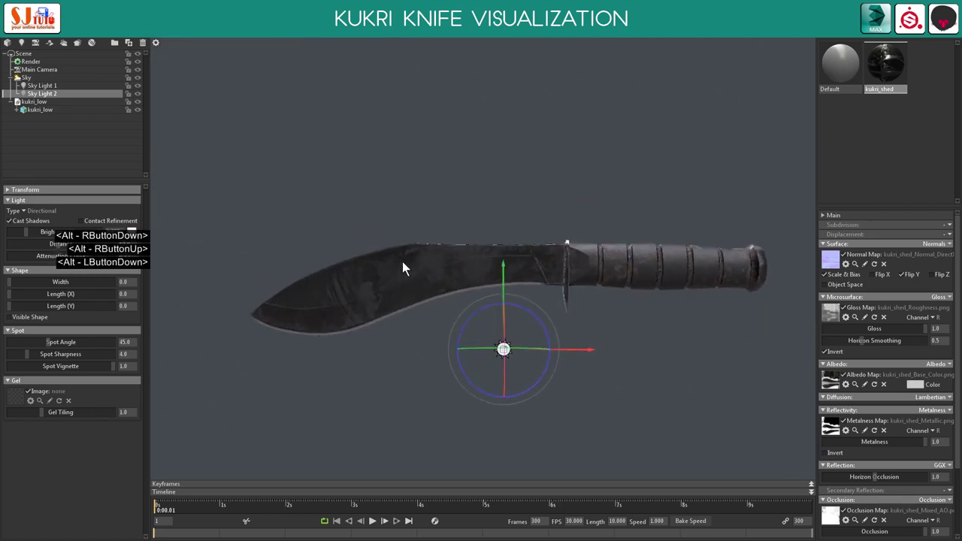
Rotate Sky Light 2 with the gizmo to reposition its highlight on the knife
left_click(444, 214)
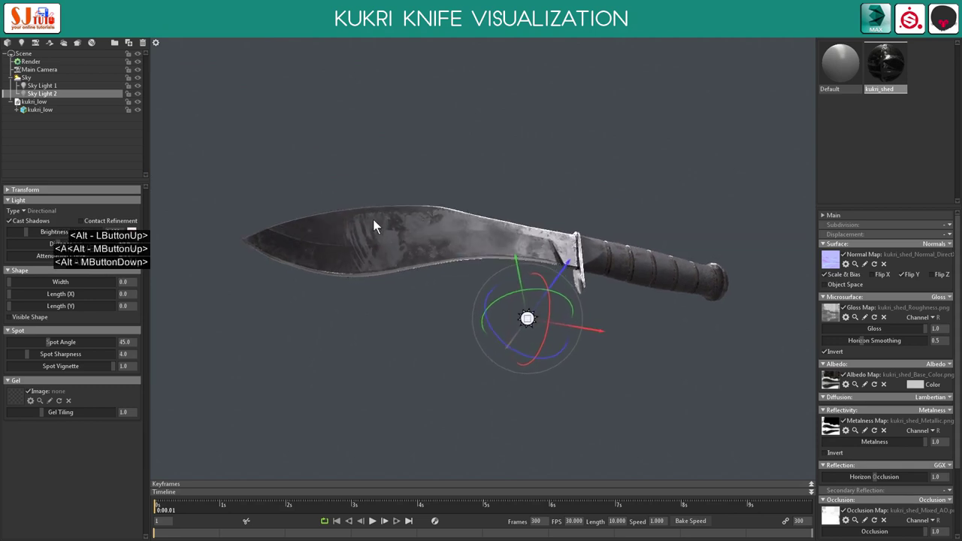
right_click(470, 251)
double_click(448, 253)
left_click(528, 234)
Select the kukri_low mesh and rotate it to a diagonal pose with the handle toward the upper right
left_click(556, 348)
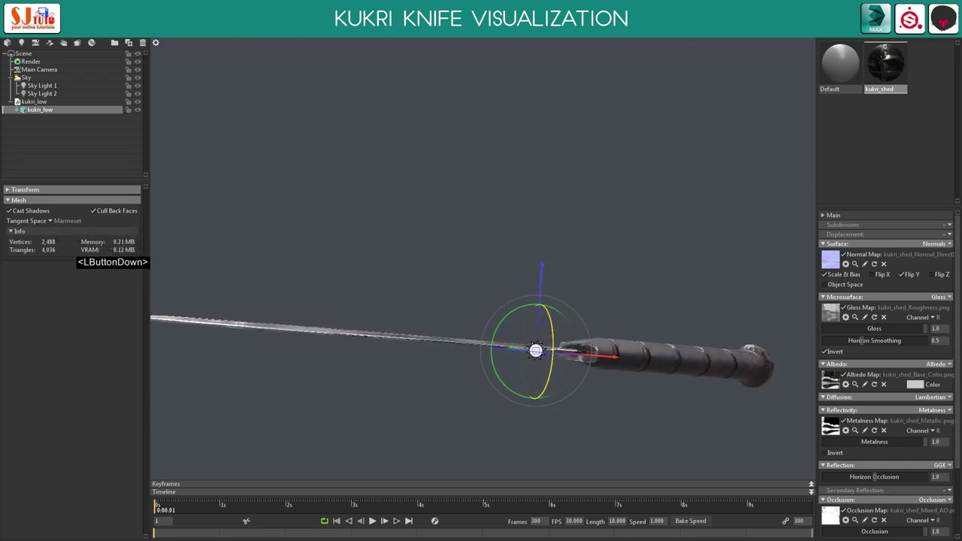
double_click(571, 316)
left_click(560, 362)
middle_click(577, 272)
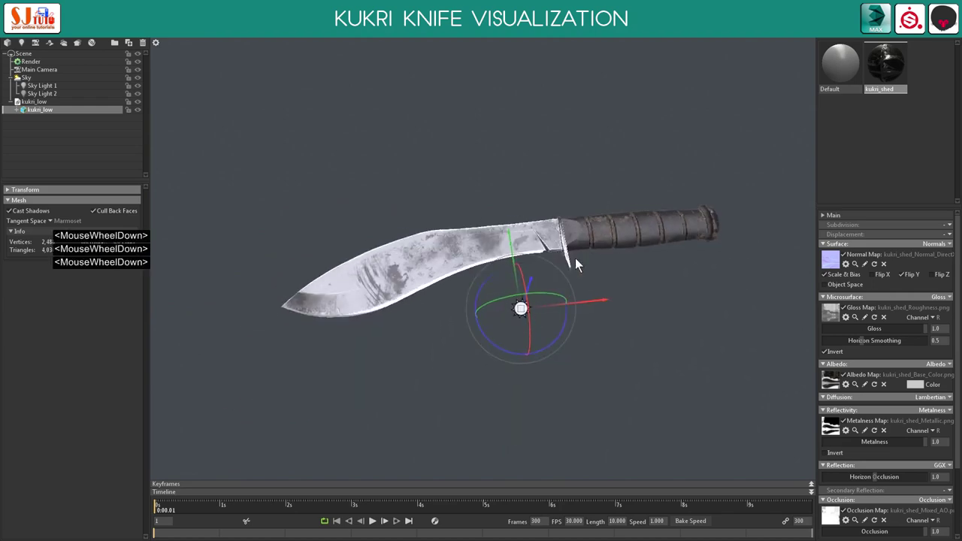
scroll("up", 3)
left_click(541, 260)
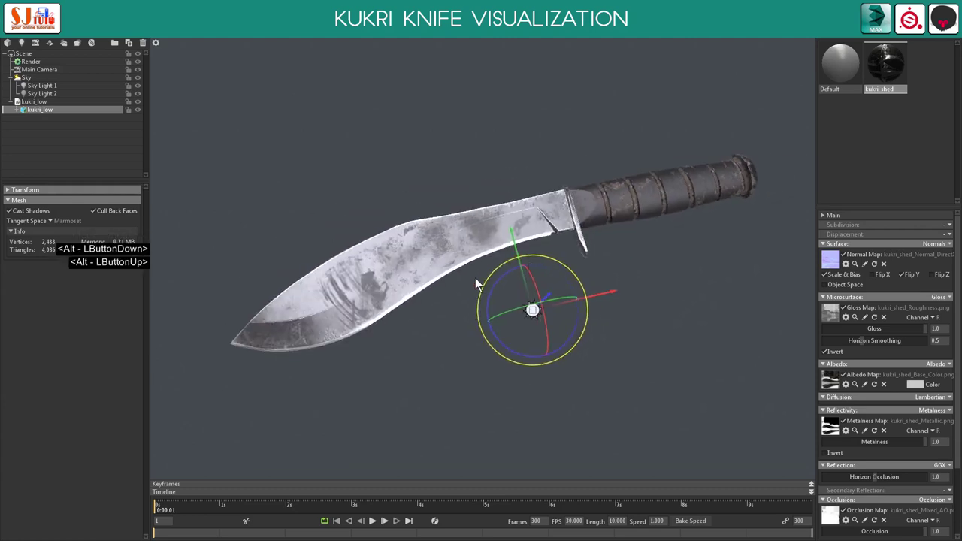
scroll("down", 3)
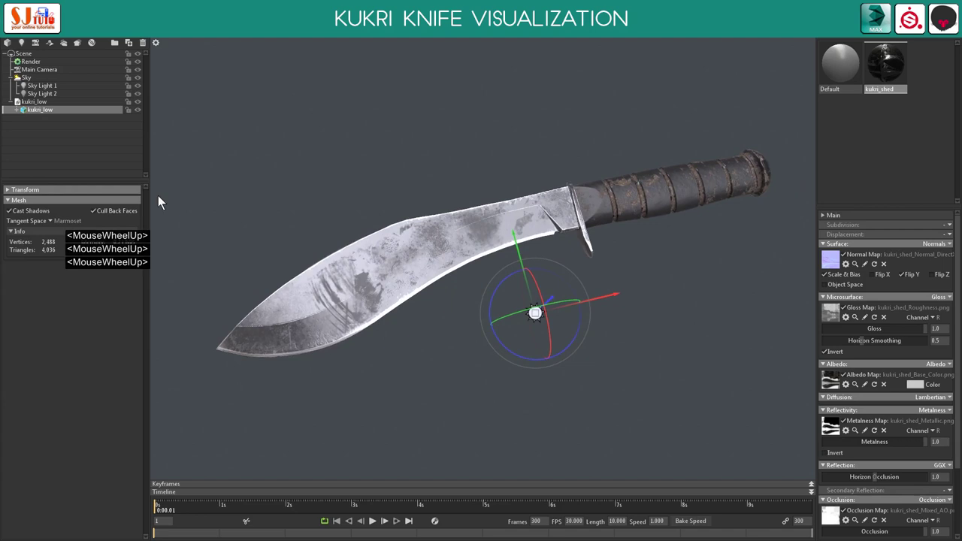
left_click(33, 74)
scroll("up", 3)
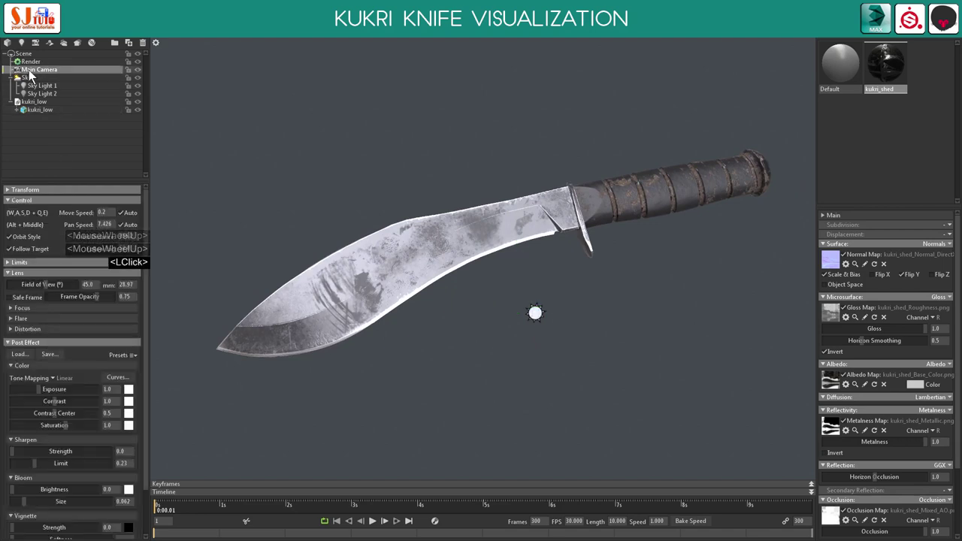
Select Main Camera and set Post Effect Vignette Strength 1.242 with Softness 0.728
left_click(127, 207)
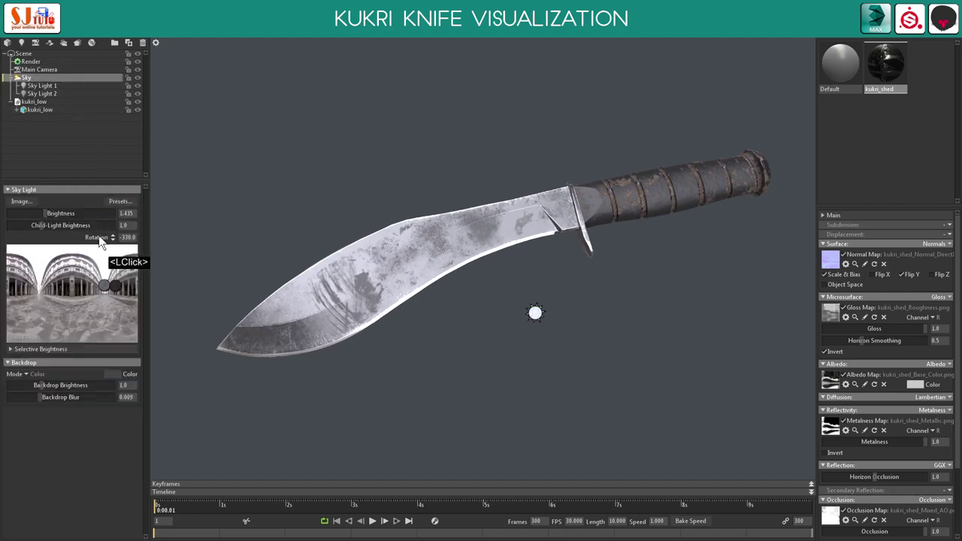
left_click(50, 219)
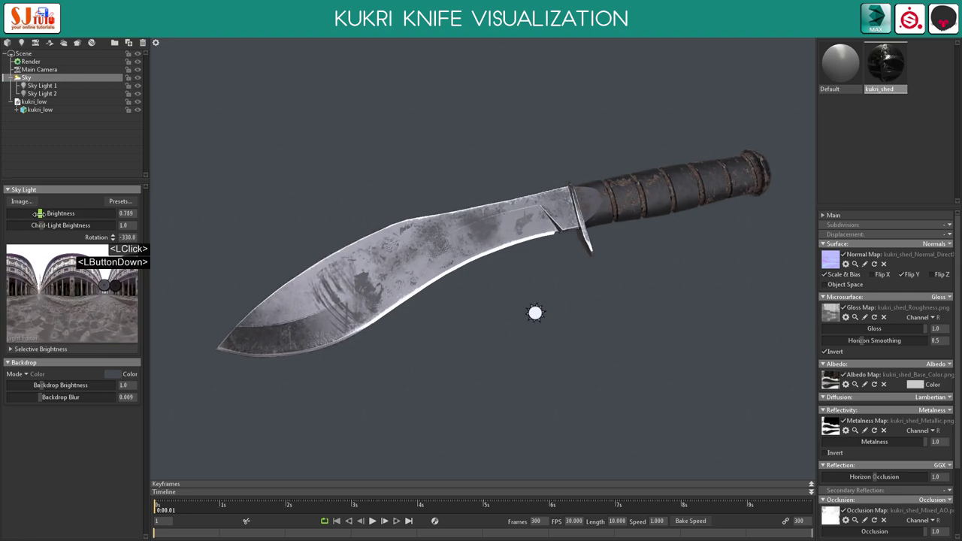
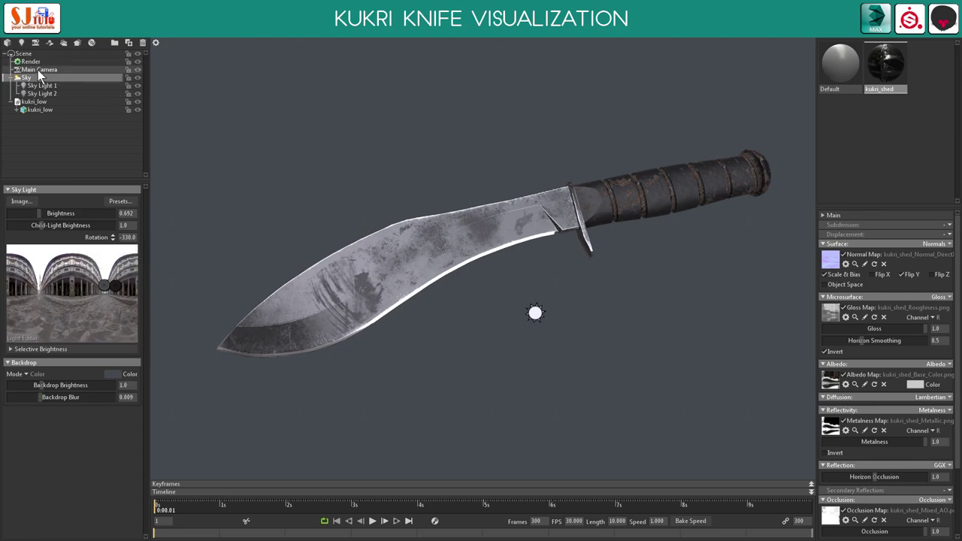
left_click(43, 74)
scroll("down", 3)
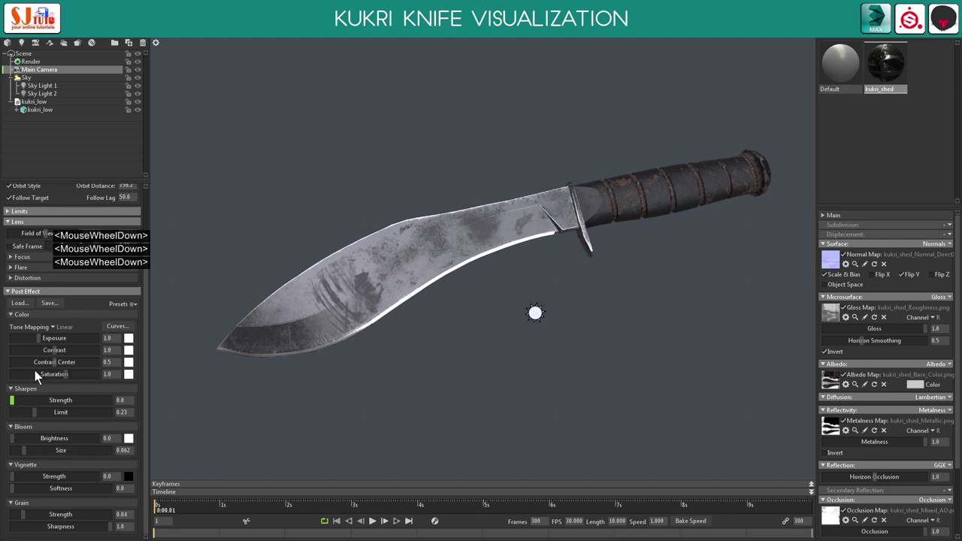
scroll("down", 3)
left_click(16, 481)
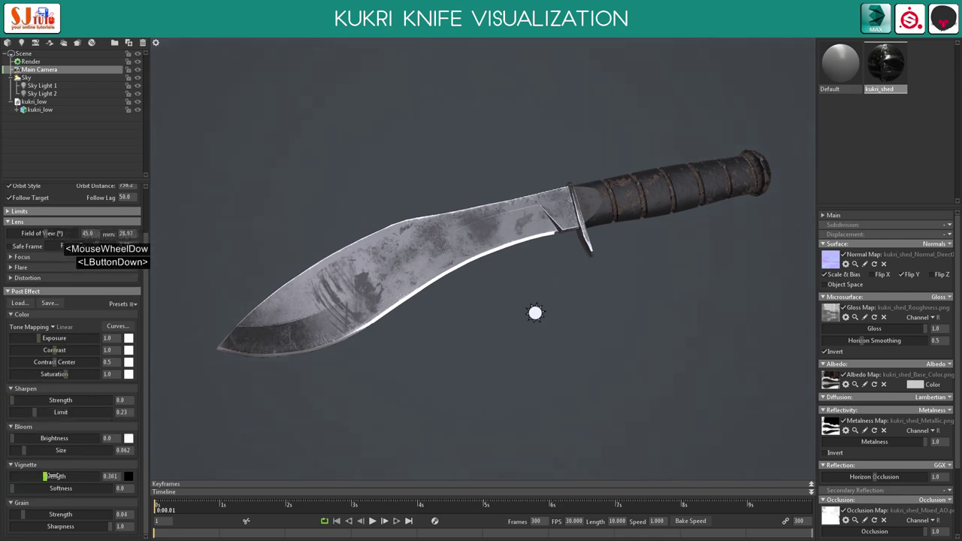
left_click(58, 479)
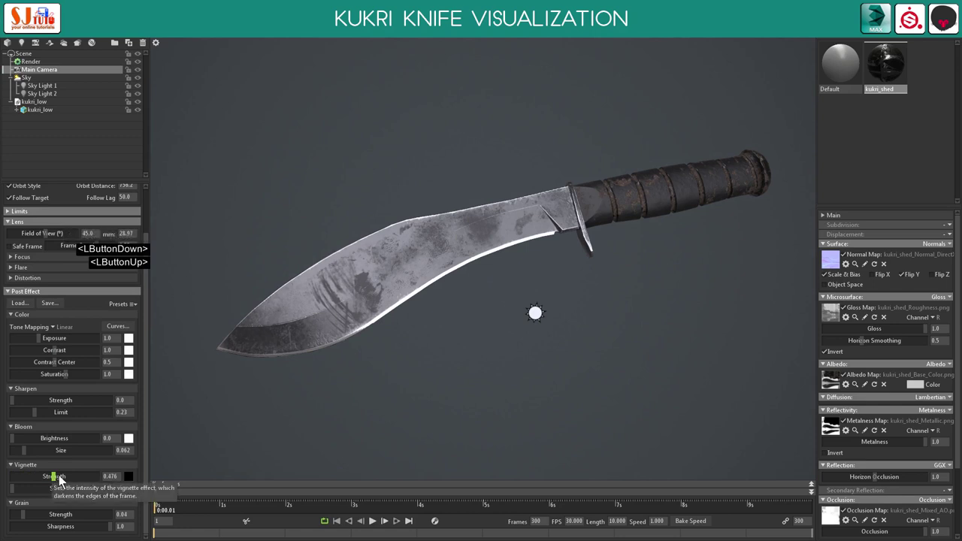
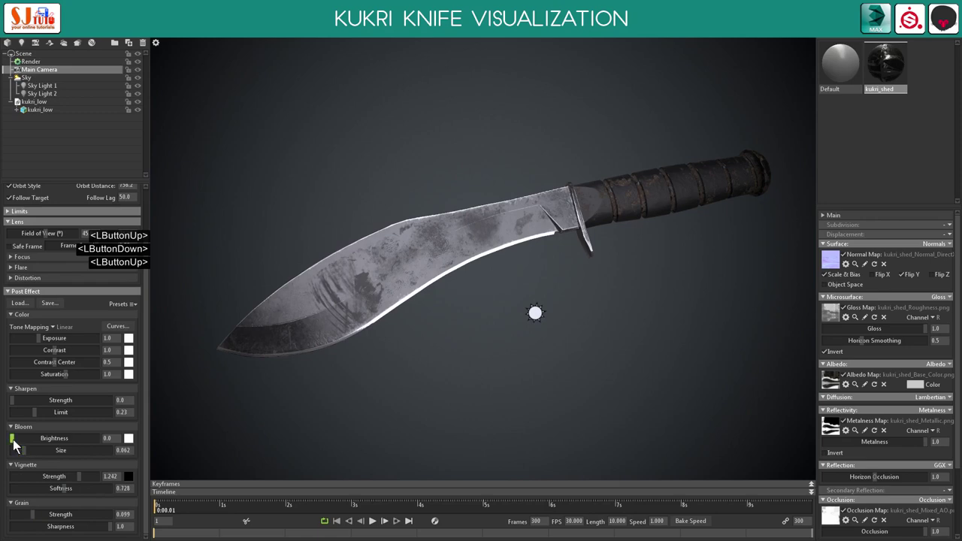
Add Bloom Brightness 0.118, Grain 0.099 and Sharpen 0.105 to the camera
left_click(17, 445)
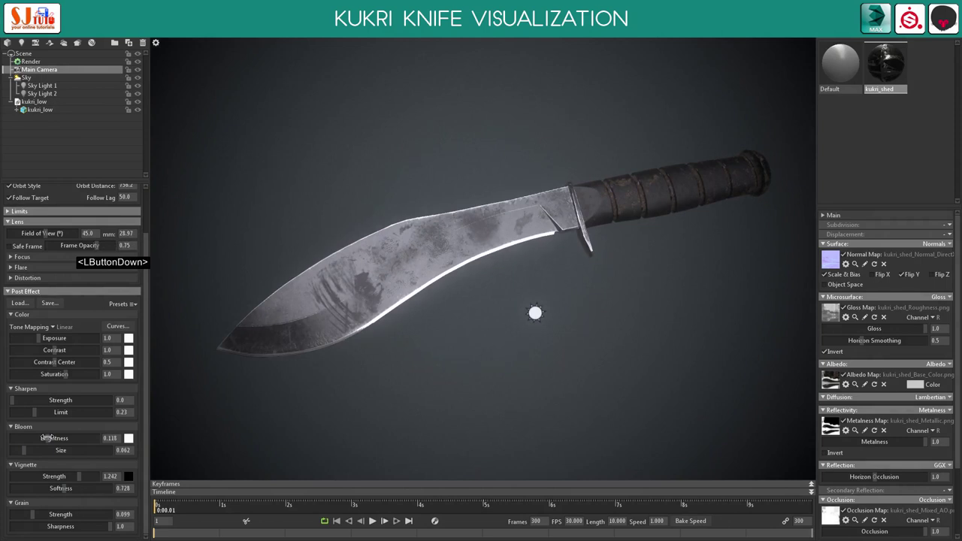
left_click(53, 443)
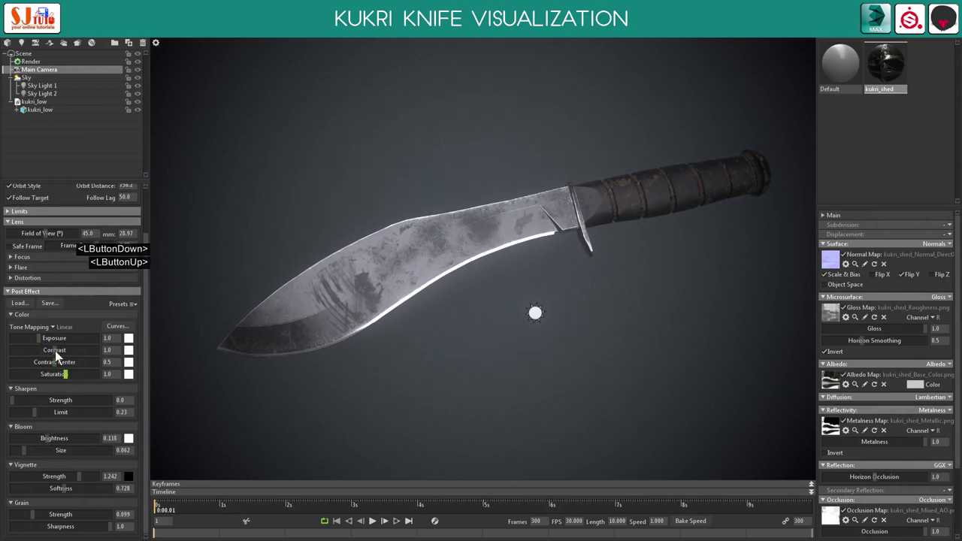
left_click(59, 355)
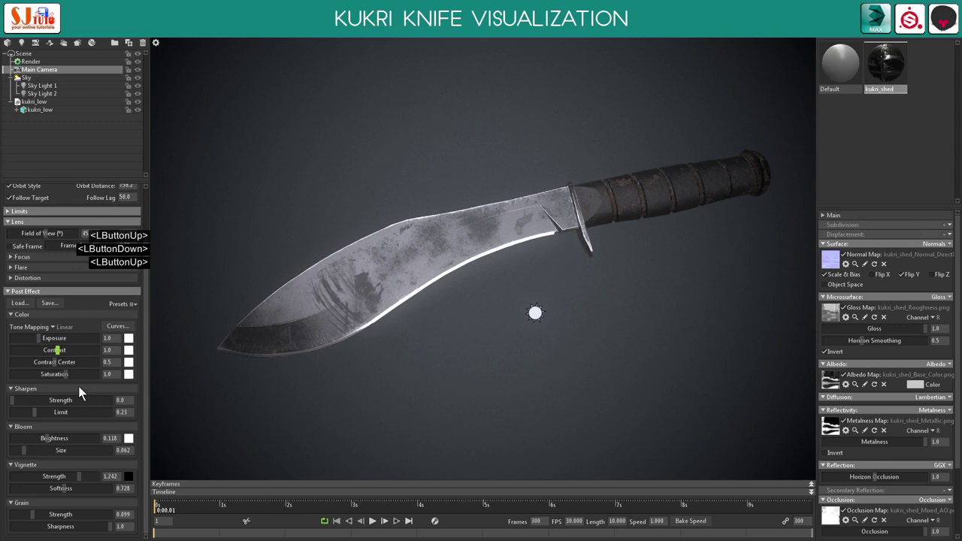
left_click(17, 405)
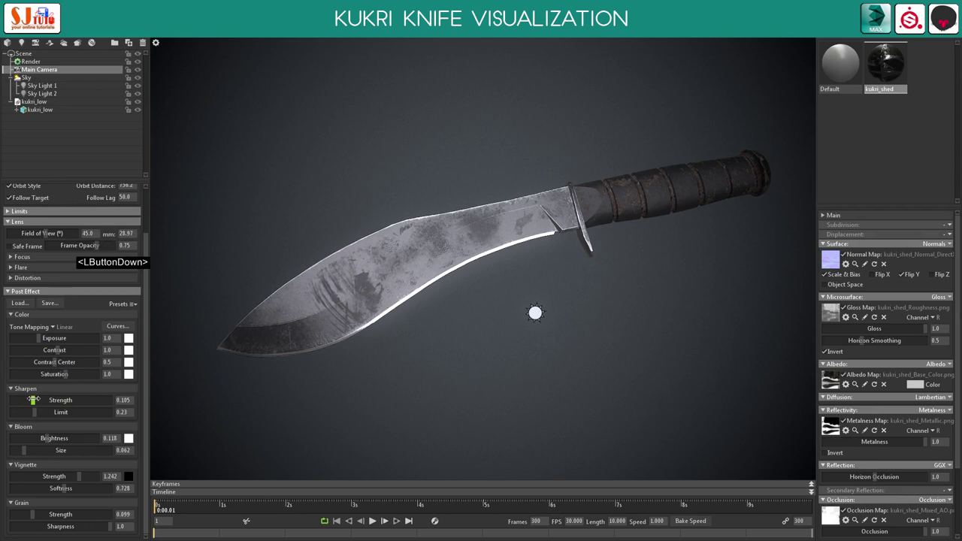
left_click(50, 404)
Turn the kukri to a near-horizontal pose and reframe it in the viewport
left_click(413, 343)
left_click(403, 337)
middle_click(465, 315)
middle_click(419, 308)
right_click(521, 354)
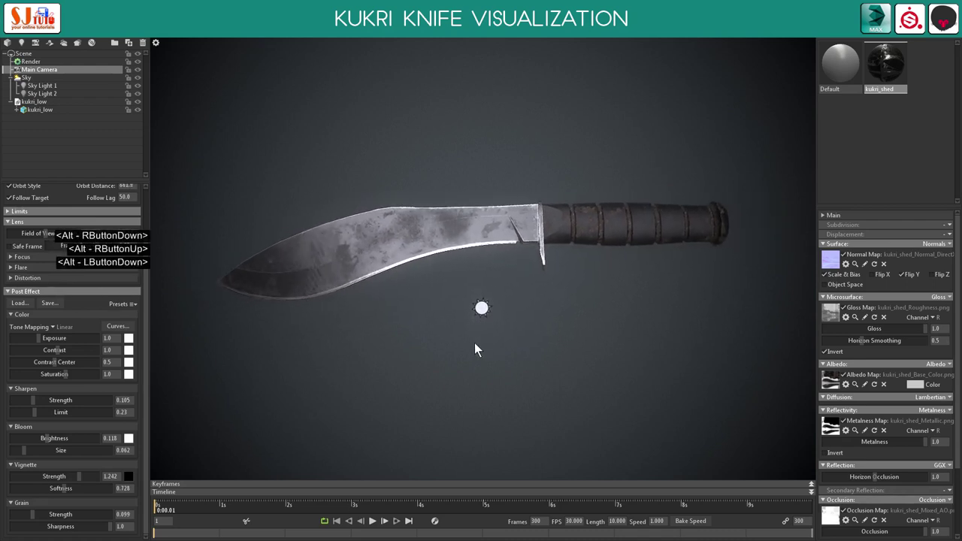
left_click(482, 344)
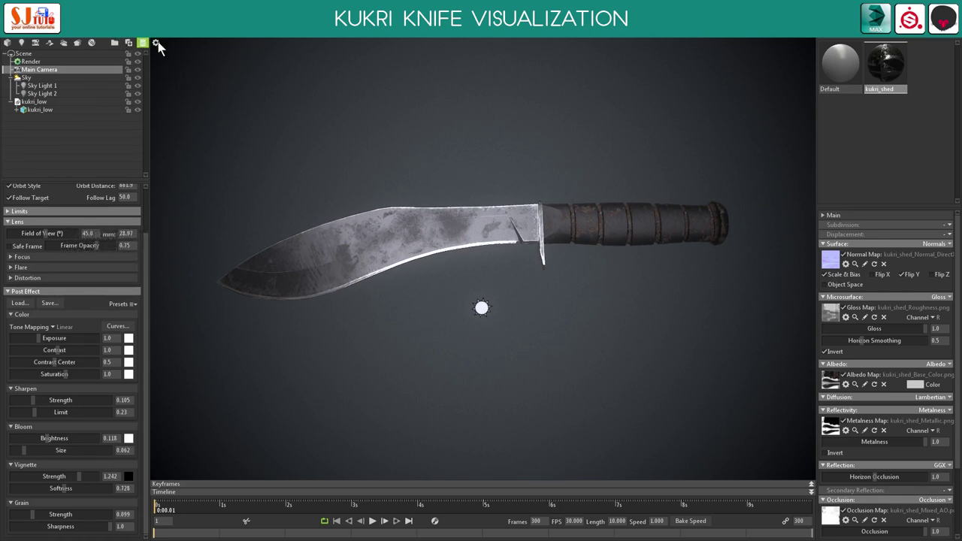
In Capture > Settings, set the still image to 1920×1080 PNG with 100x sampling and review the resolution presets
left_click(162, 45)
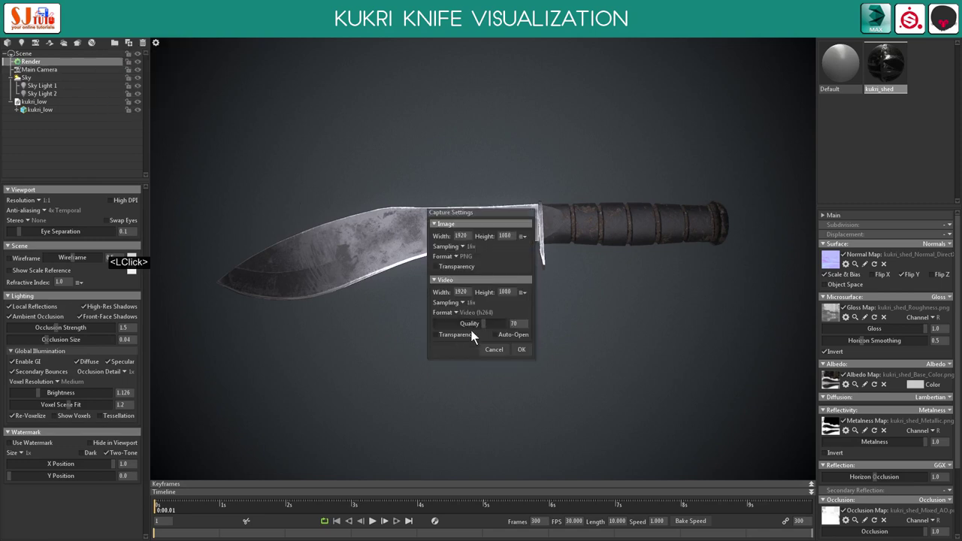
left_click(480, 220)
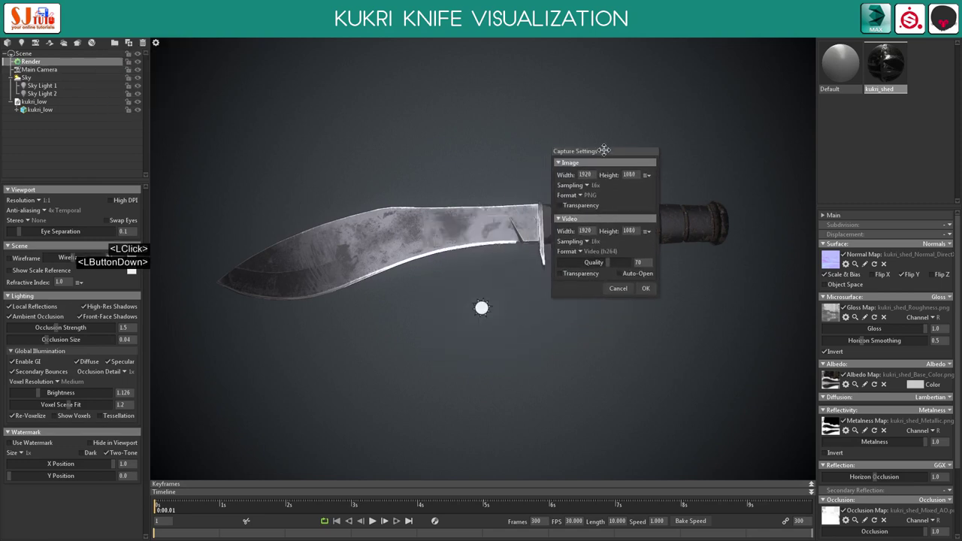
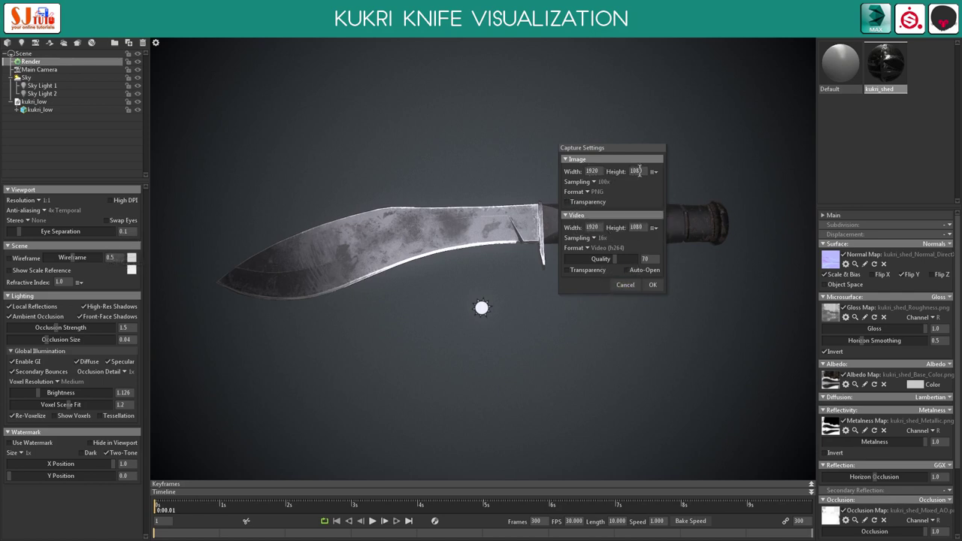
left_click(657, 179)
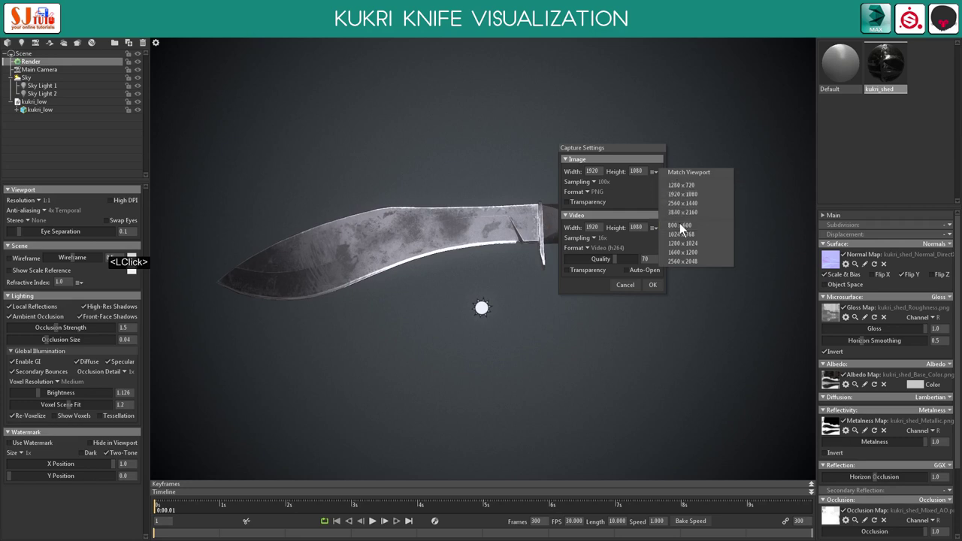